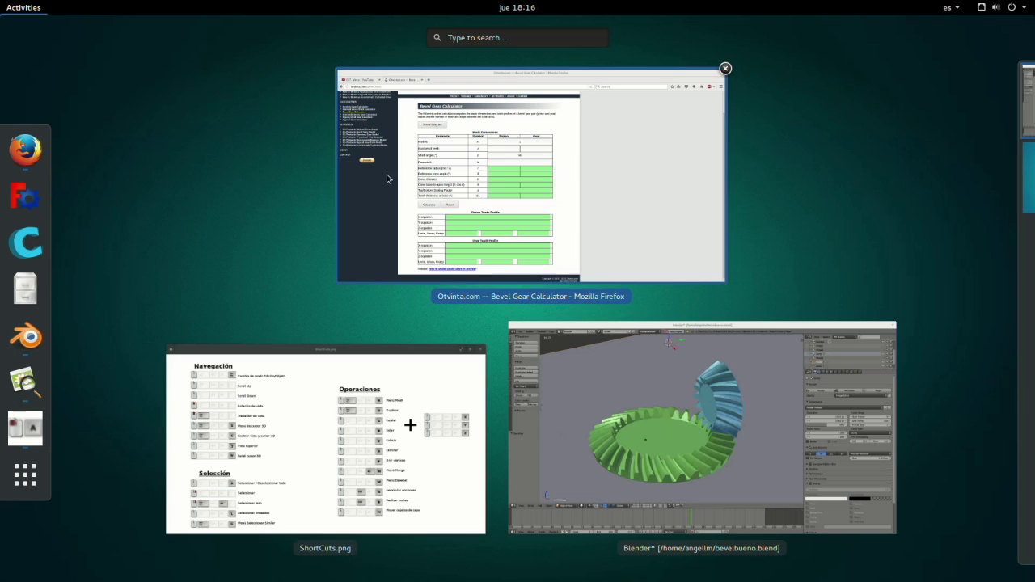
# - Bring Firefox forward and scroll the O.T. Vinta channel's uploaded gear tutorials
pyautogui.click(425, 196)
pyautogui.click(56, 49)
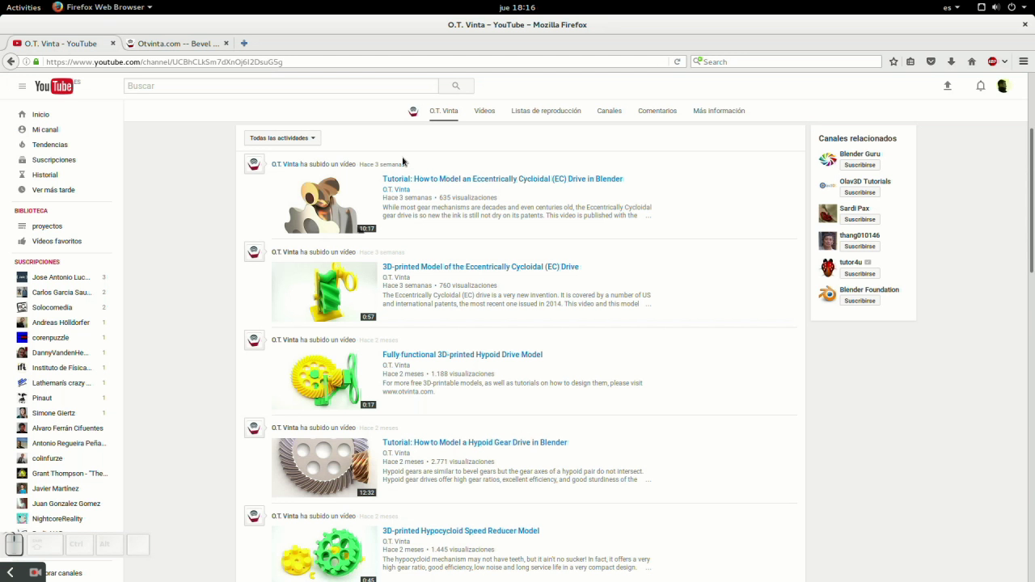
pyautogui.scroll(-3)
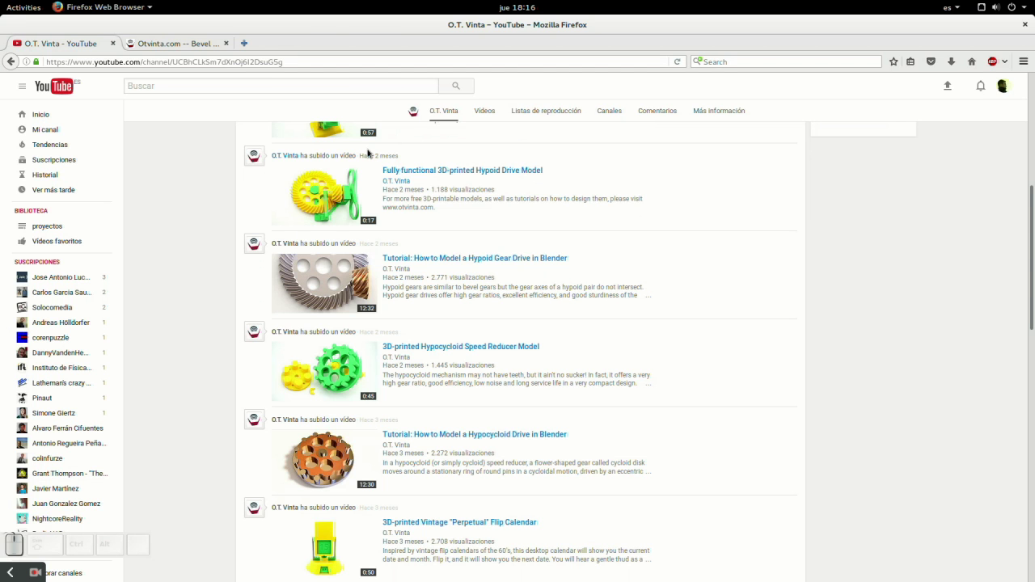
pyautogui.click(202, 46)
pyautogui.scroll(3)
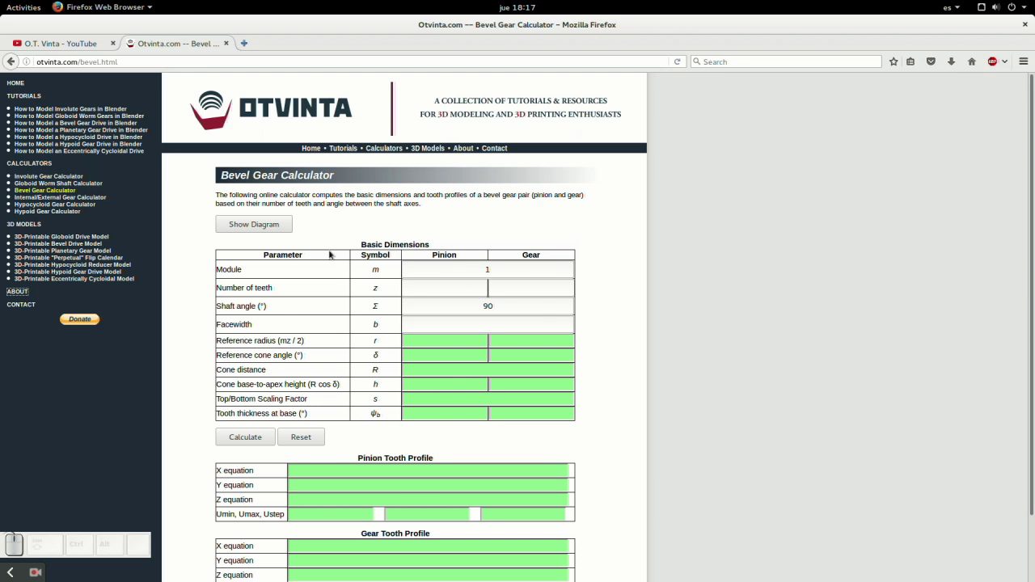
# - Show the cone dimension diagram and scroll down to the Basic Dimensions table
pyautogui.click(243, 227)
pyautogui.scroll(-3)
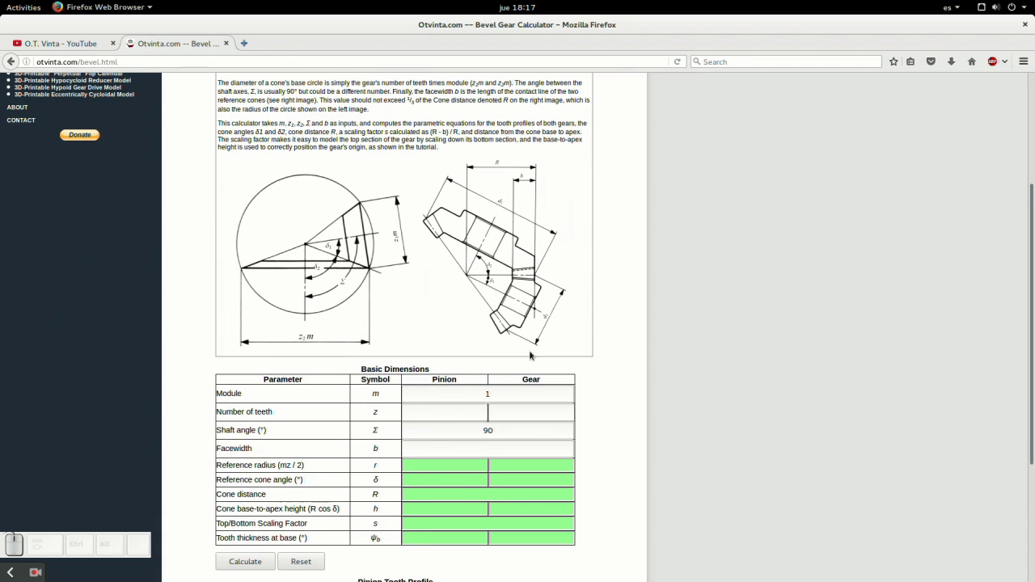
pyautogui.scroll(-3)
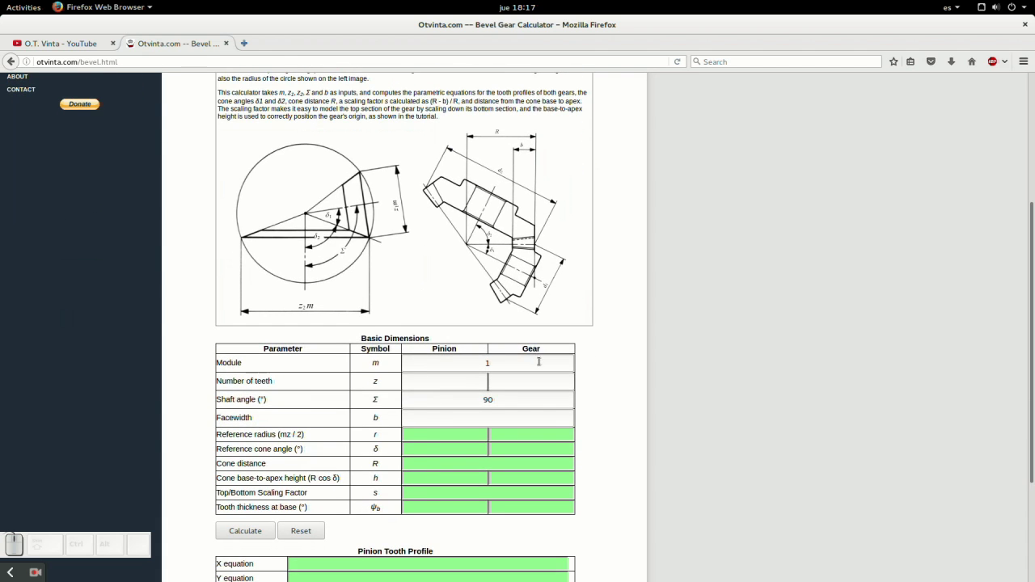
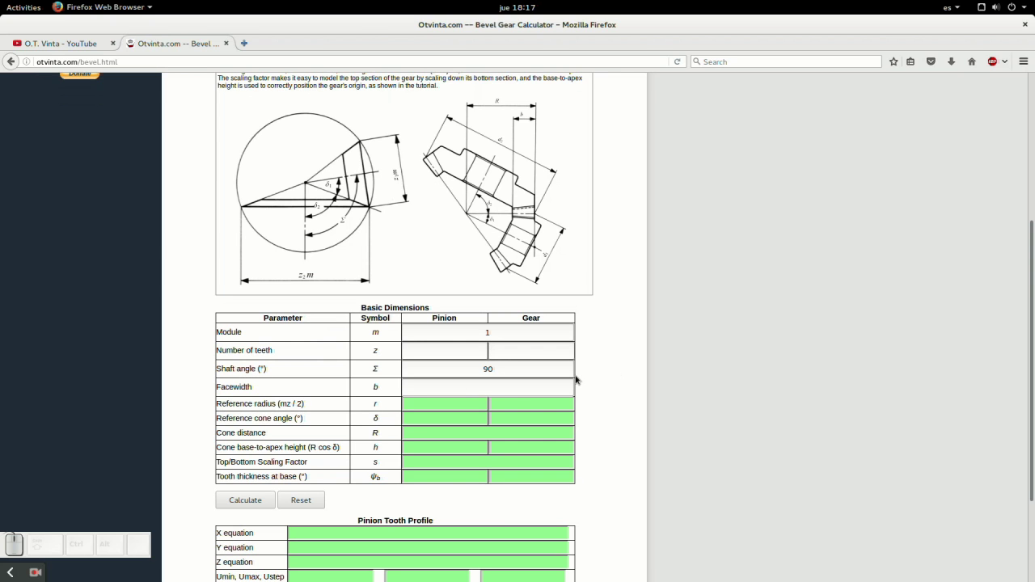
pyautogui.scroll(-3)
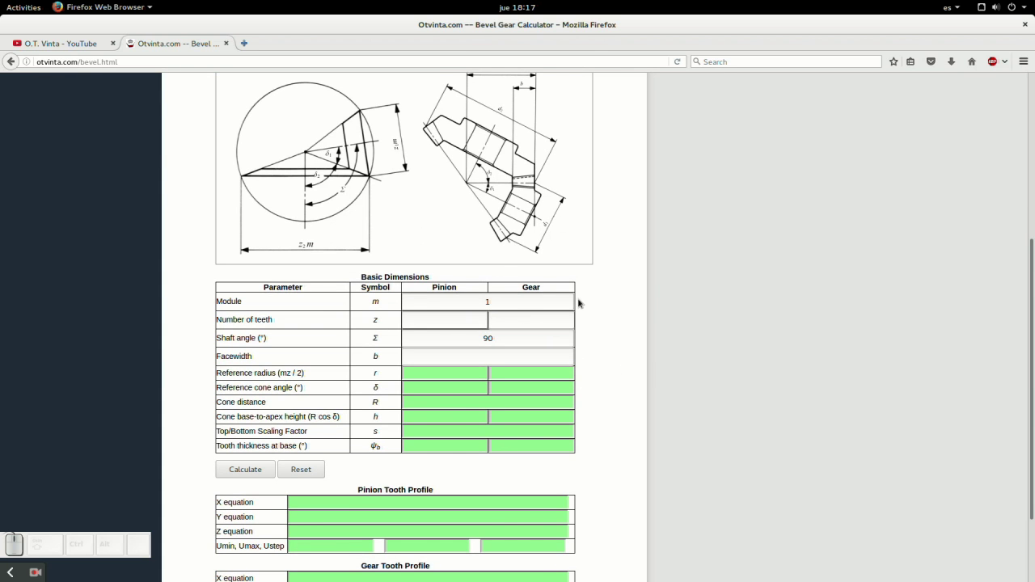
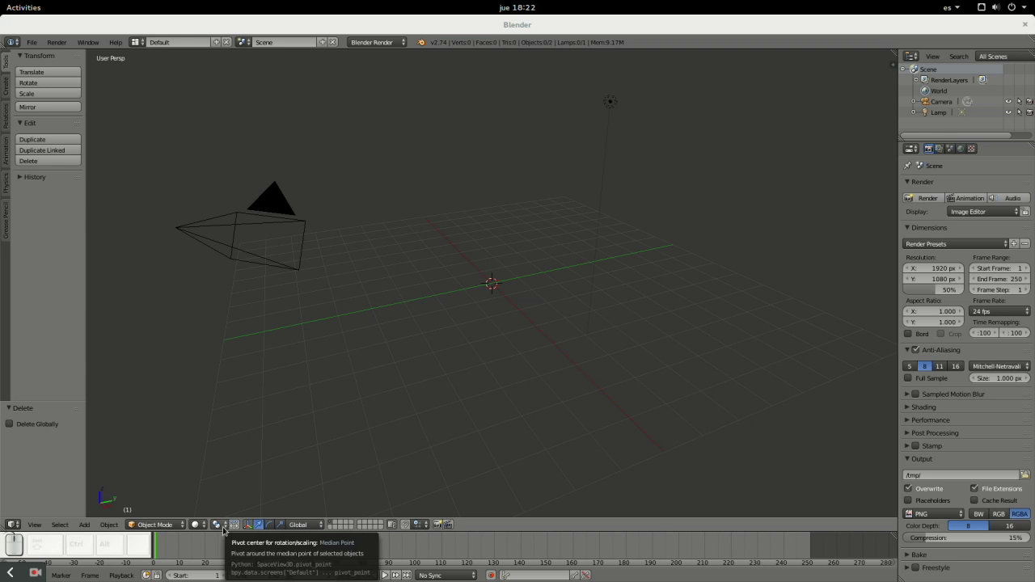
# - Set Pivot Point to Individual Origins and return the 3D cursor to the world origin
pyautogui.click(81, 145)
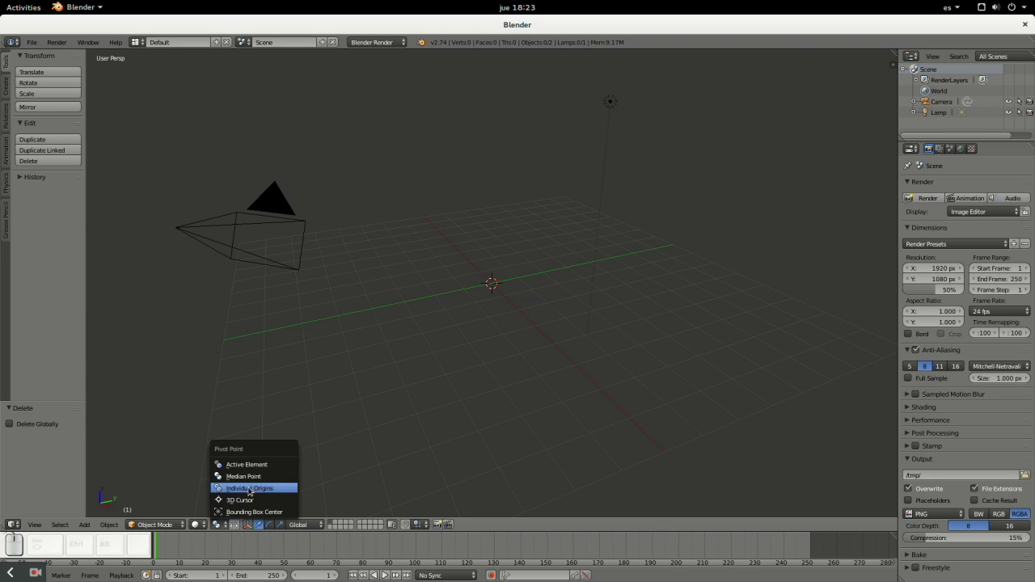
pyautogui.click(81, 77)
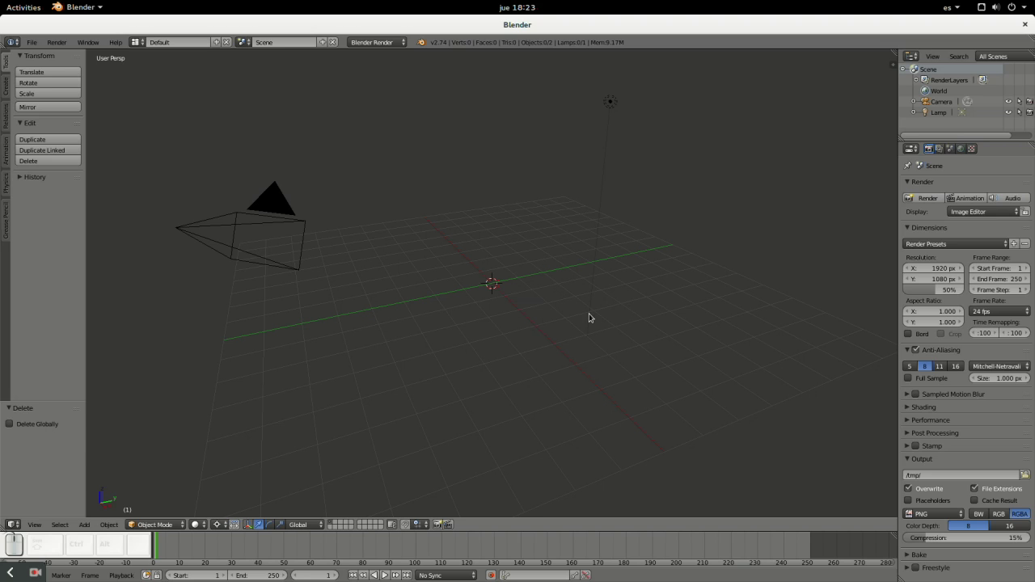
pyautogui.click(81, 78)
pyautogui.click(81, 78)
pyautogui.click(81, 78)
pyautogui.click(81, 77)
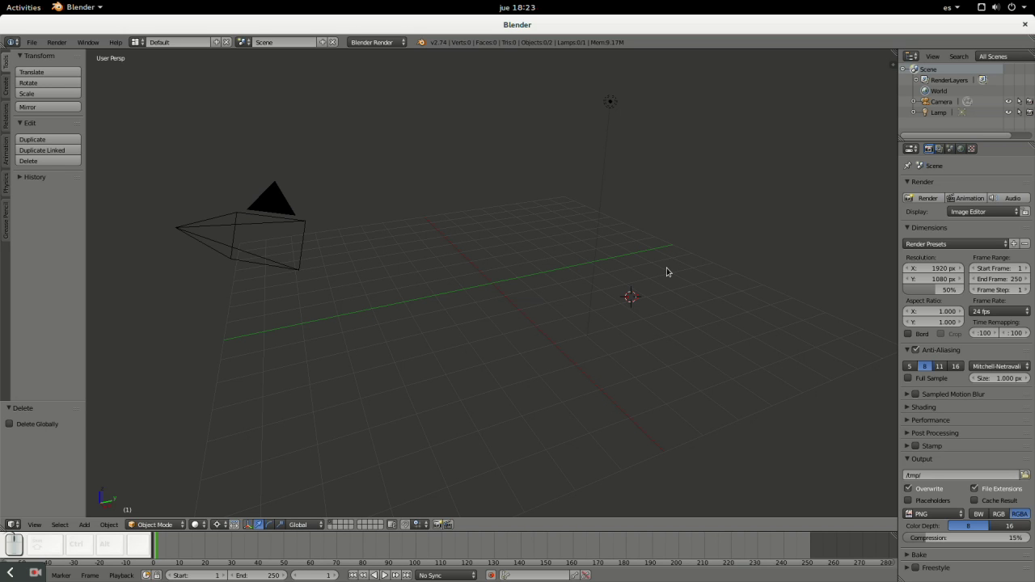
pyautogui.press('shift+c')
# - Orbit the empty scene, then switch to Top view (Numpad 7)
pyautogui.middleClick(81, 78)
pyautogui.scroll(3)
pyautogui.moveTo(81, 78); pyautogui.dragTo(81, 77)
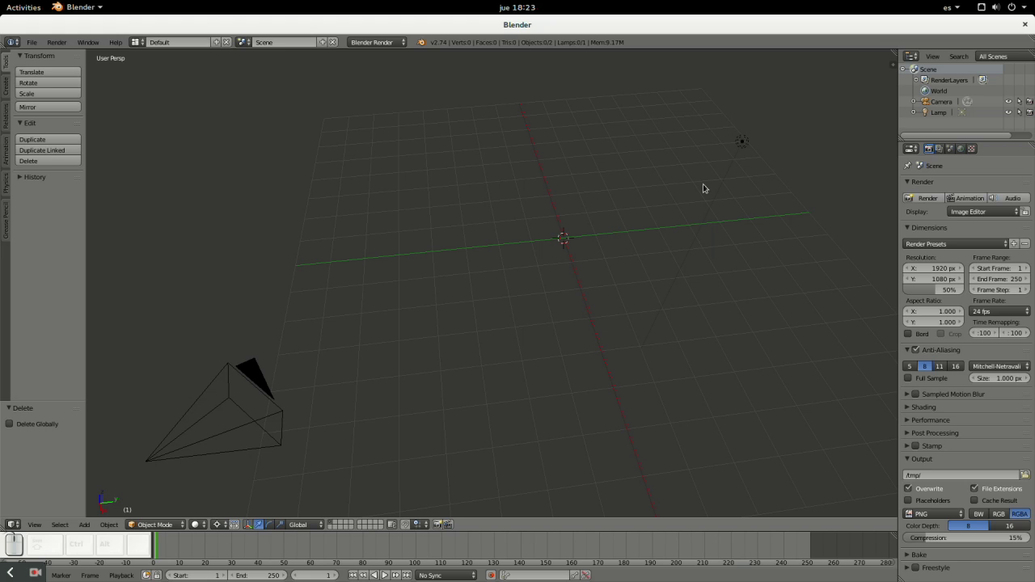
pyautogui.press('KP_7')
pyautogui.scroll(-3)
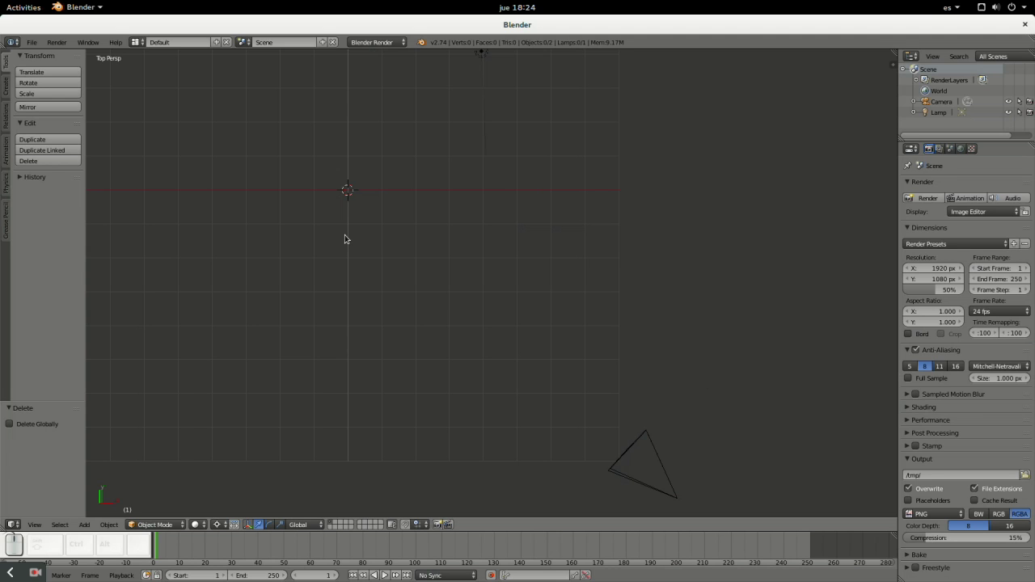
# - Add an XYZ Math Surface object from the Shift+A add menu
pyautogui.press('shift+a')
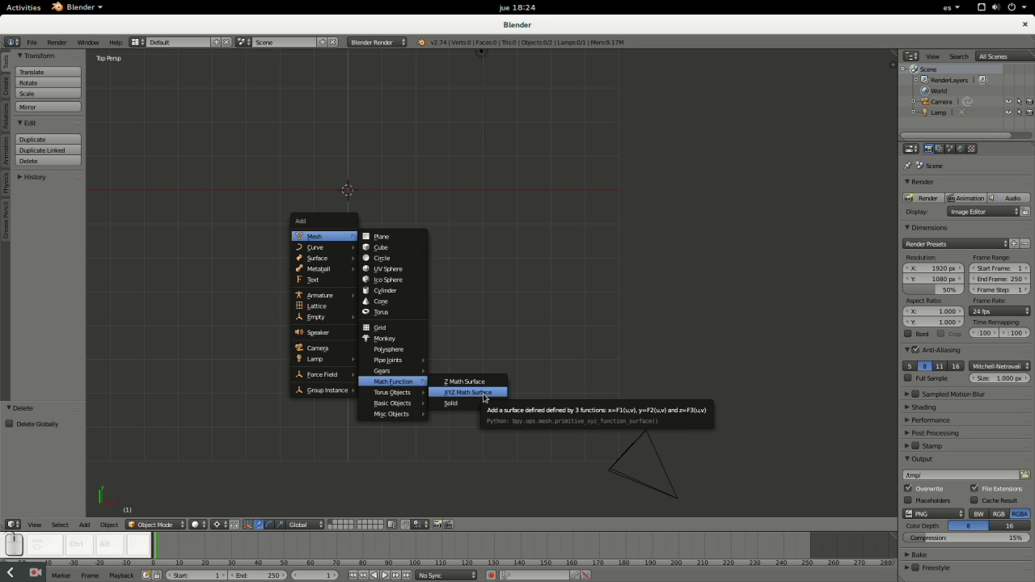
pyautogui.click(485, 394)
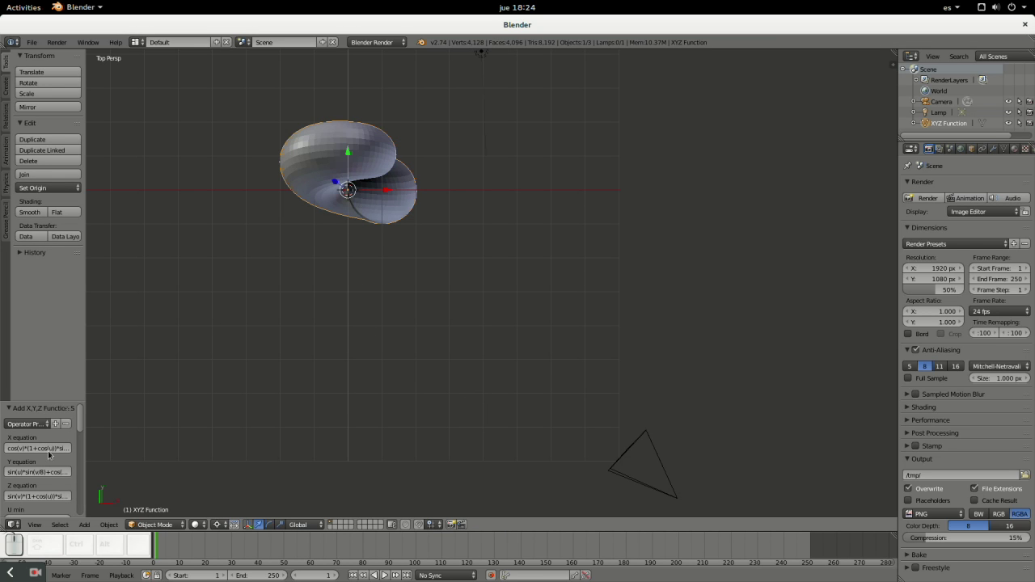
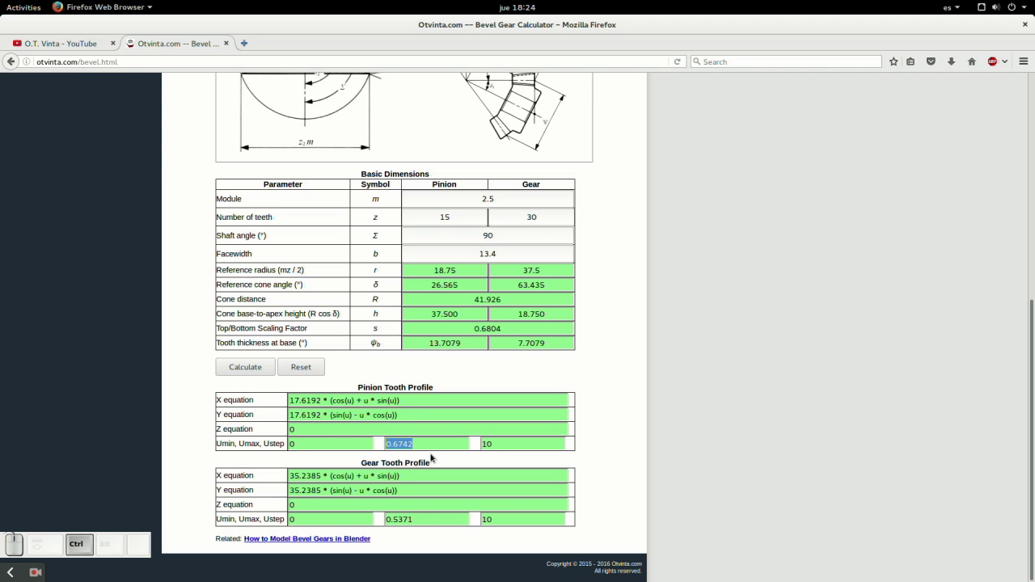
# - Paste the pinion's Umax 0.67 into the XYZ Function panel and set U step to 10
pyautogui.press('ctrl+c')
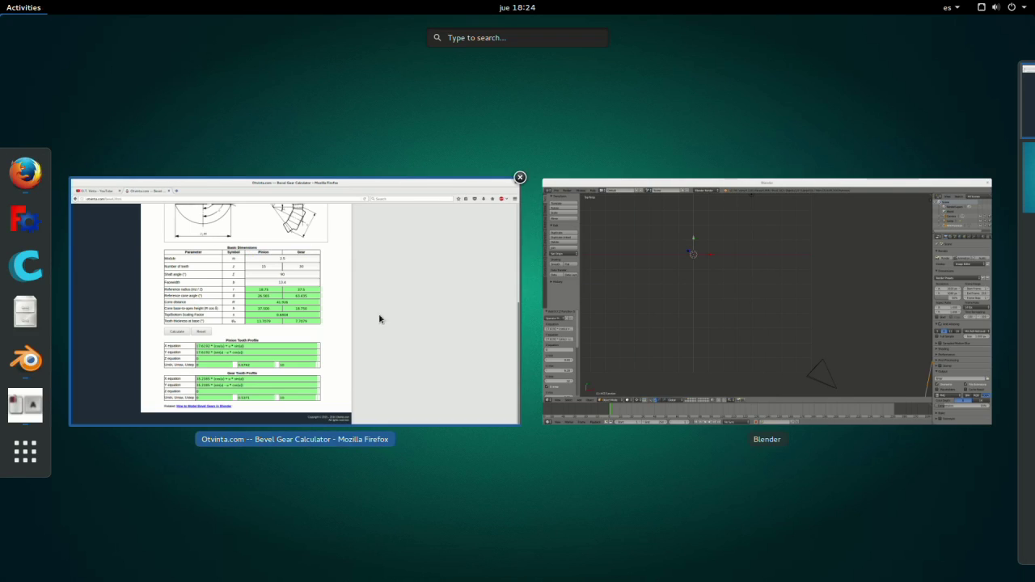
pyautogui.click(19, 247)
pyautogui.click(19, 247)
pyautogui.press('ctrl+v')
pyautogui.click(20, 247)
pyautogui.click(19, 247)
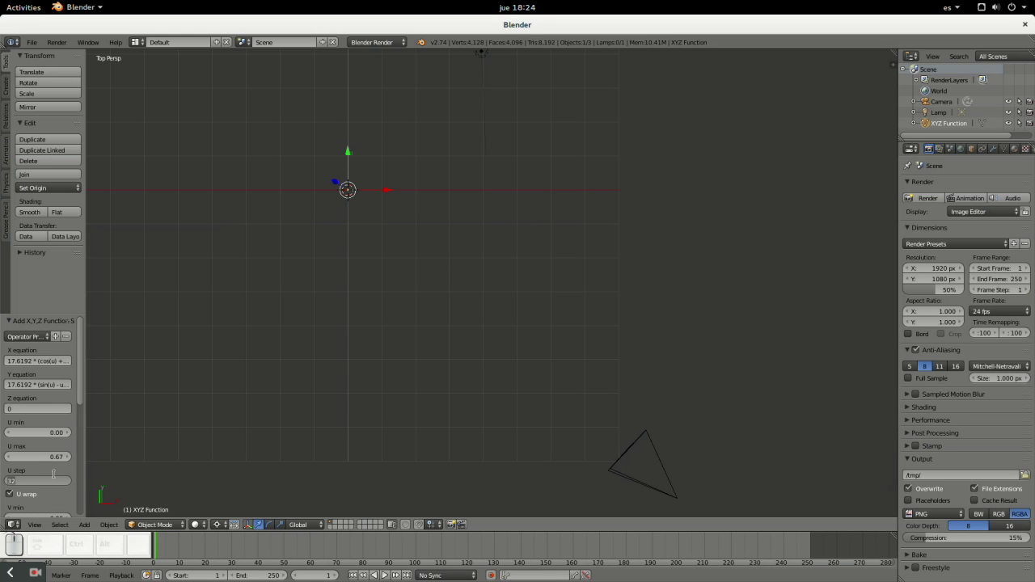
pyautogui.press('KP_1')
pyautogui.press('KP_0')
pyautogui.press('KP_Enter')
# - Turn off U wrap, set V max to 0 and V step to 1
pyautogui.click(83, 383)
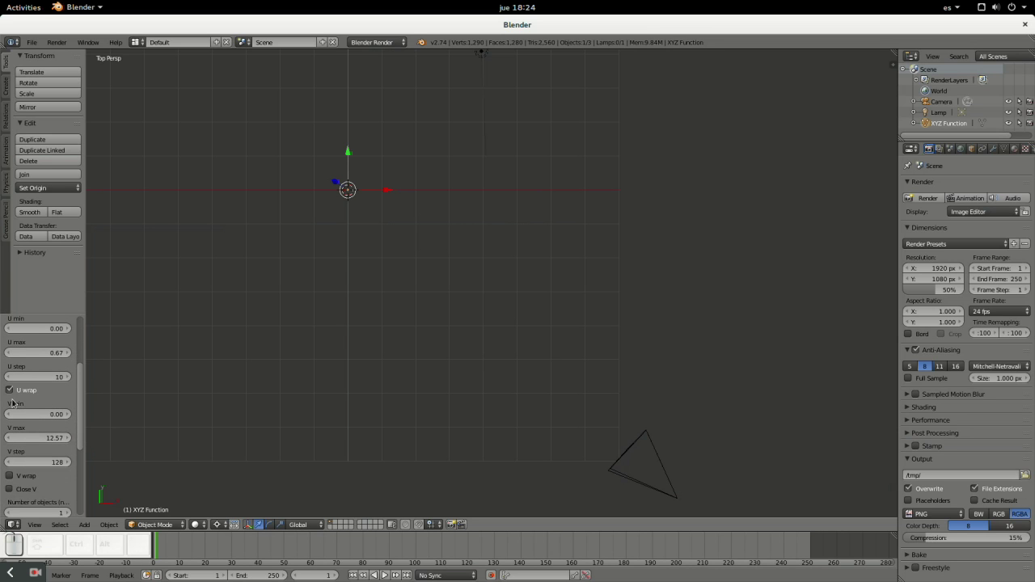
pyautogui.click(20, 248)
pyautogui.click(19, 247)
pyautogui.press('KP_0')
pyautogui.press('KP_Enter')
pyautogui.click(20, 248)
pyautogui.press('KP_1')
pyautogui.press('KP_Enter')
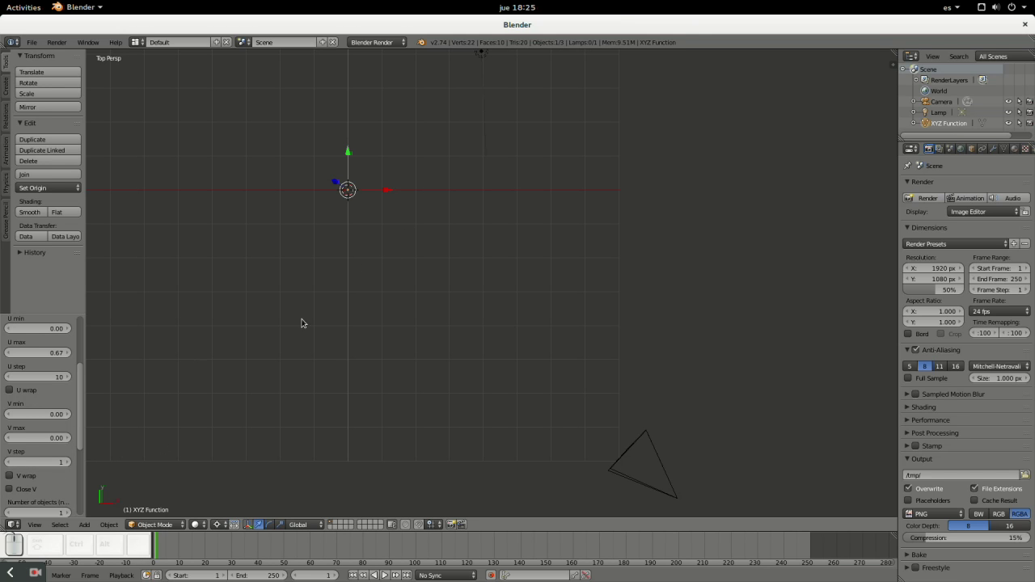
# - Zoom out until the orange pinion tooth-profile curve comes into view
pyautogui.click(20, 247)
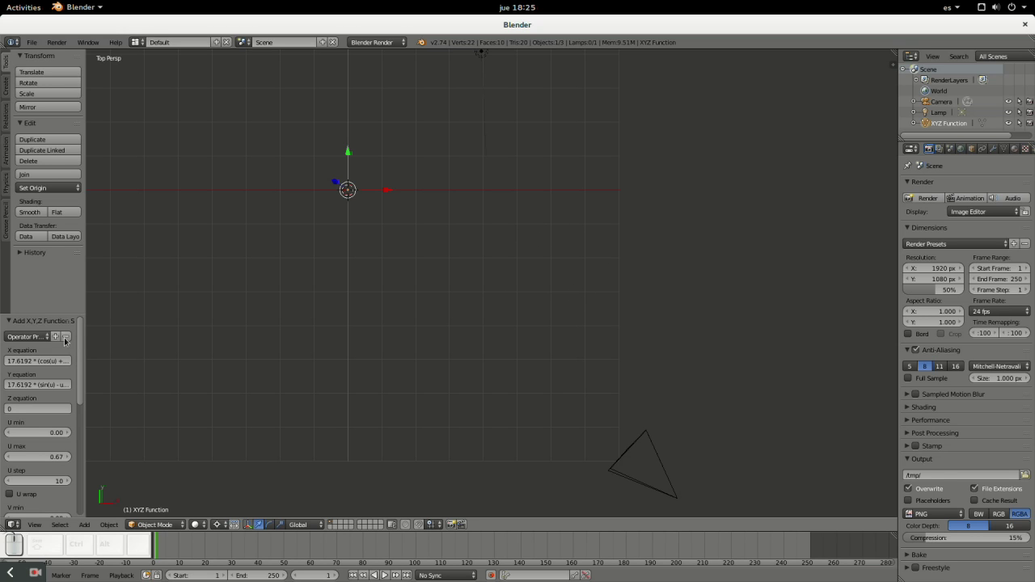
pyautogui.scroll(-3)
pyautogui.scroll(-3)
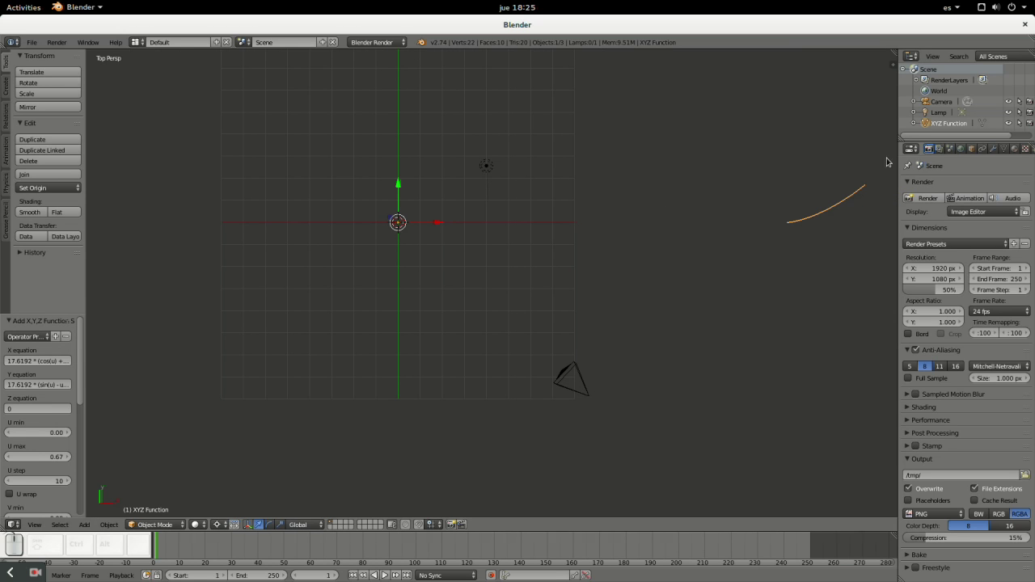
pyautogui.scroll(-3)
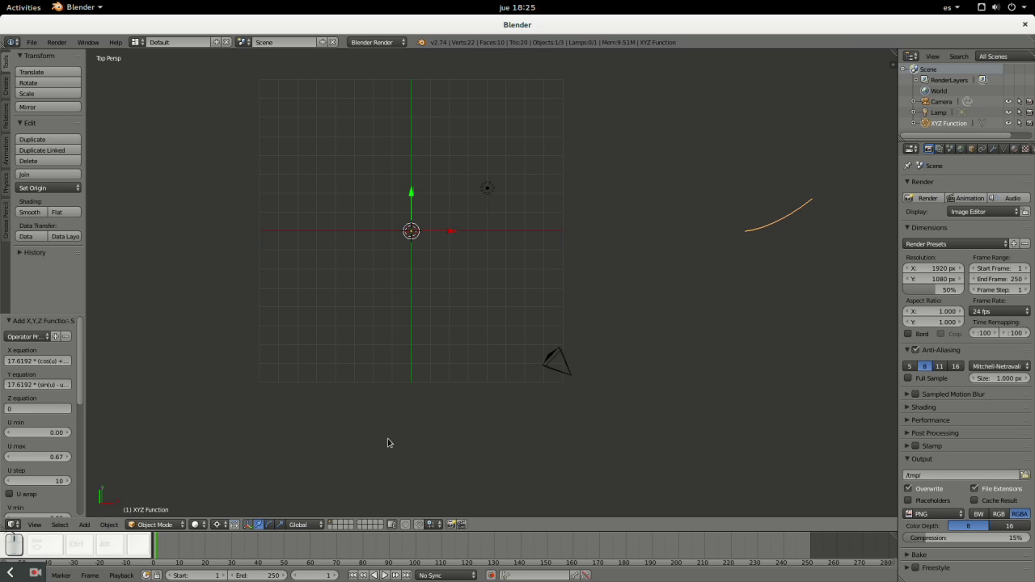
# - Enter Edit Mode, try a Y −1 mirror duplicate, then reselect the whole 11-vertex flank curve
pyautogui.press('Tab')
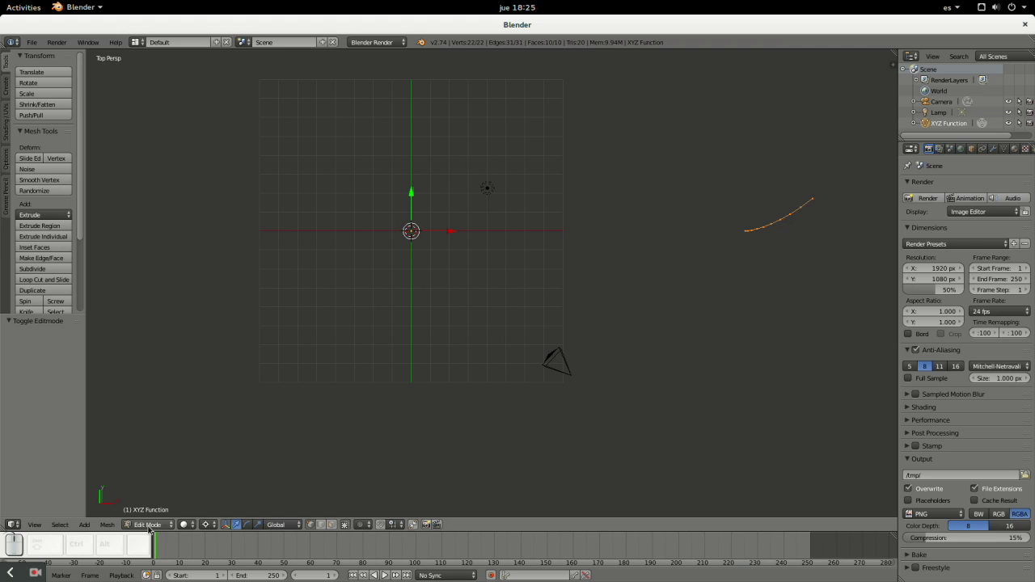
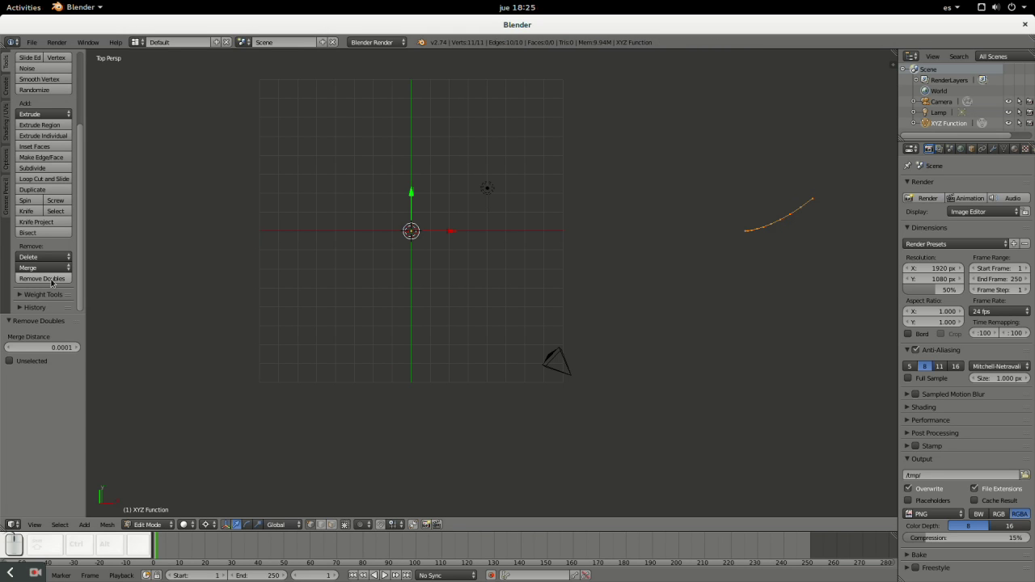
pyautogui.press('shift+d')
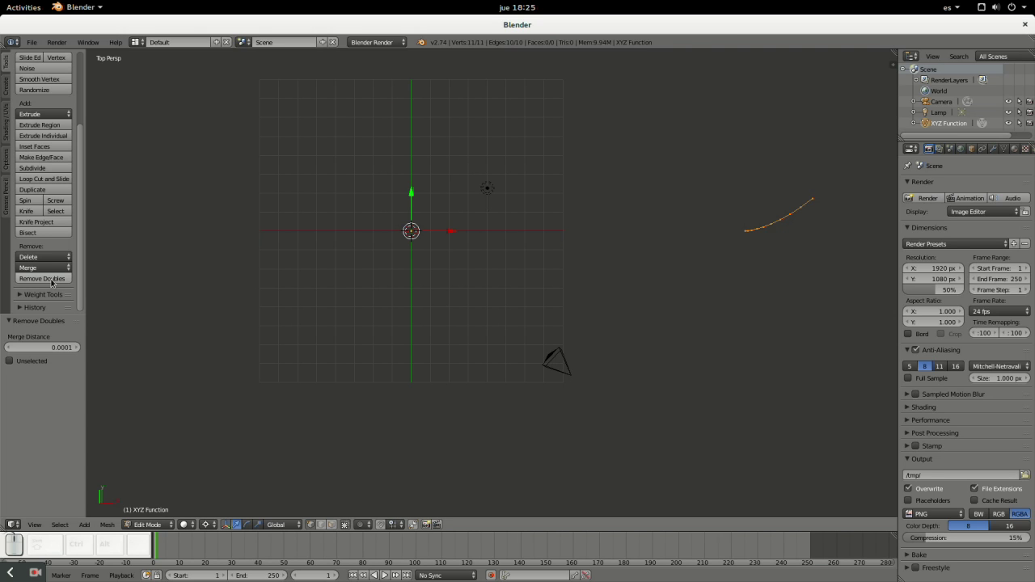
pyautogui.press('s')
pyautogui.press('y')
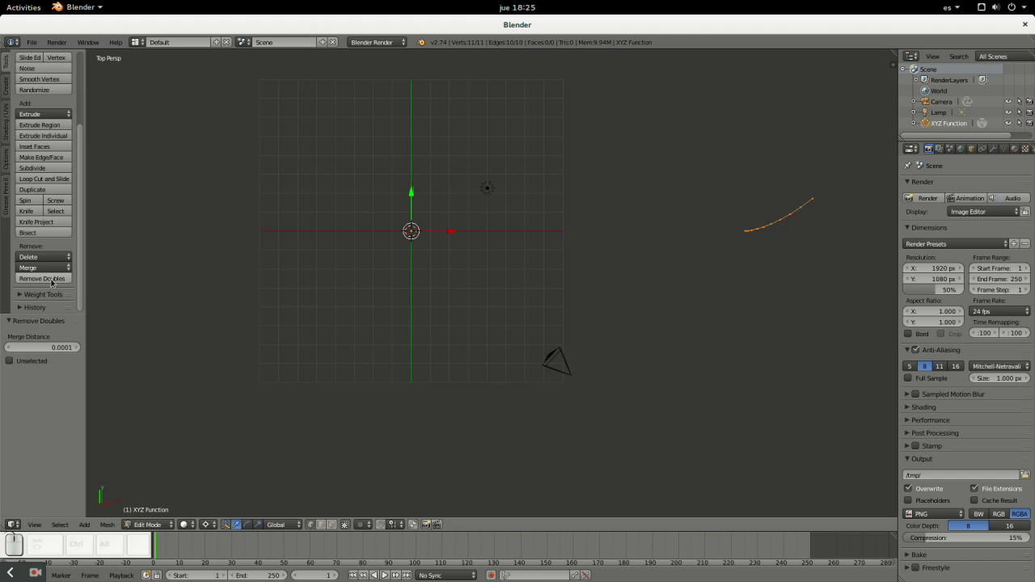
pyautogui.press('KP_Subtract')
pyautogui.press('KP_1')
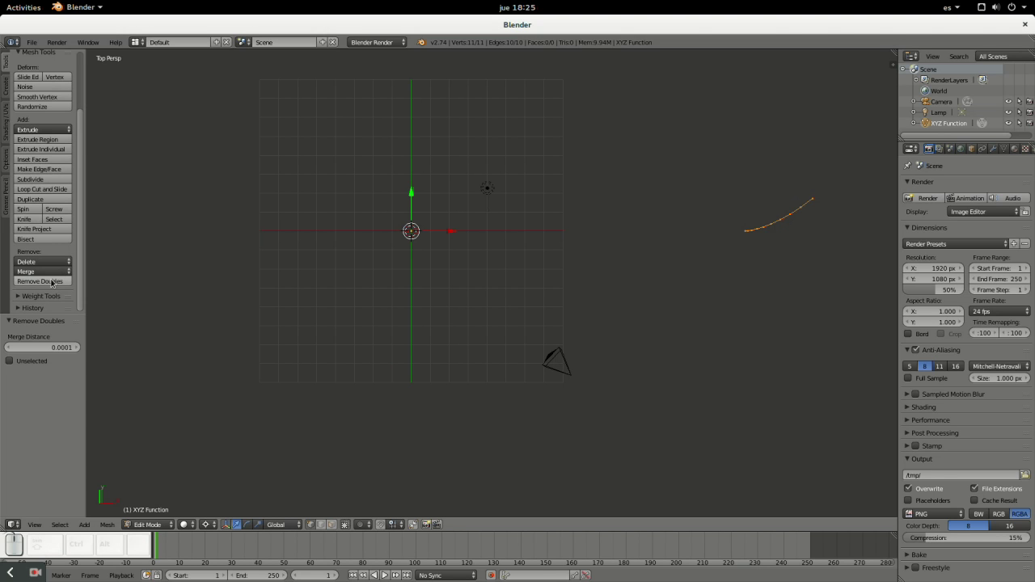
pyautogui.press('KP_Enter')
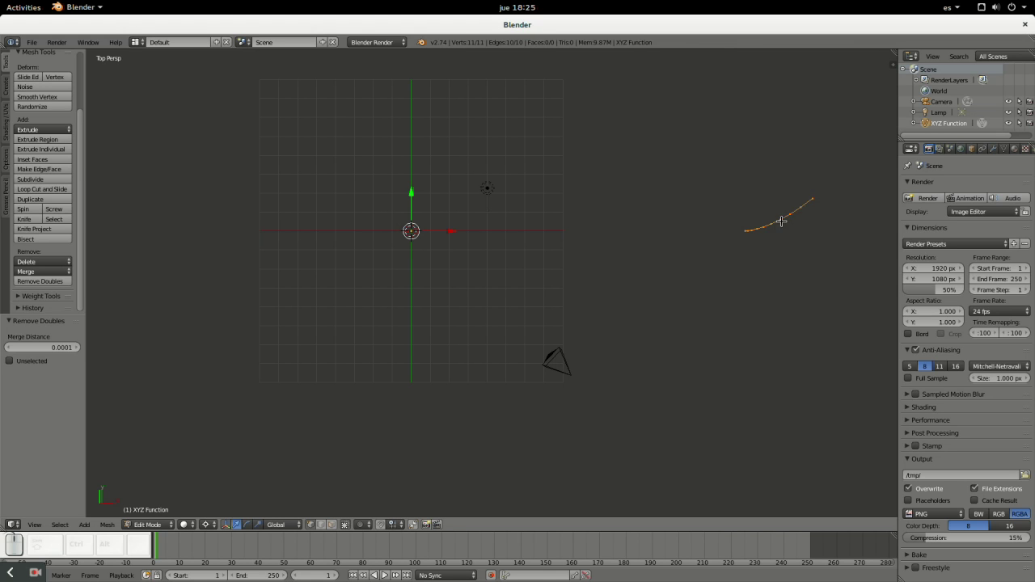
pyautogui.press('a')
pyautogui.press('a')
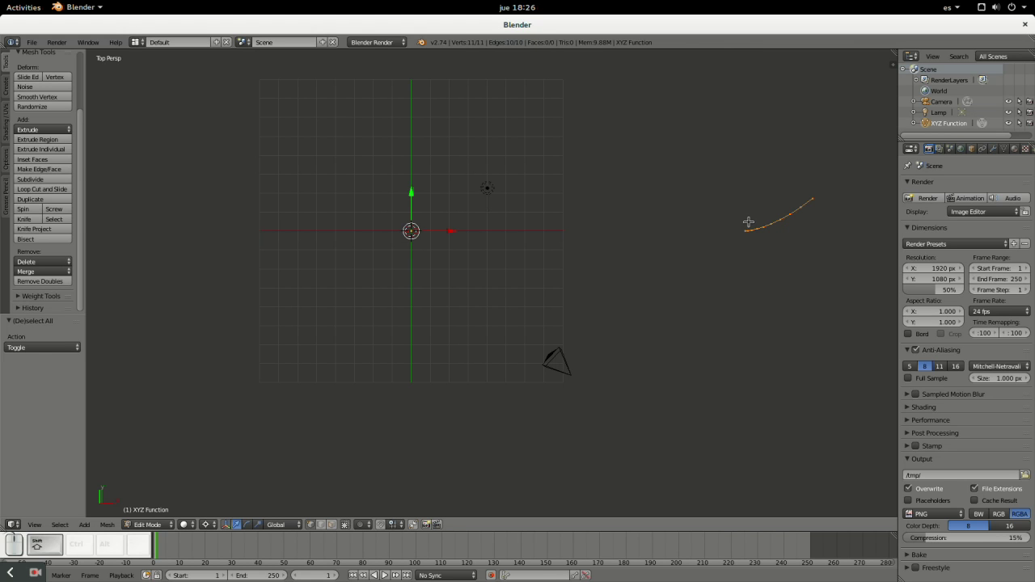
# - Duplicate the flank curve and mirror the copy with scale −1 along Y
pyautogui.press('shift+d')
pyautogui.press('s')
pyautogui.press('y')
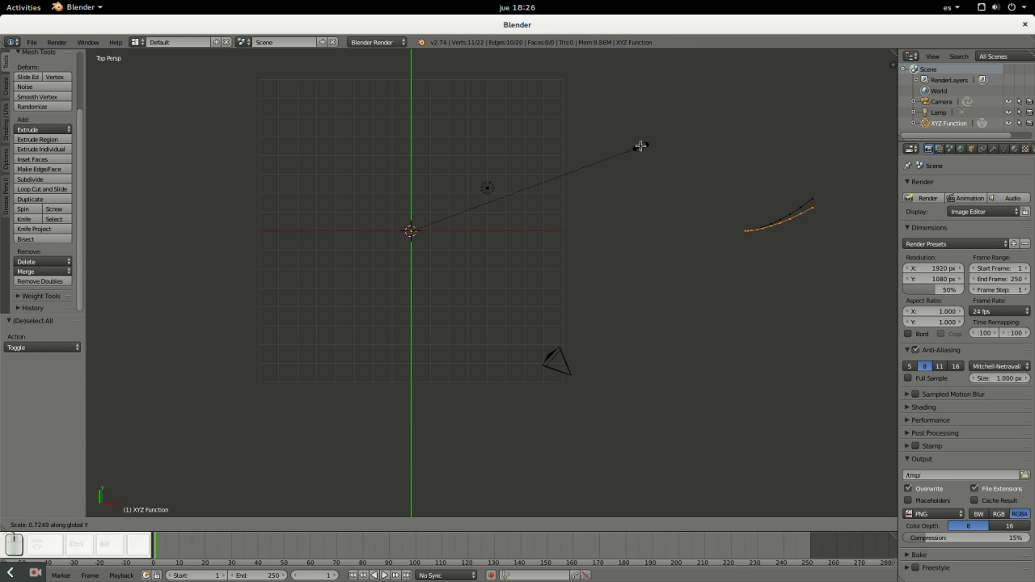
pyautogui.press('KP_Subtract')
pyautogui.press('KP_1')
pyautogui.press('KP_Enter')
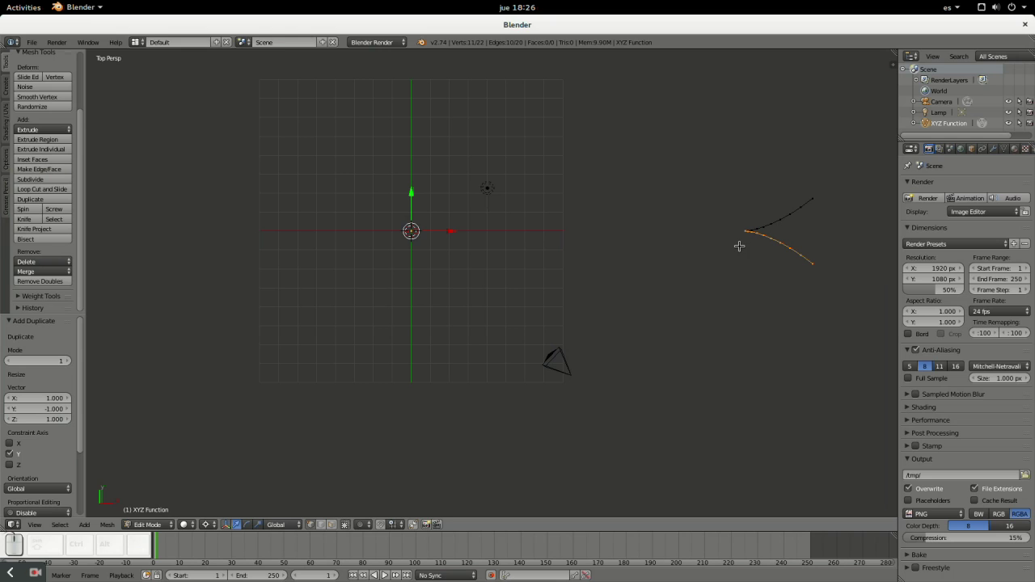
# - Rotate the mirrored flank 13.708° about Z and join the two tips with an edge
pyautogui.press('r')
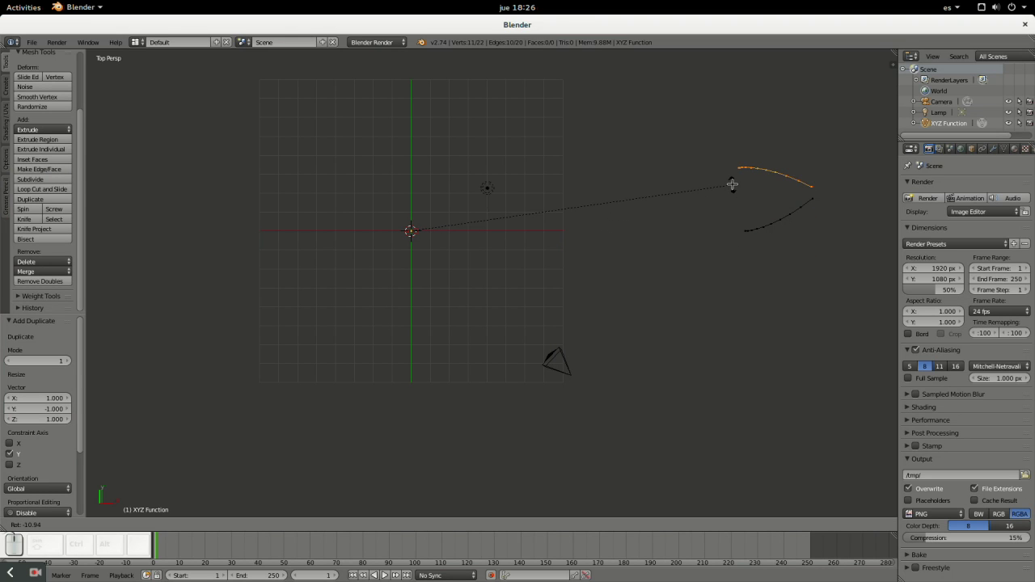
pyautogui.press('z')
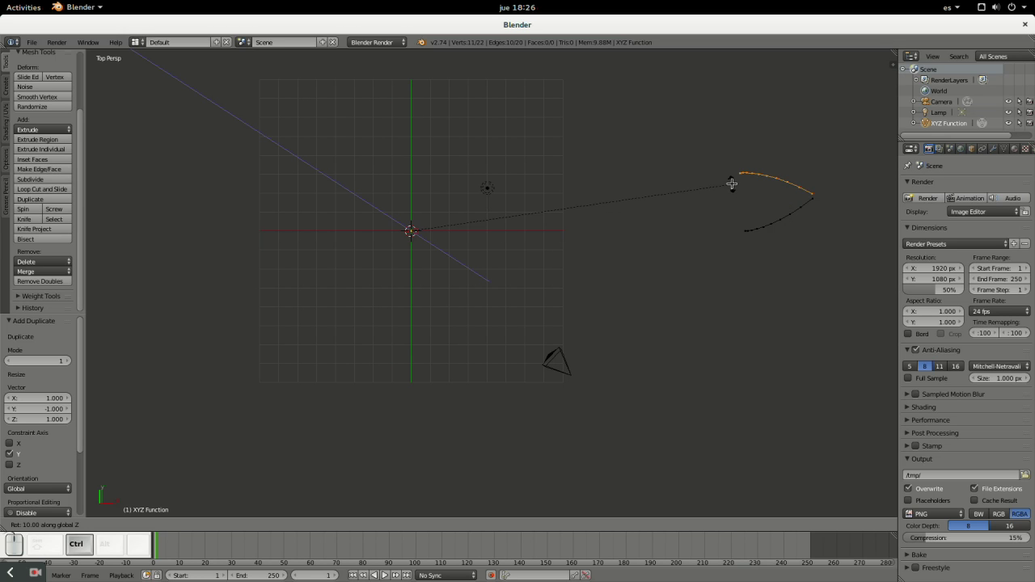
pyautogui.press('ctrl+v')
pyautogui.press('KP_Enter')
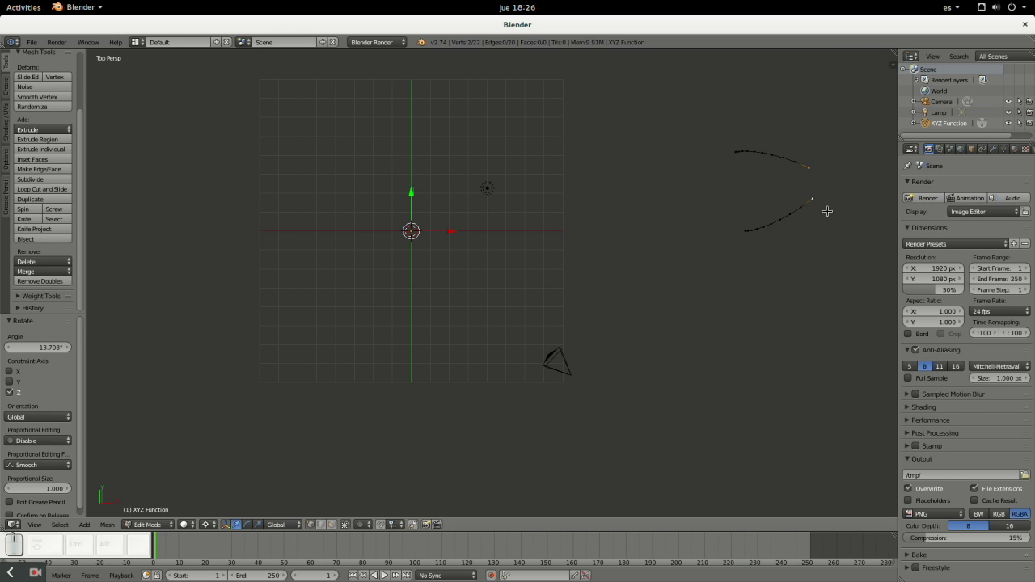
pyautogui.press('f')
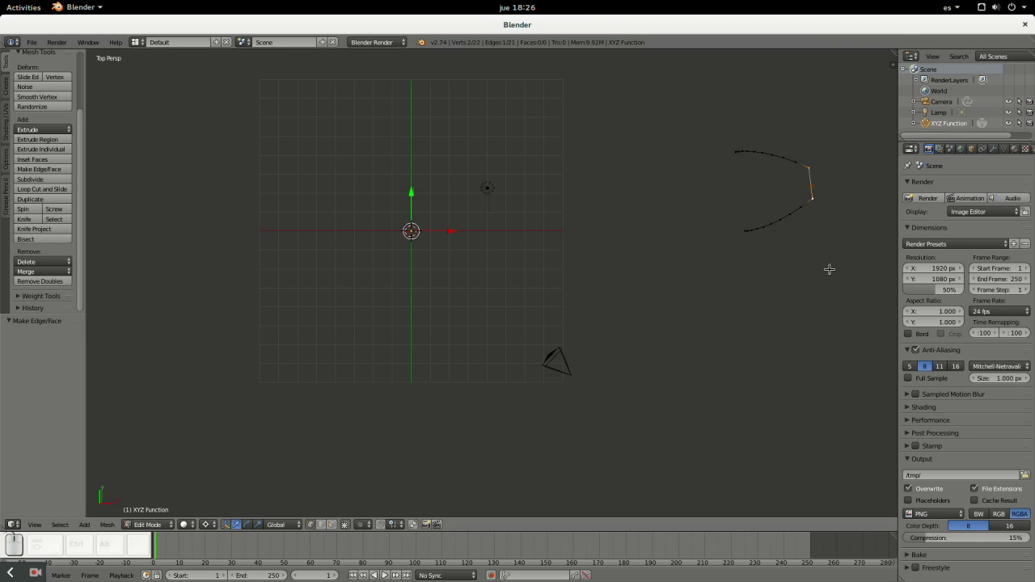
pyautogui.press('a')
pyautogui.press('a')
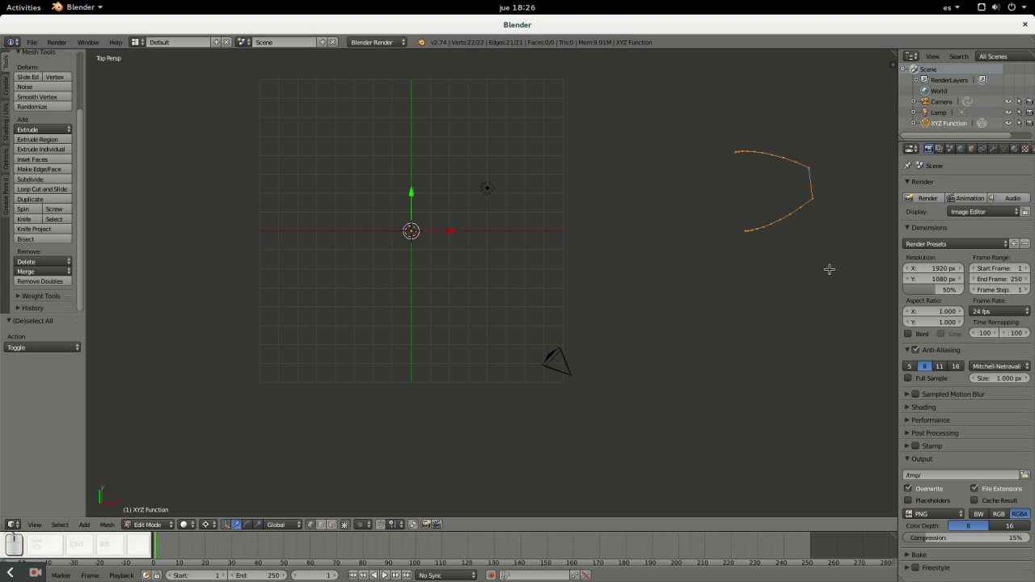
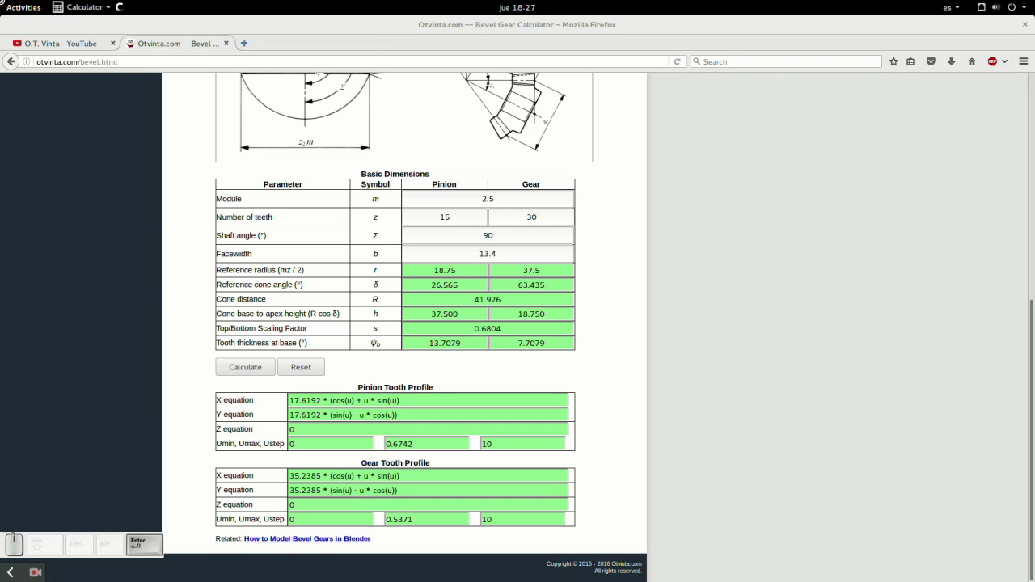
# - Compute 13.7079 ÷ 2 = 6.85395 in GNOME Calculator and copy the result
pyautogui.press('ctrl+v')
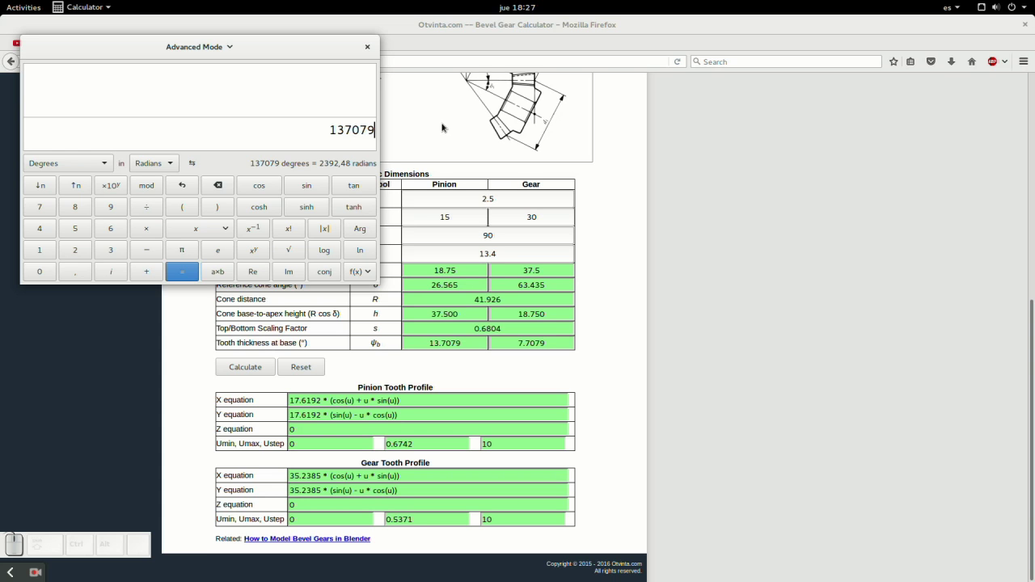
pyautogui.press('KP_Divide')
pyautogui.press('KP_2')
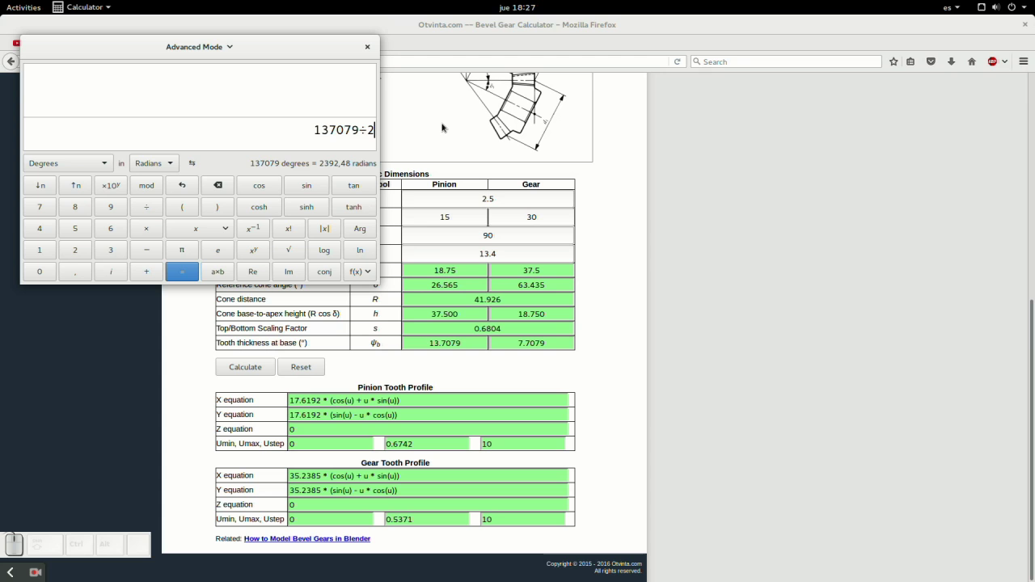
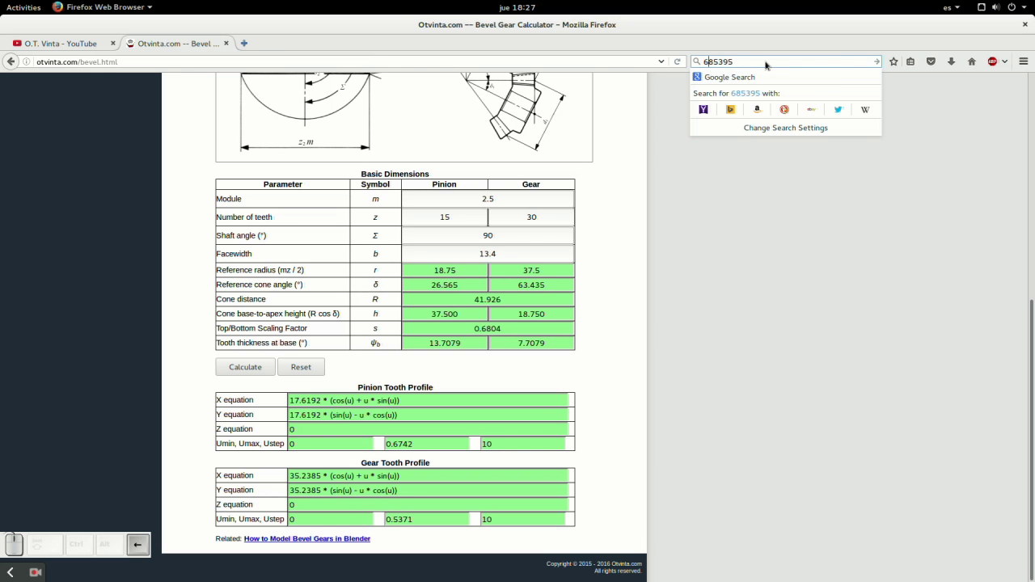
pyautogui.press('.')
pyautogui.press('ctrl+a')
pyautogui.press('ctrl+c')
# - Rotate the tooth outline −6.854° about Z to center it on the X axis
pyautogui.click(824, 303)
pyautogui.click(35, 426)
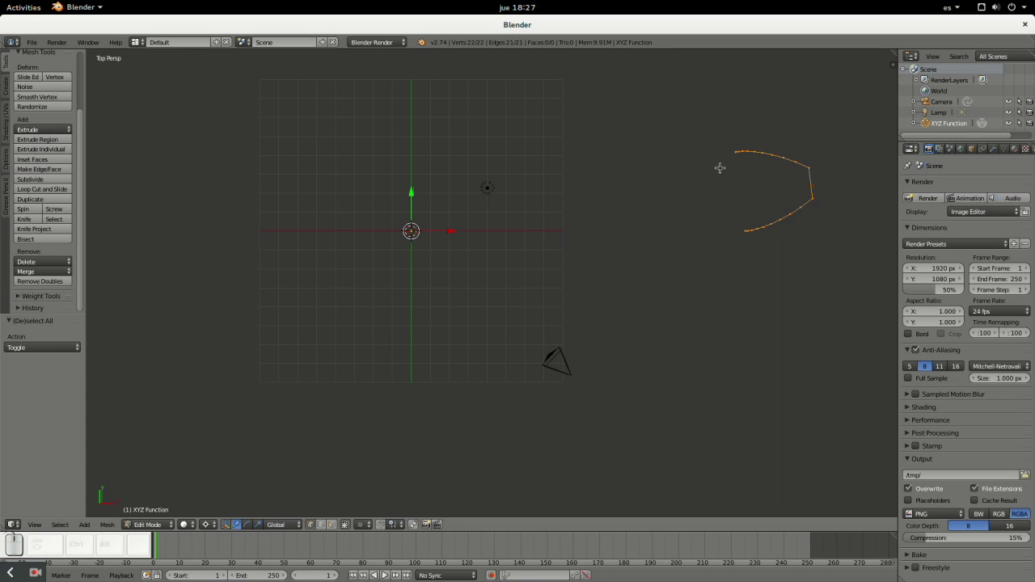
pyautogui.press('r')
pyautogui.press('z')
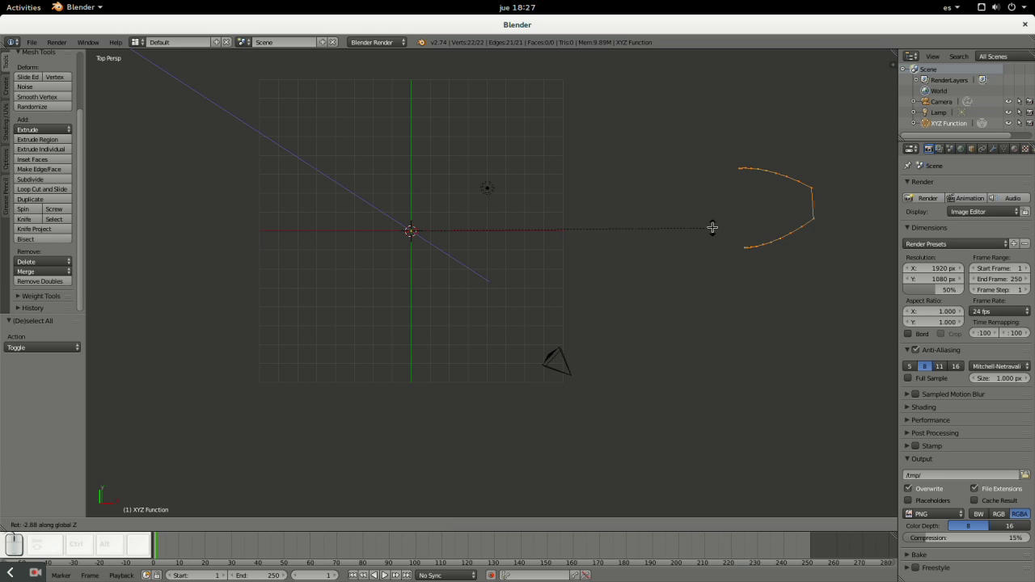
pyautogui.press('KP_Subtract')
pyautogui.press('ctrl+v')
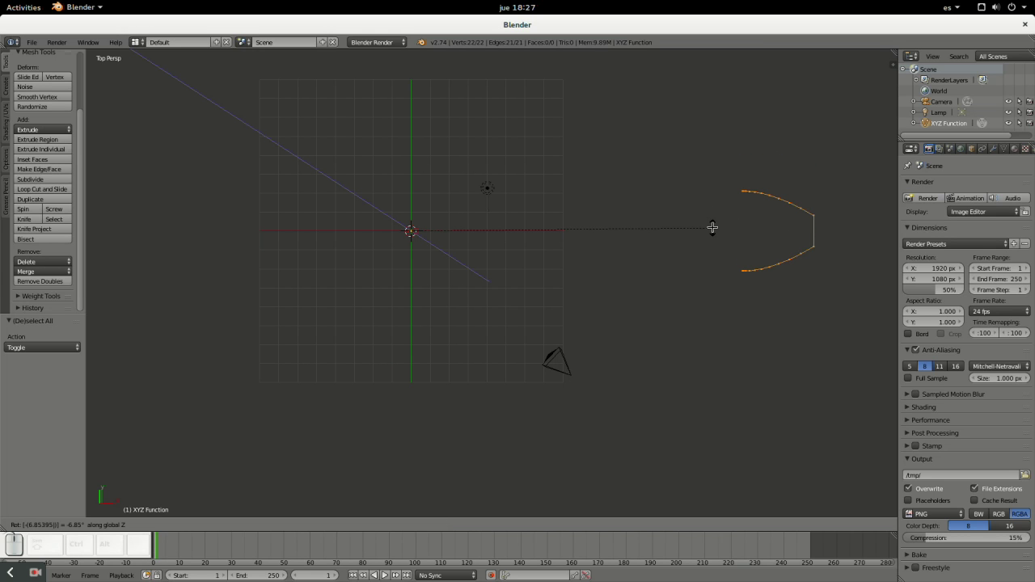
pyautogui.press('KP_Enter')
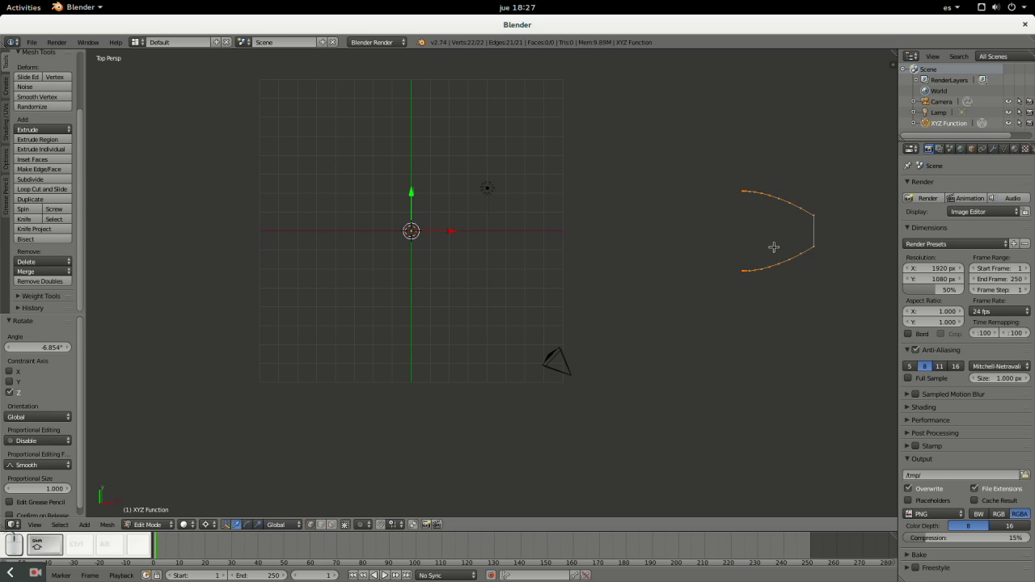
# - Duplicate the tooth outline and rotate the copy 24° about Z
pyautogui.press('shift+d')
pyautogui.press('r')
pyautogui.press('z')
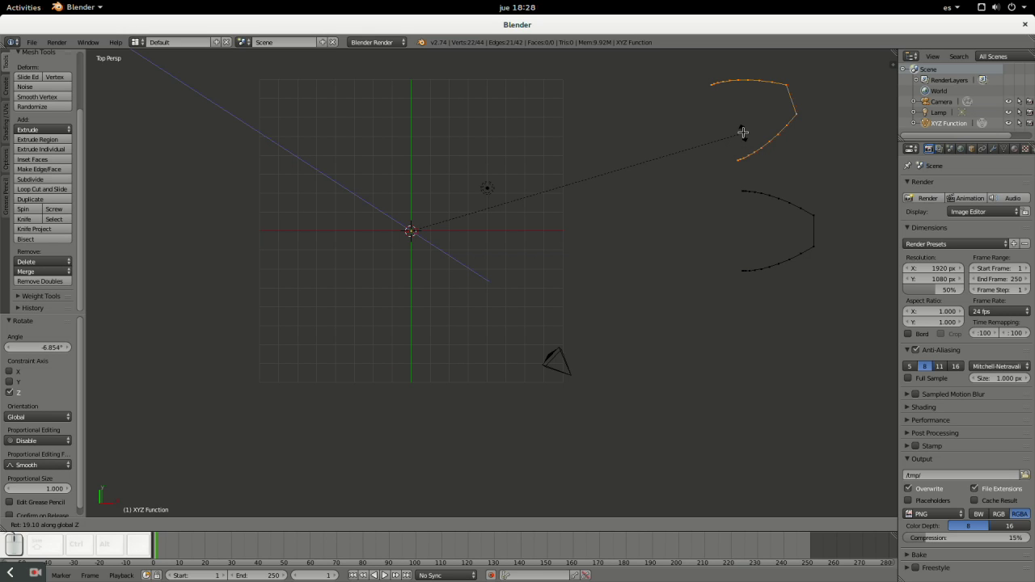
pyautogui.press('2')
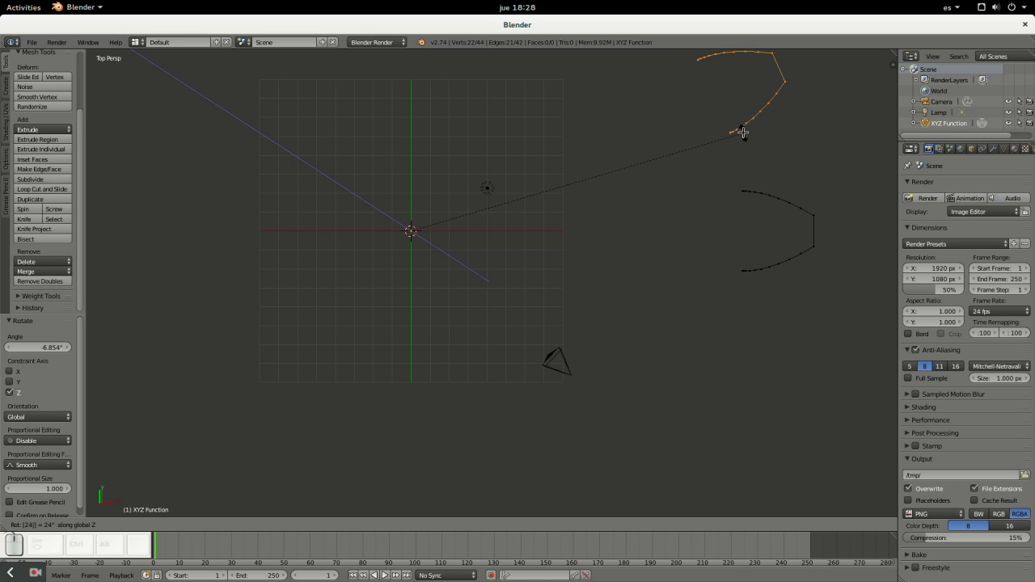
pyautogui.press('Return')
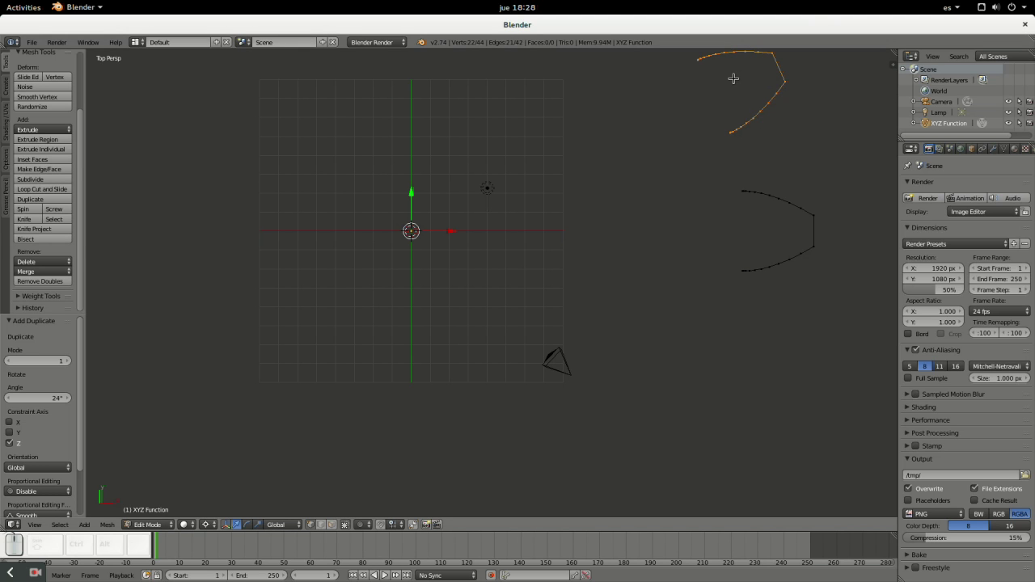
# - Duplicate the tooth outline and rotate the copy −48° about Z for a third tooth
pyautogui.press('shift+d')
pyautogui.press('r')
pyautogui.press('z')
pyautogui.press('KP_Subtract')
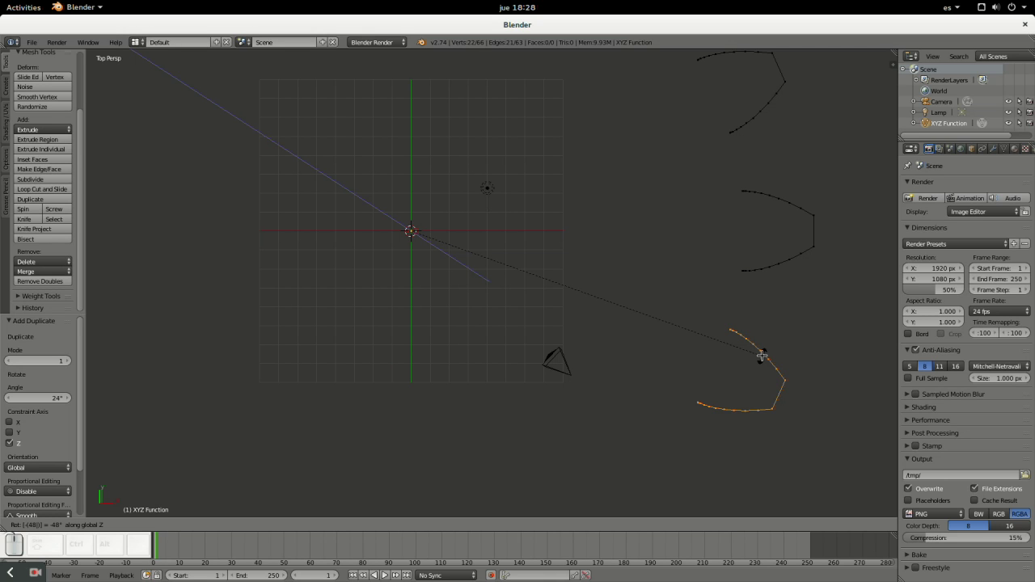
pyautogui.press('Return')
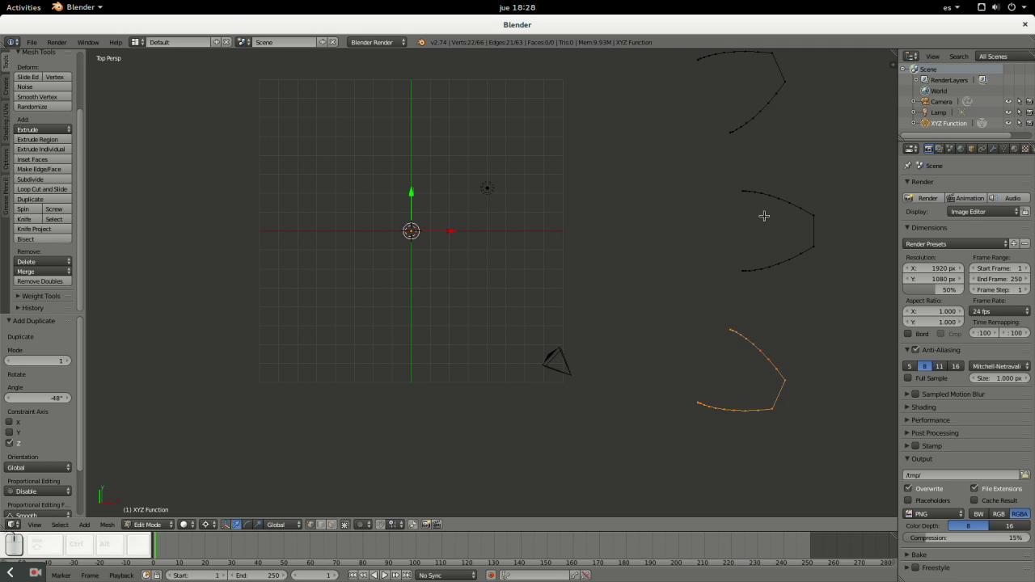
# - From top view, select the inner end points of the upper and lower tooth curves
pyautogui.click(737, 211)
pyautogui.scroll(3)
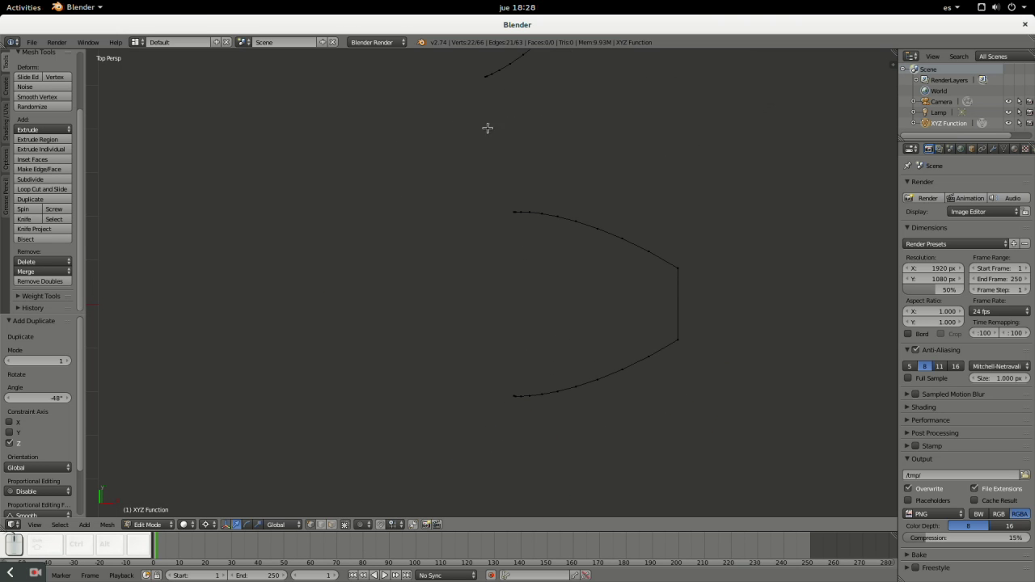
pyautogui.click(496, 99)
pyautogui.press('KP_7')
pyautogui.middleClick(18, 303)
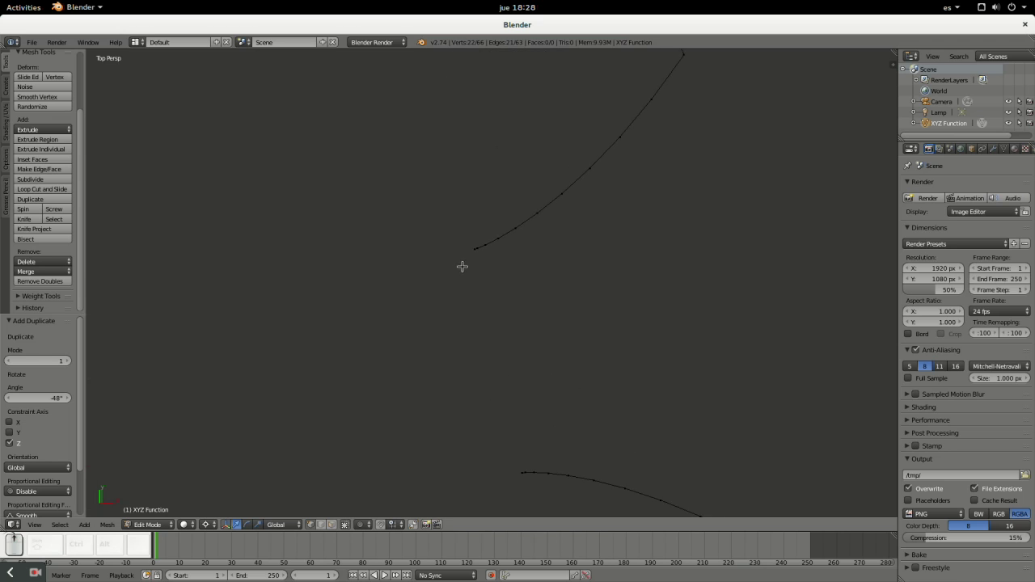
pyautogui.scroll(3)
pyautogui.rightClick(23, 290)
pyautogui.scroll(-3)
pyautogui.rightClick(18, 303)
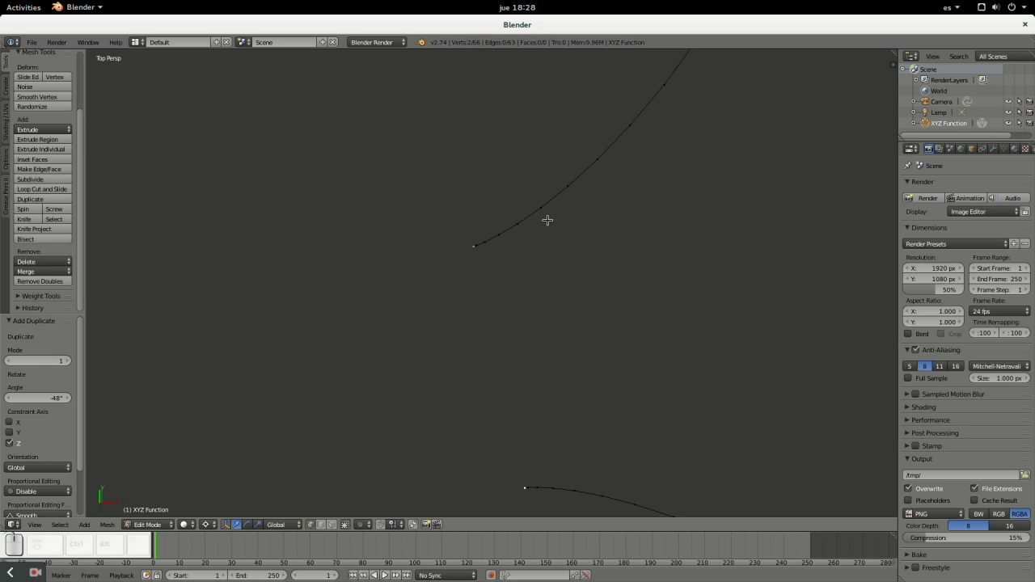
pyautogui.scroll(-3)
pyautogui.scroll(3)
pyautogui.scroll(3)
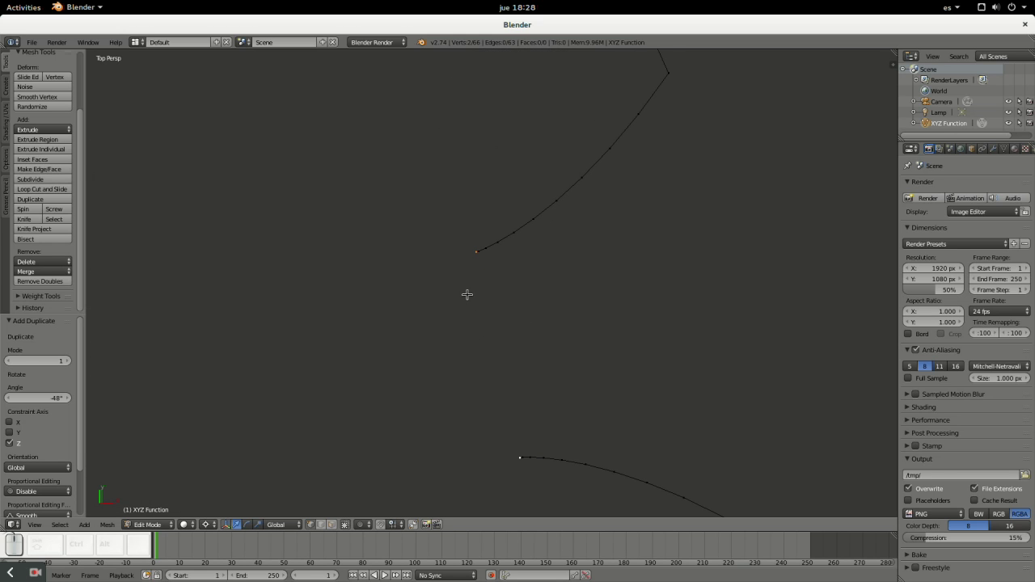
# - Snap the 3D cursor between the selected points and spin the lower curve's end into a 90° arc
pyautogui.press('shift+s')
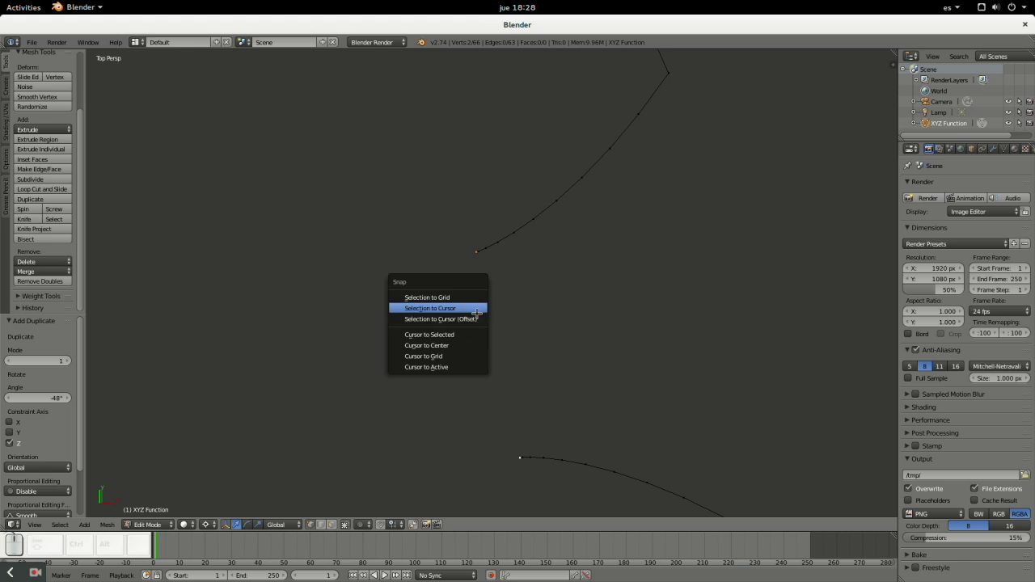
pyautogui.click(23, 290)
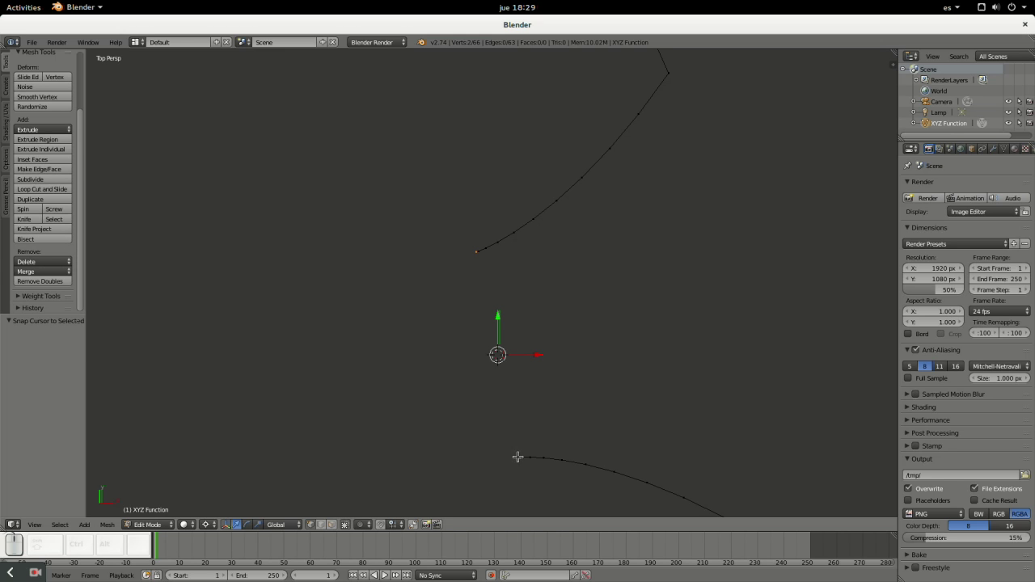
pyautogui.scroll(-3)
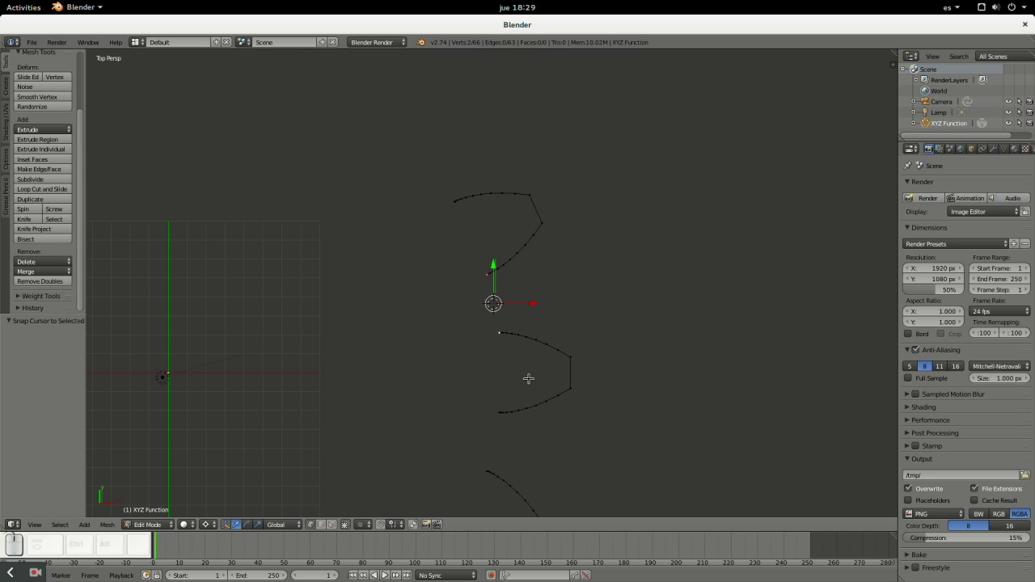
pyautogui.scroll(3)
pyautogui.rightClick(18, 303)
pyautogui.scroll(3)
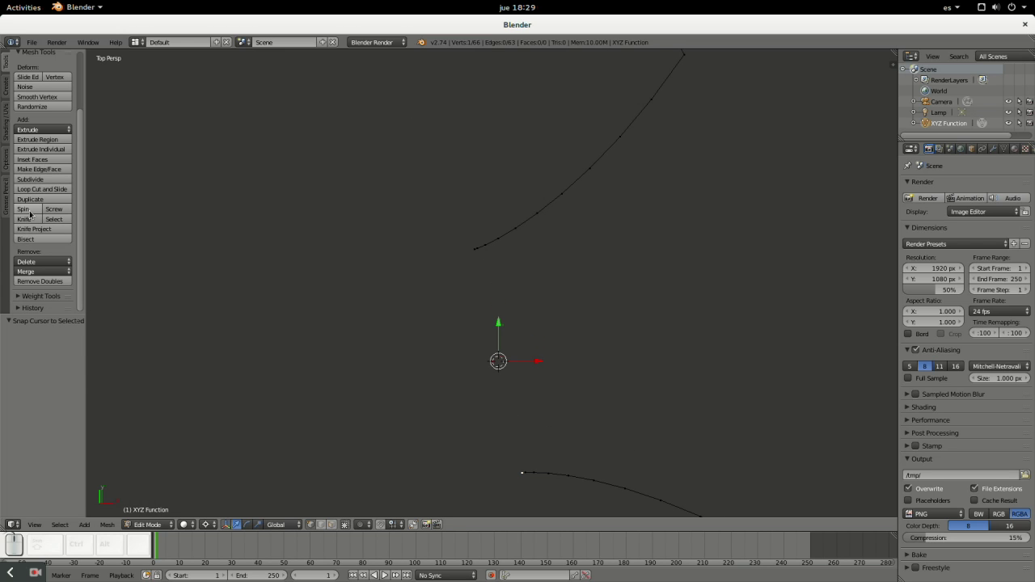
pyautogui.click(31, 210)
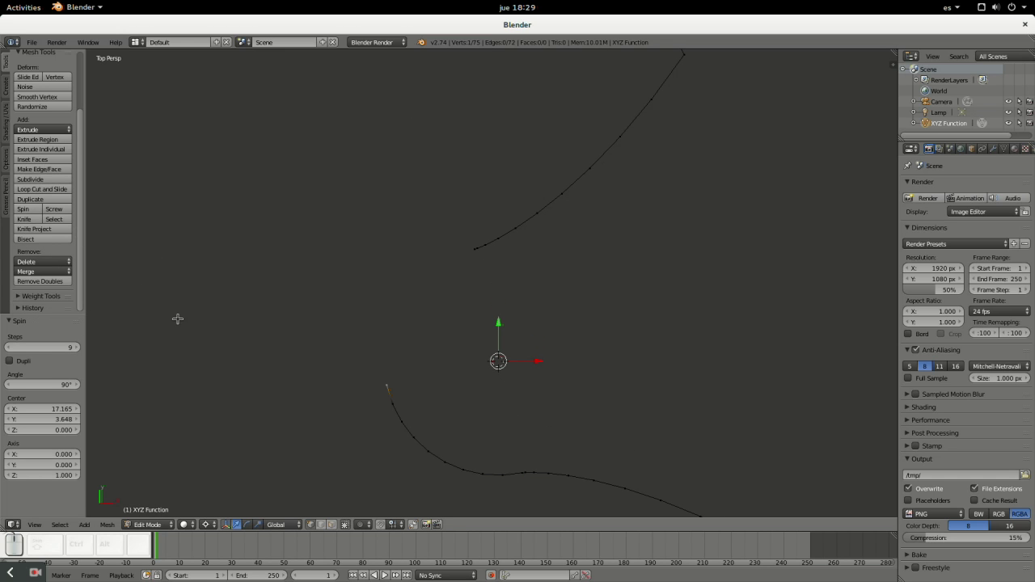
pyautogui.scroll(-3)
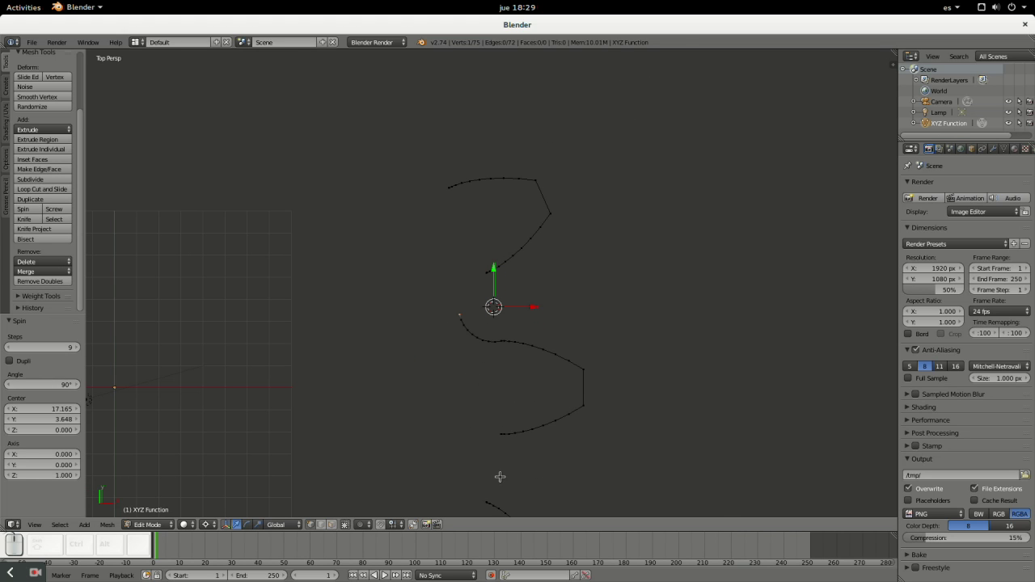
# - Select the other pair of curve ends and snap the 3D cursor between them
pyautogui.moveTo(502, 466); pyautogui.dragTo(485, 238)
pyautogui.scroll(3)
pyautogui.scroll(-3)
pyautogui.scroll(3)
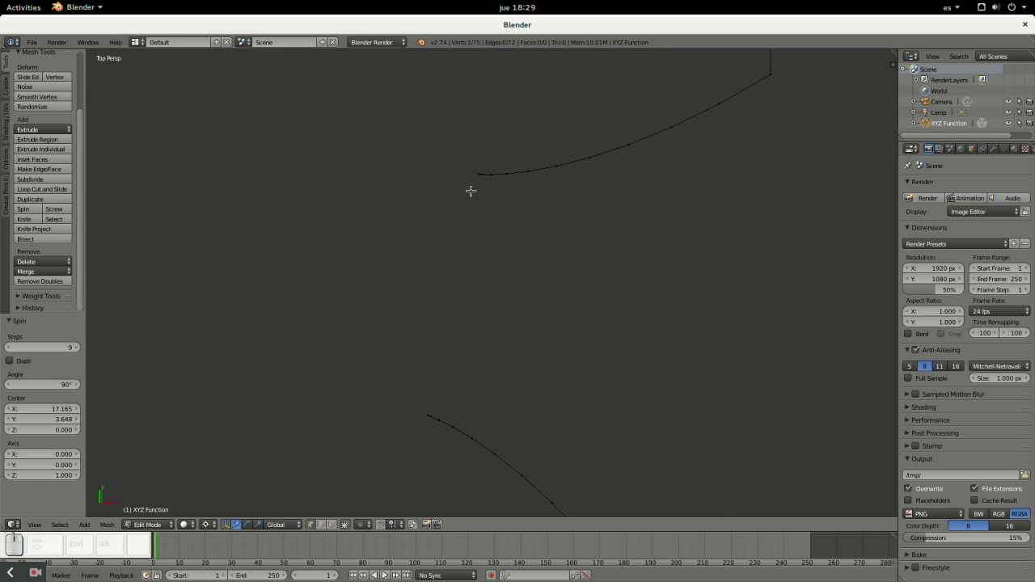
pyautogui.rightClick(18, 303)
pyautogui.rightClick(18, 303)
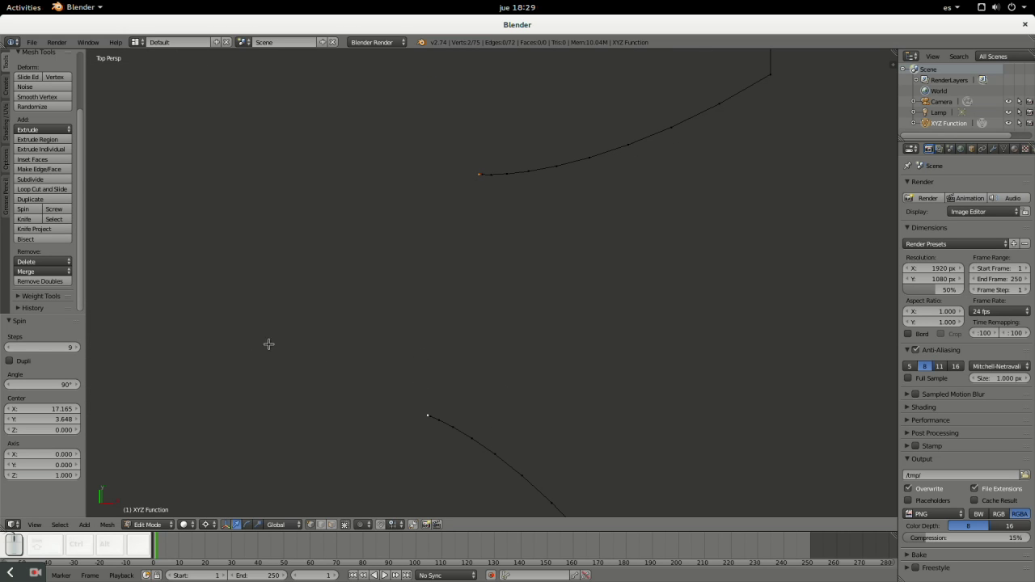
pyautogui.press('shift+s')
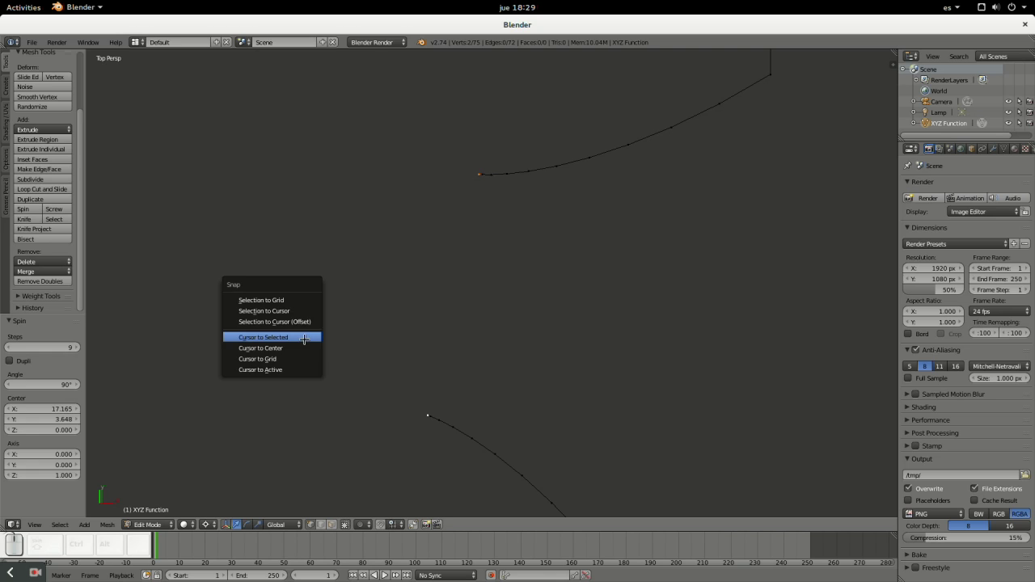
pyautogui.click(23, 290)
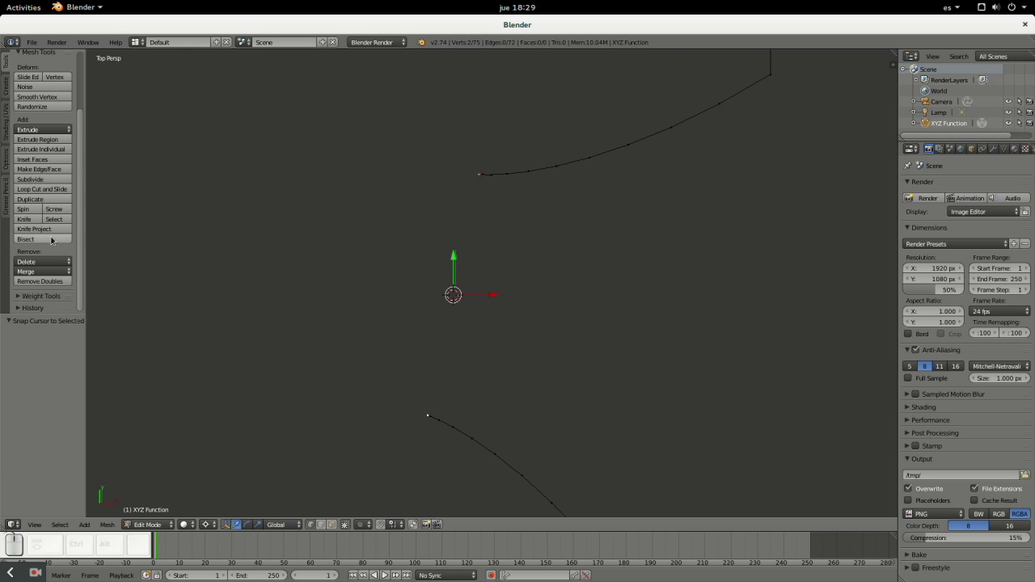
# - Spin the upper curve's free end into a −90° arc about Z around the cursor
pyautogui.rightClick(18, 303)
pyautogui.rightClick(18, 303)
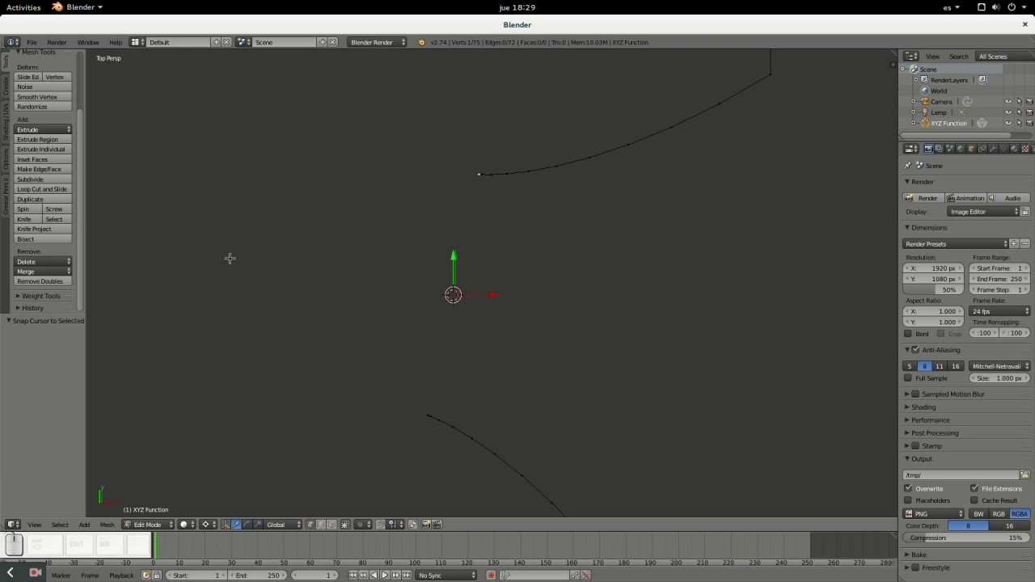
pyautogui.click(38, 209)
pyautogui.click(18, 303)
pyautogui.click(18, 303)
pyautogui.press('KP_Subtract')
pyautogui.press('KP_Enter')
pyautogui.scroll(-3)
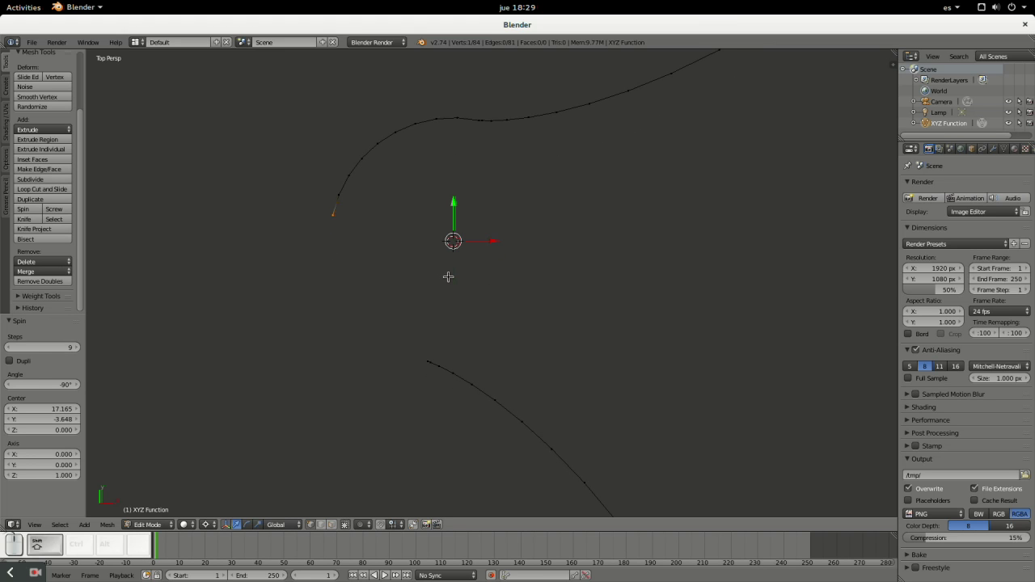
pyautogui.scroll(-3)
pyautogui.scroll(-3)
# - Select the linked top curve piece with its spun arc and delete its vertices
pyautogui.scroll(-3)
pyautogui.scroll(3)
pyautogui.click(18, 303)
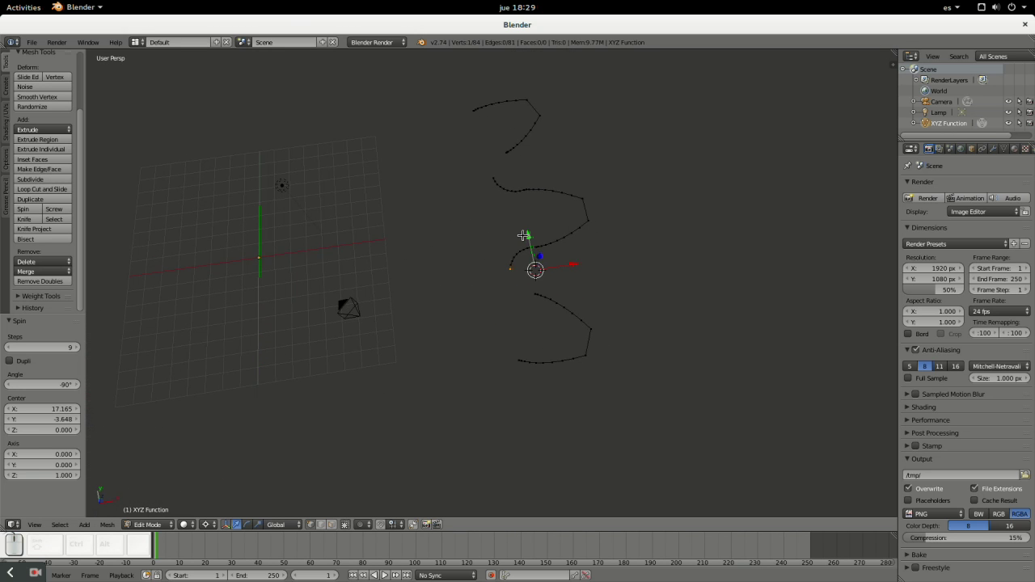
pyautogui.press('KP_7')
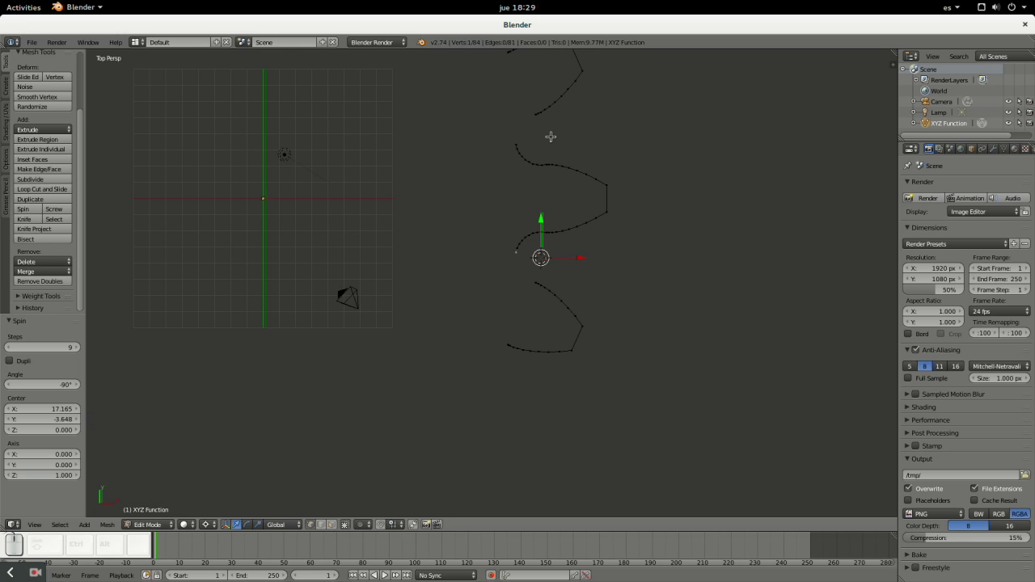
pyautogui.middleClick(9, 315)
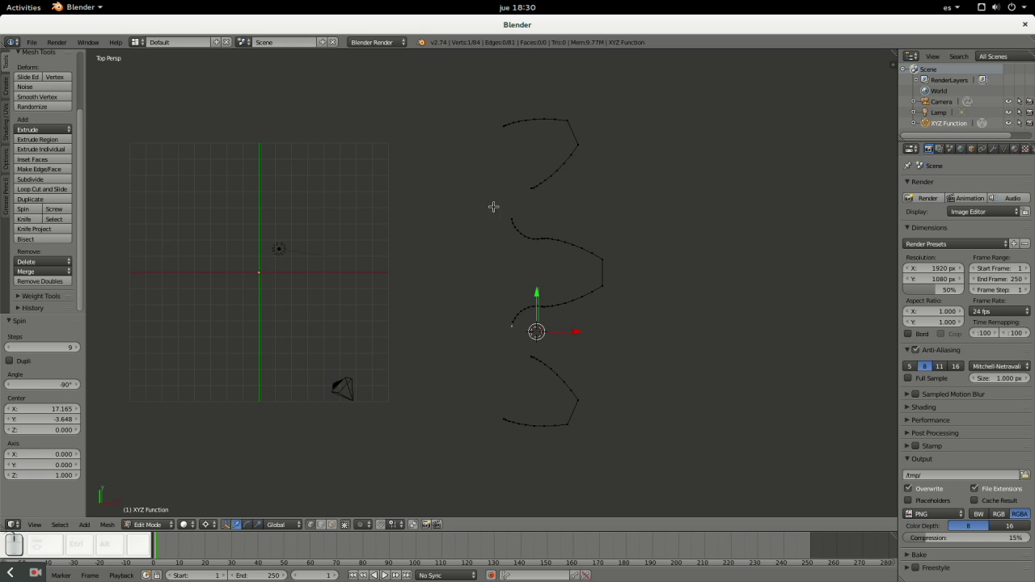
pyautogui.rightClick(18, 304)
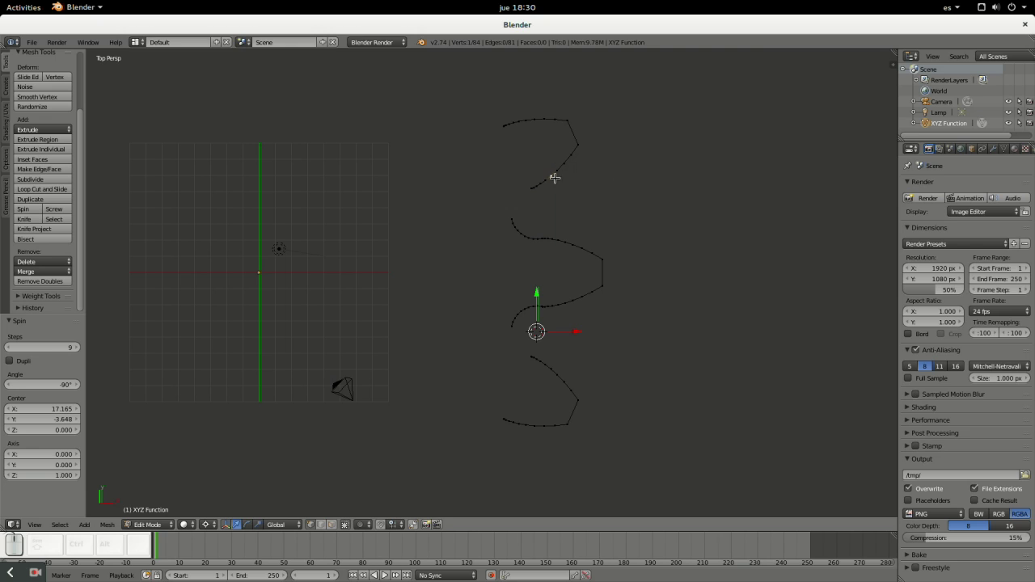
pyautogui.press('l')
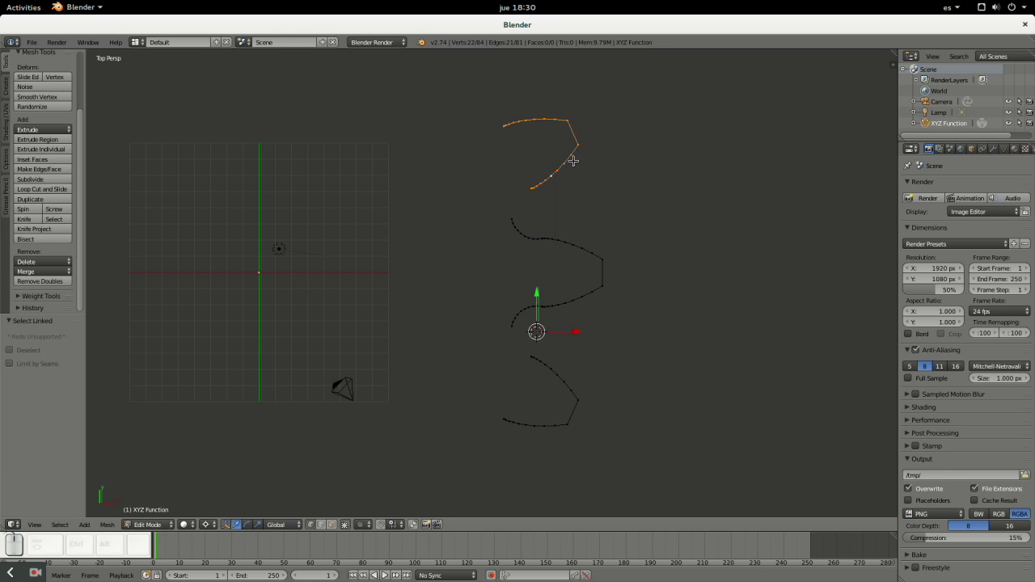
pyautogui.press('x')
pyautogui.press('KP_Enter')
# - Select the linked bottom curve piece and delete its vertices
pyautogui.rightClick(17, 303)
pyautogui.press('l')
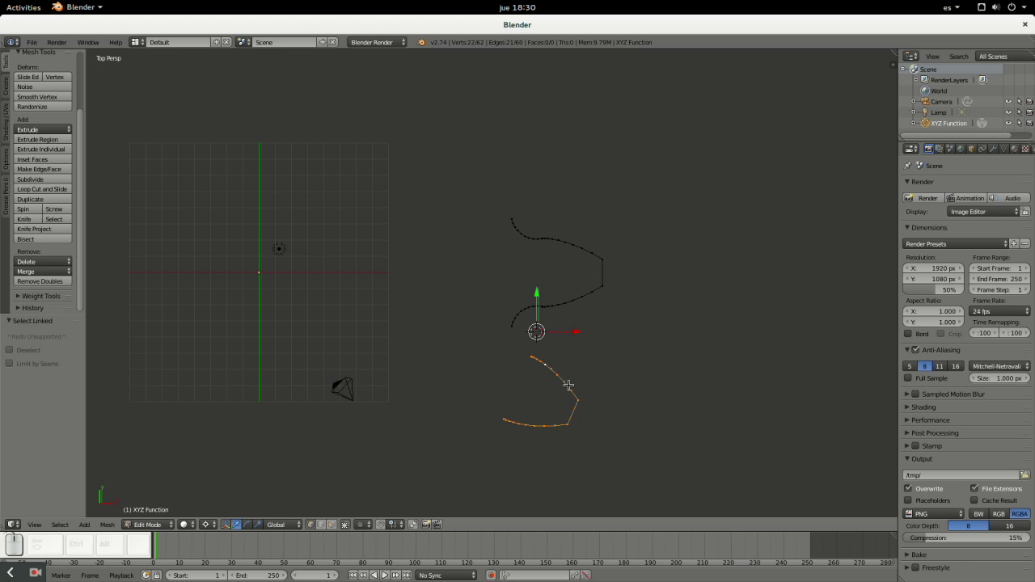
pyautogui.press('z')
pyautogui.press('Escape')
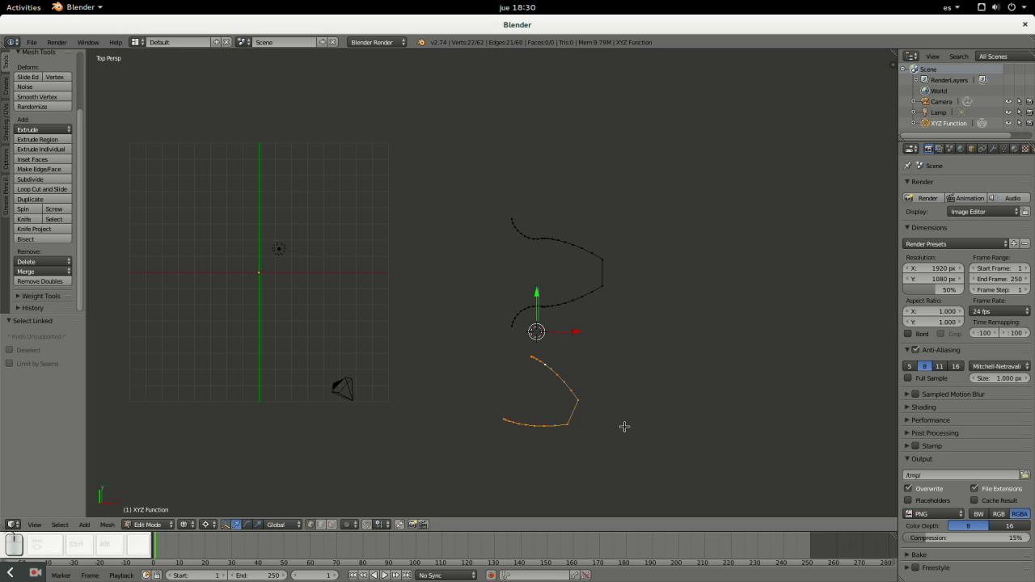
pyautogui.press('x')
pyautogui.click(18, 303)
# - Select the whole remaining tooth outline and fill it with a single face
pyautogui.scroll(3)
pyautogui.press('a')
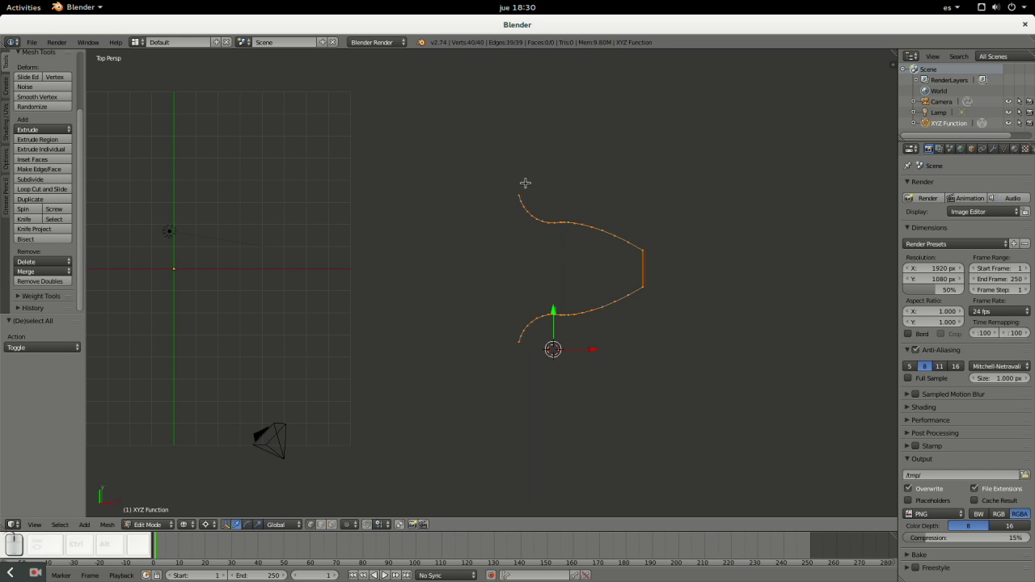
pyautogui.press('f')
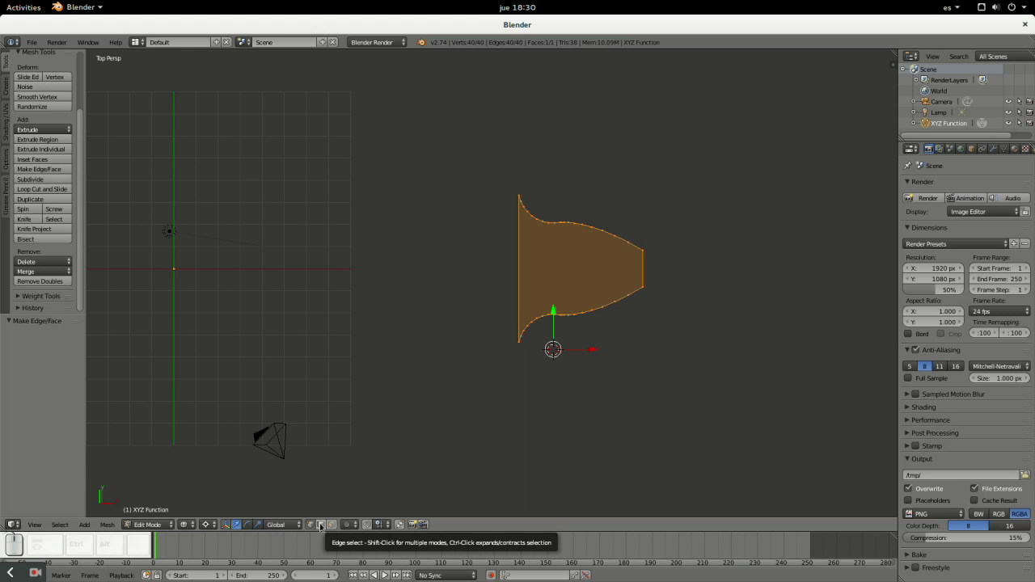
pyautogui.click(18, 303)
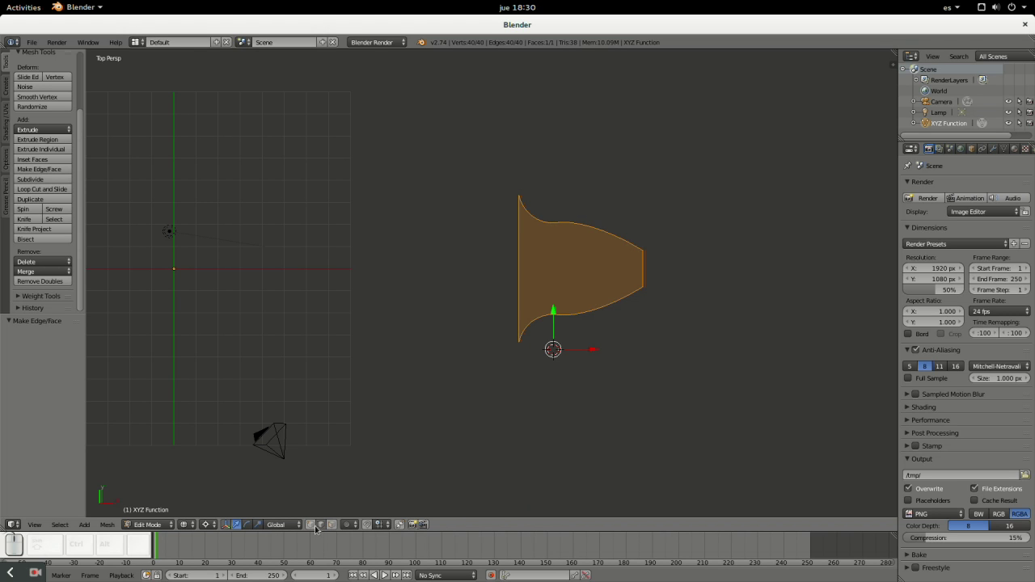
# - Extrude the left base edge of the filled profile −1 unit along X
pyautogui.rightClick(18, 303)
pyautogui.press('e')
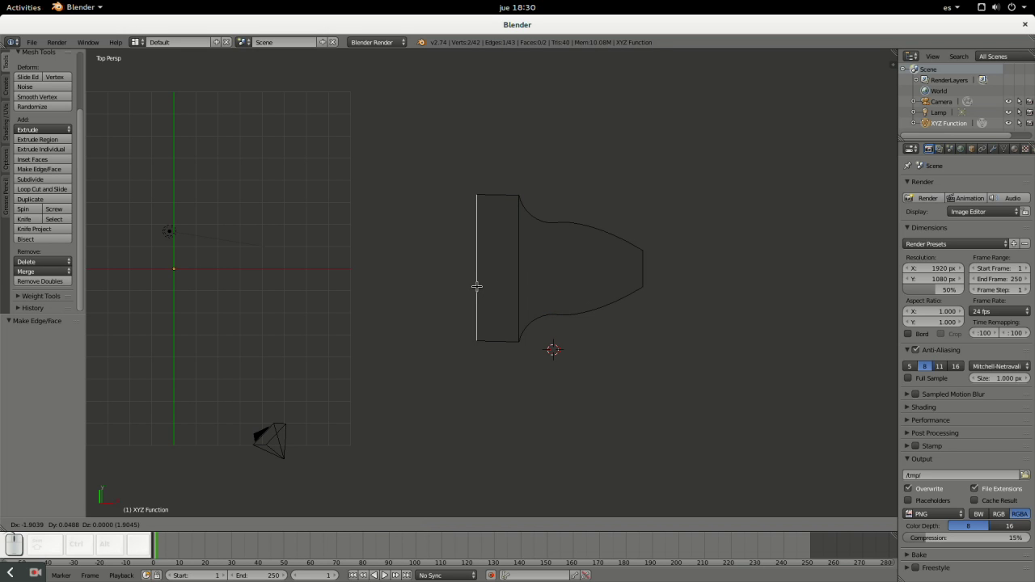
pyautogui.press('x')
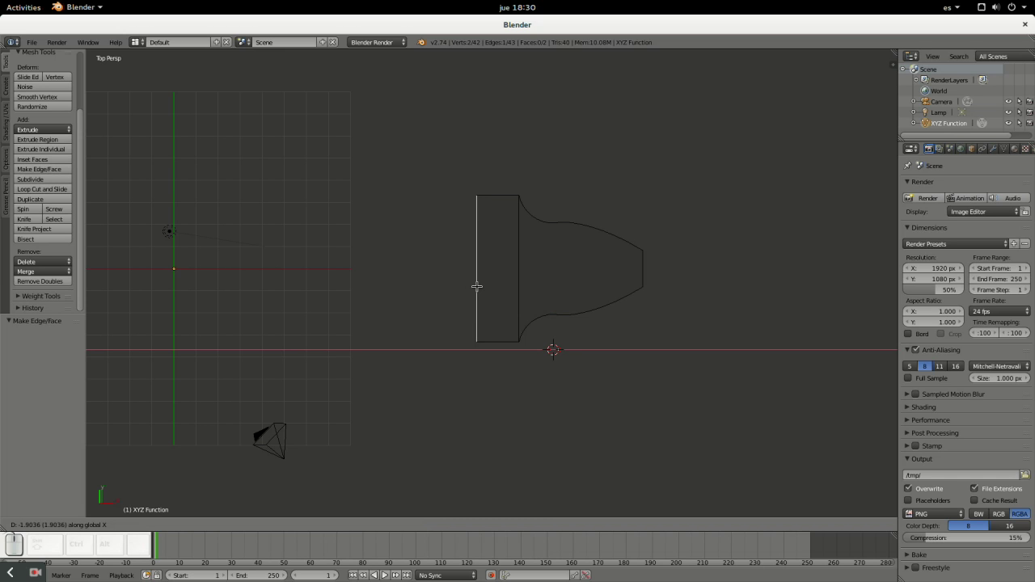
pyautogui.press('KP_Subtract')
pyautogui.press('KP_1')
pyautogui.press('KP_Enter')
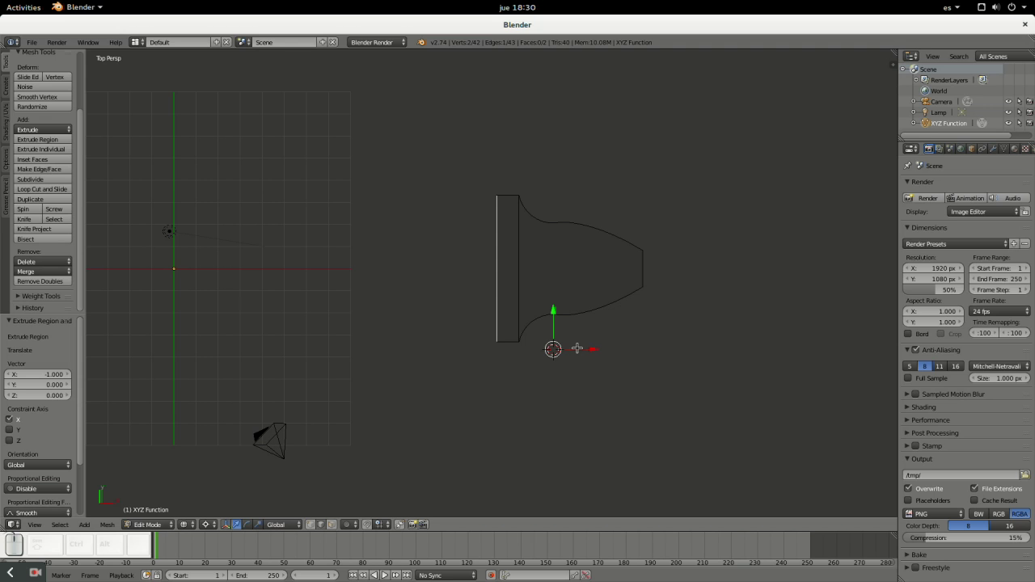
# - Recentre the view and switch over to the bevel gear calculator in Firefox
pyautogui.press('shift+c')
pyautogui.scroll(3)
pyautogui.scroll(-3)
pyautogui.click(72, 379)
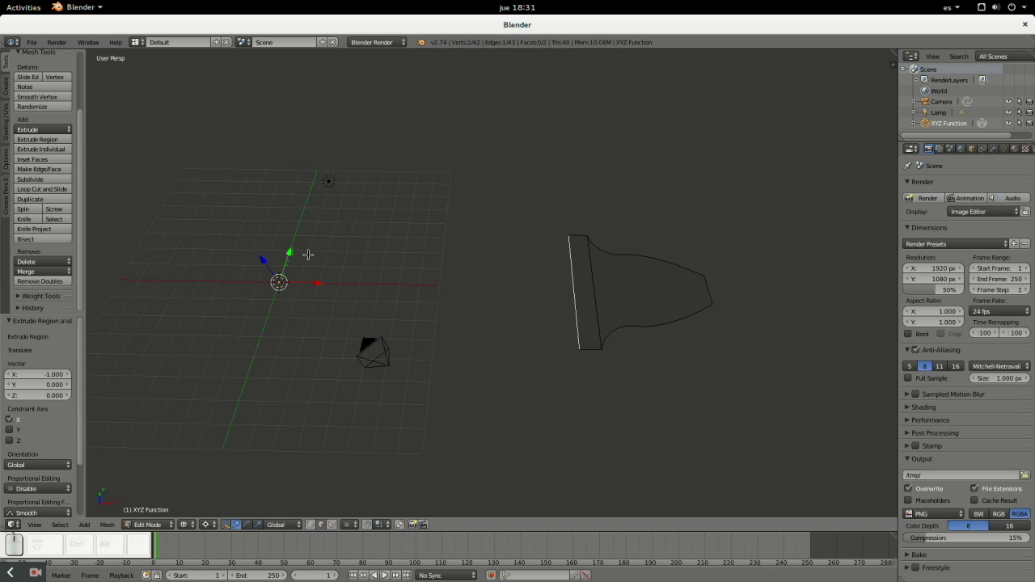
pyautogui.click(71, 379)
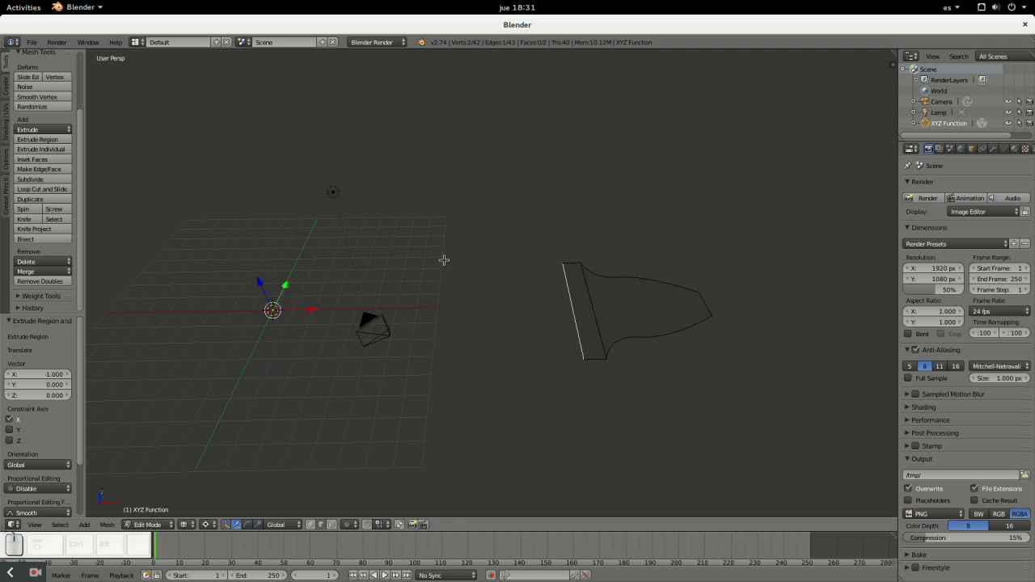
pyautogui.click(35, 425)
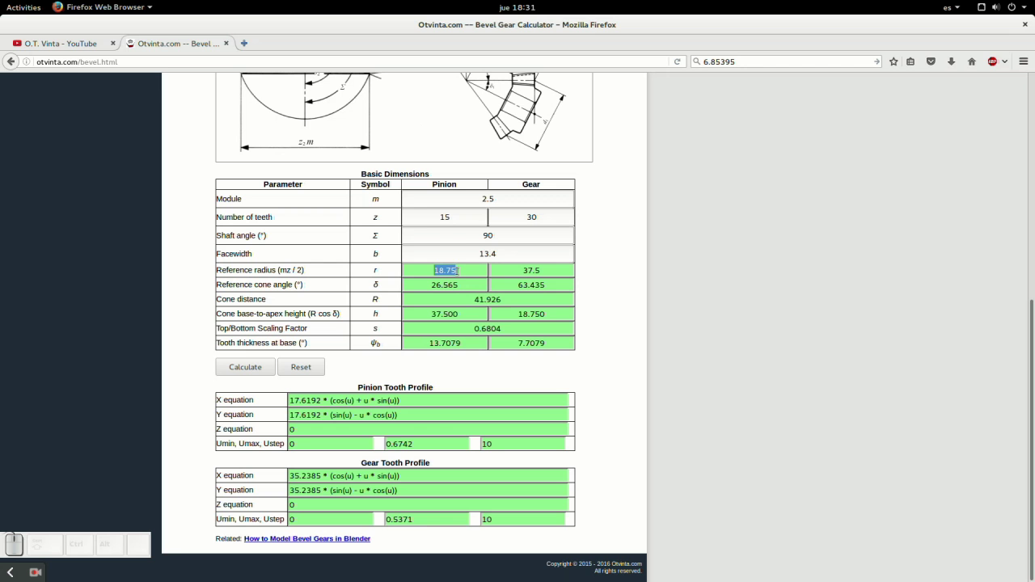
# - Copy the pinion's 18.75 reference radius from the calculator and return to Blender
pyautogui.press('ctrl+c')
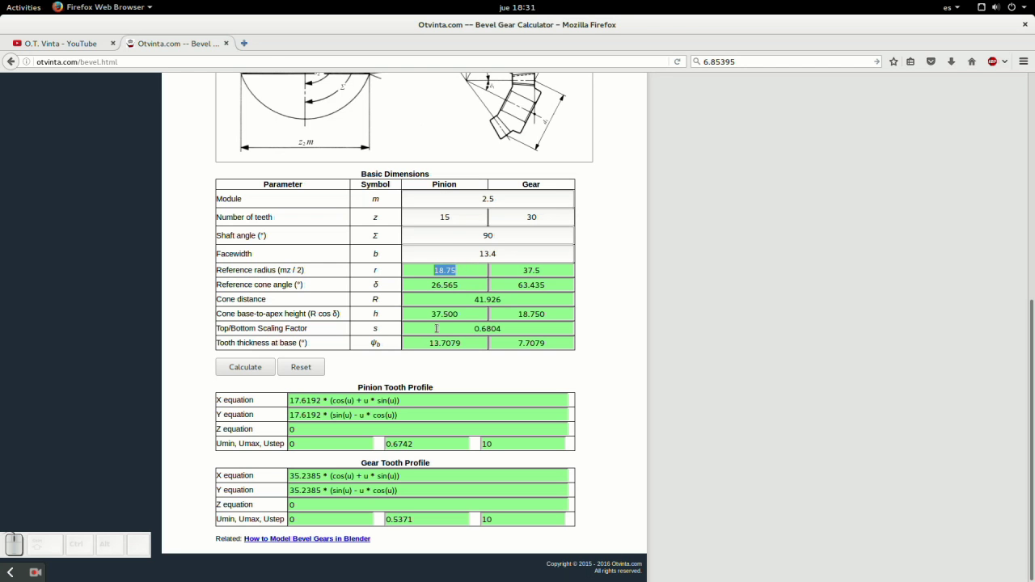
pyautogui.click(71, 379)
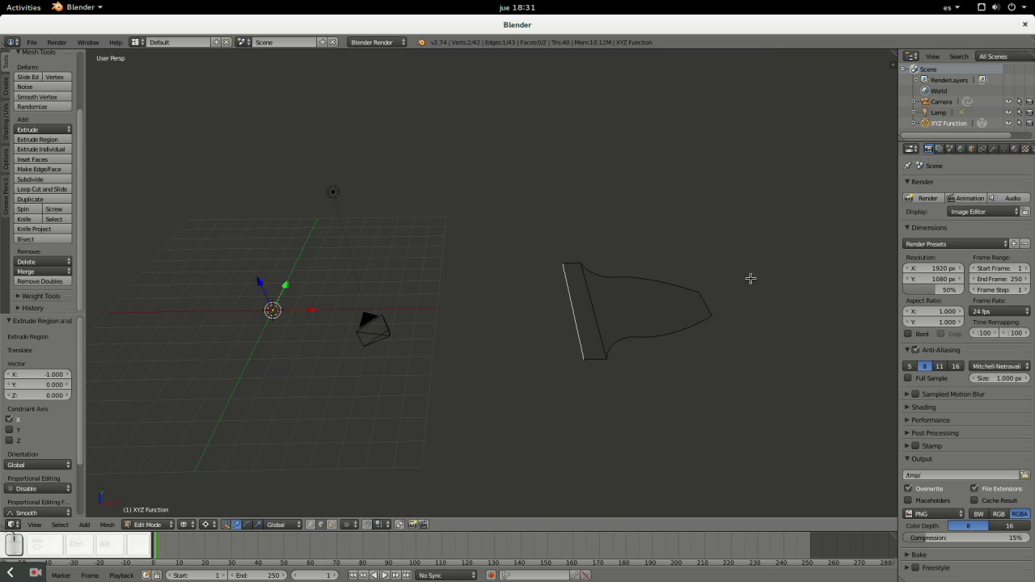
# - Paste 18.75 into the 3D Cursor X field in the Properties shelf, then return to the calculator
pyautogui.click(71, 379)
pyautogui.press('n')
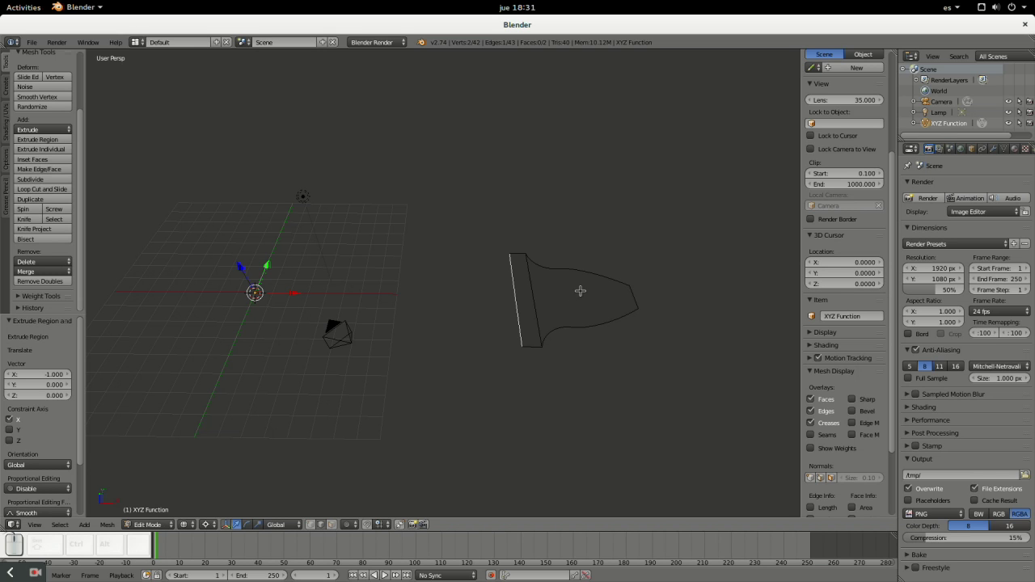
pyautogui.click(71, 379)
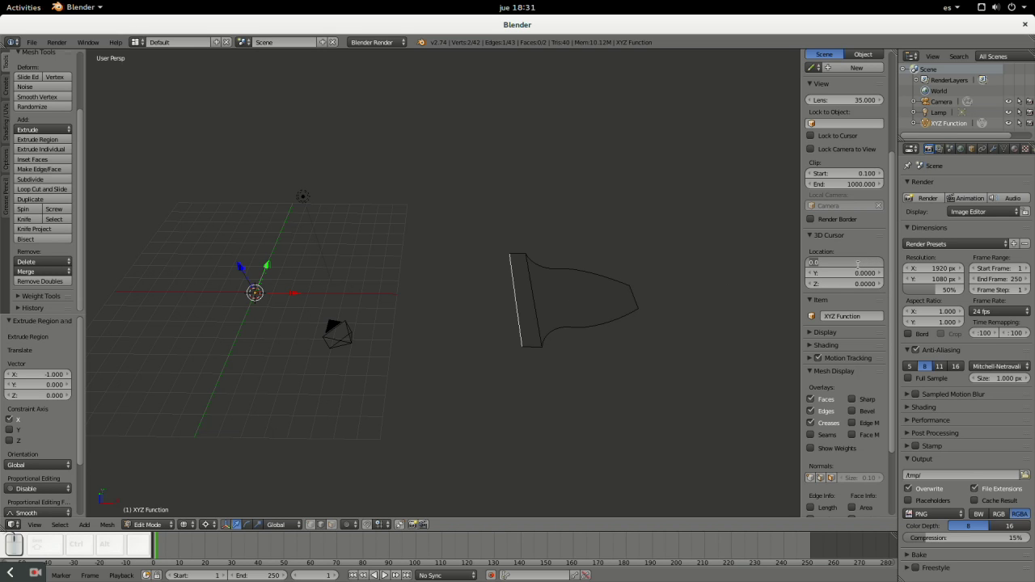
pyautogui.press('ctrl+v')
pyautogui.press('Return')
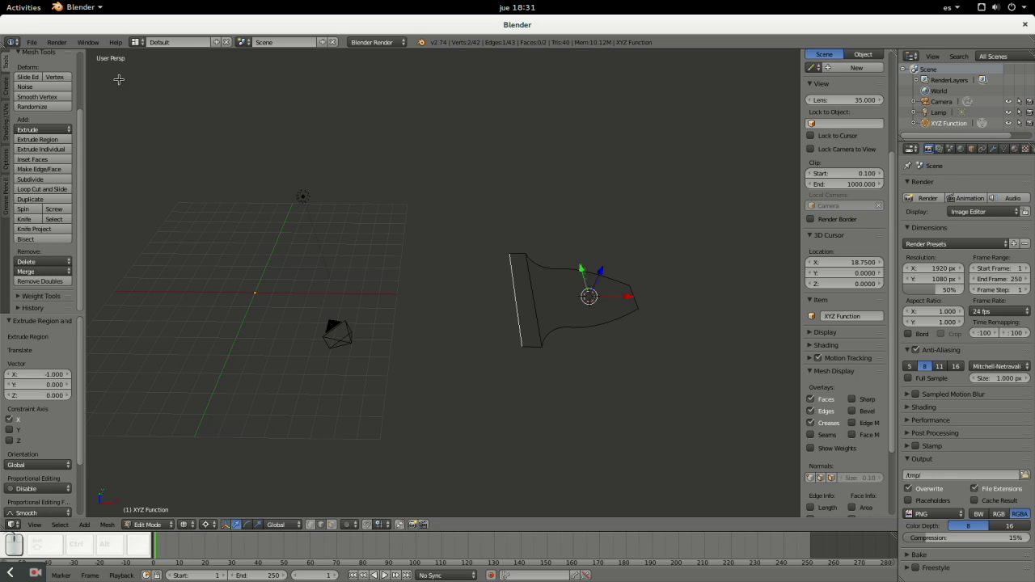
pyautogui.click(588, 210)
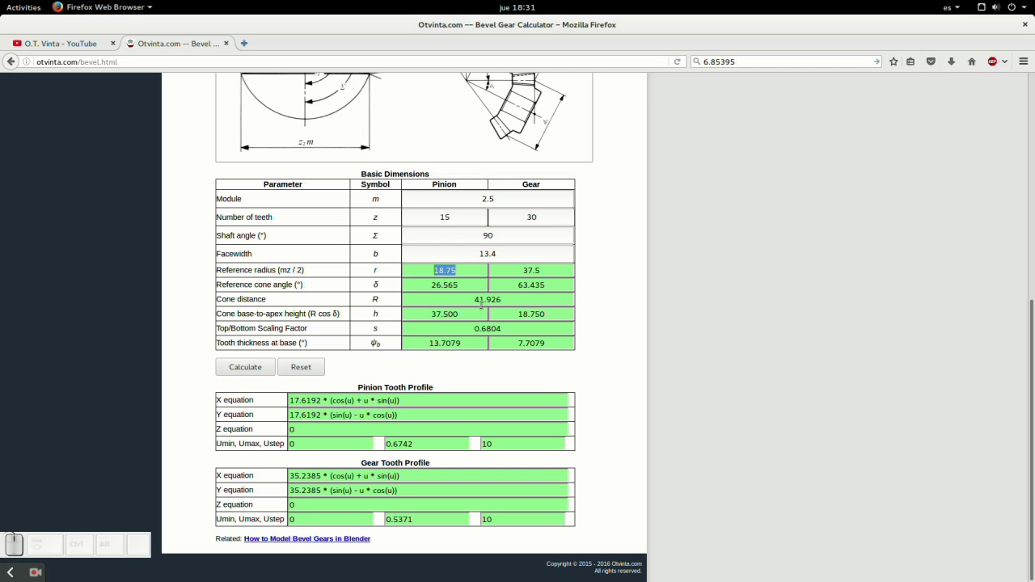
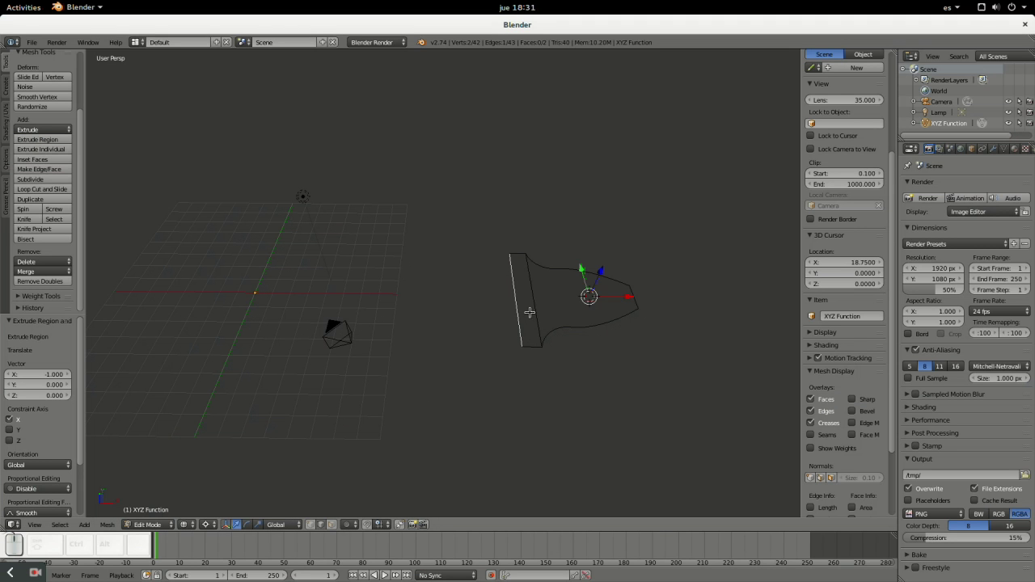
# - Rotate the whole tooth profile −26.565° about Y around the cursor, then snap the cursor back to origin
pyautogui.press('a')
pyautogui.press('a')
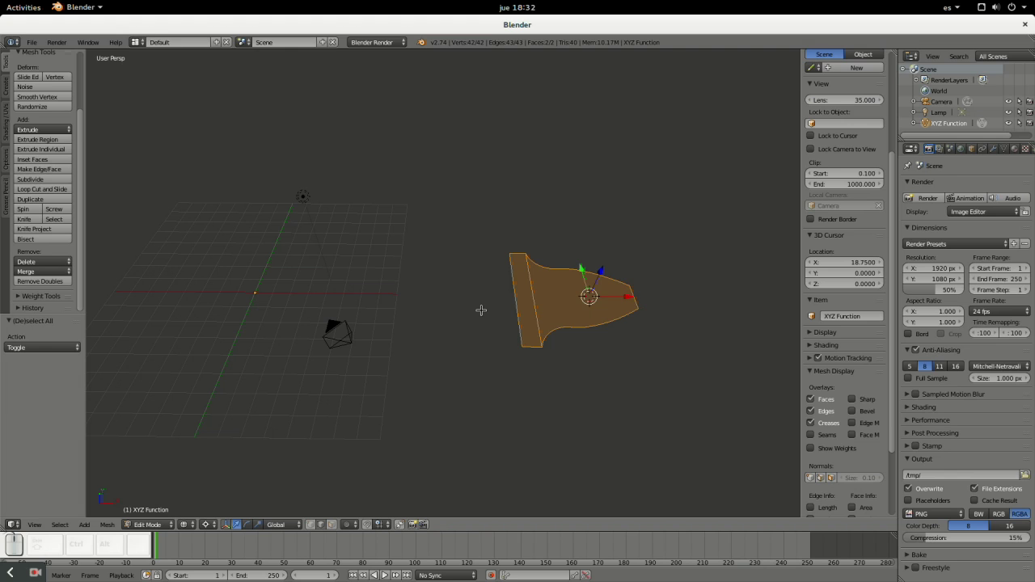
pyautogui.press('r')
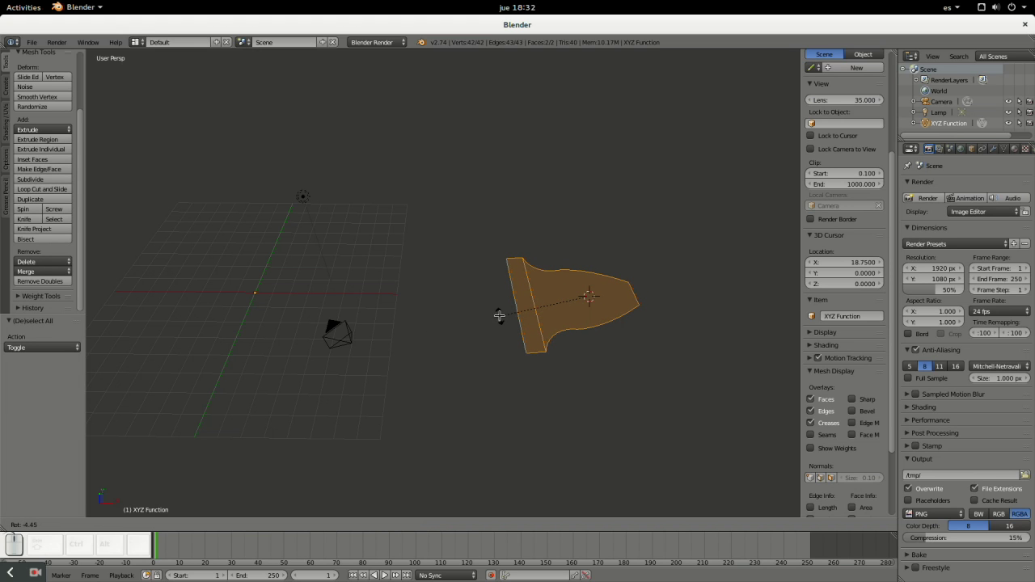
pyautogui.press('y')
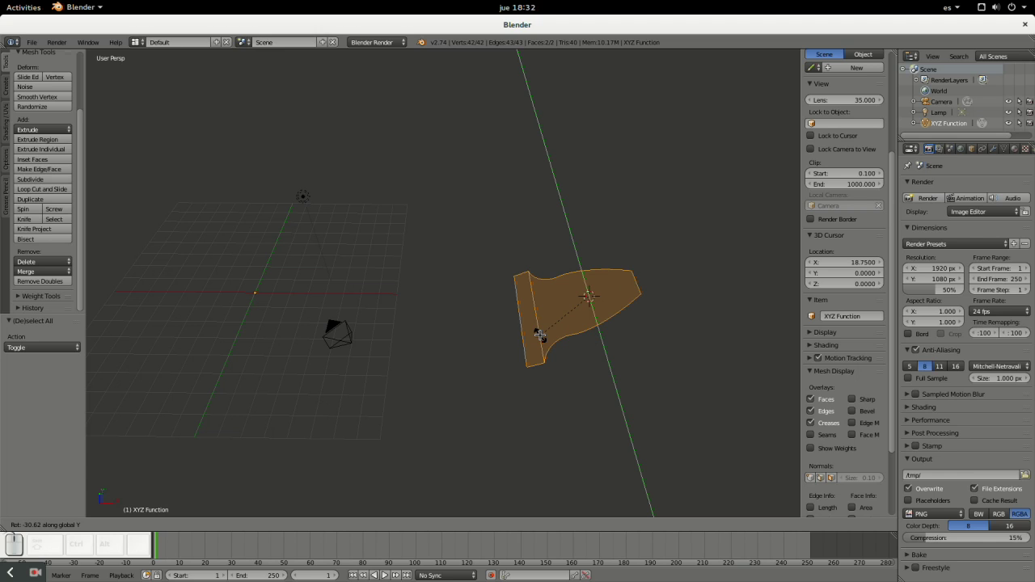
pyautogui.press('KP_Subtract')
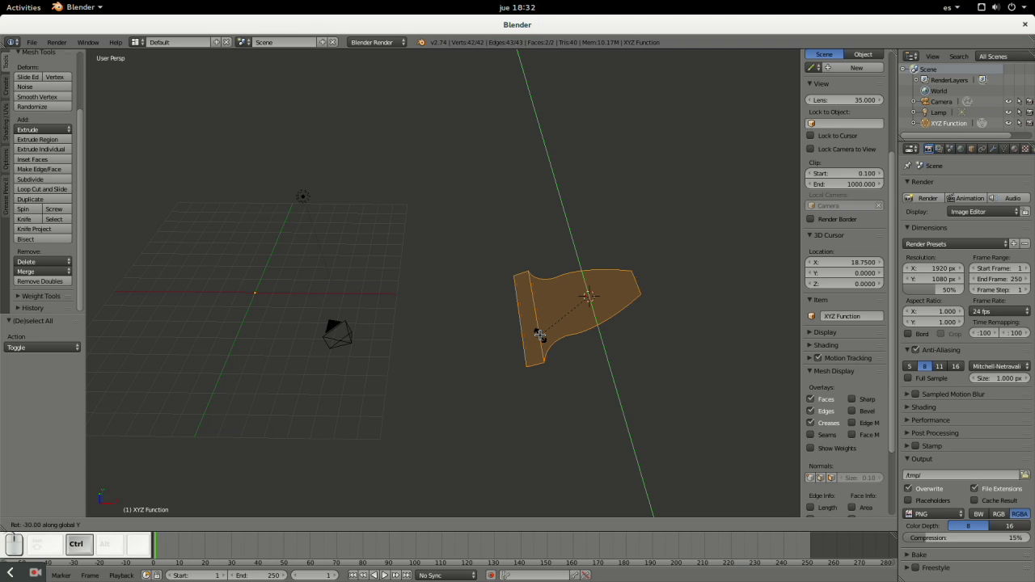
pyautogui.press('ctrl+v')
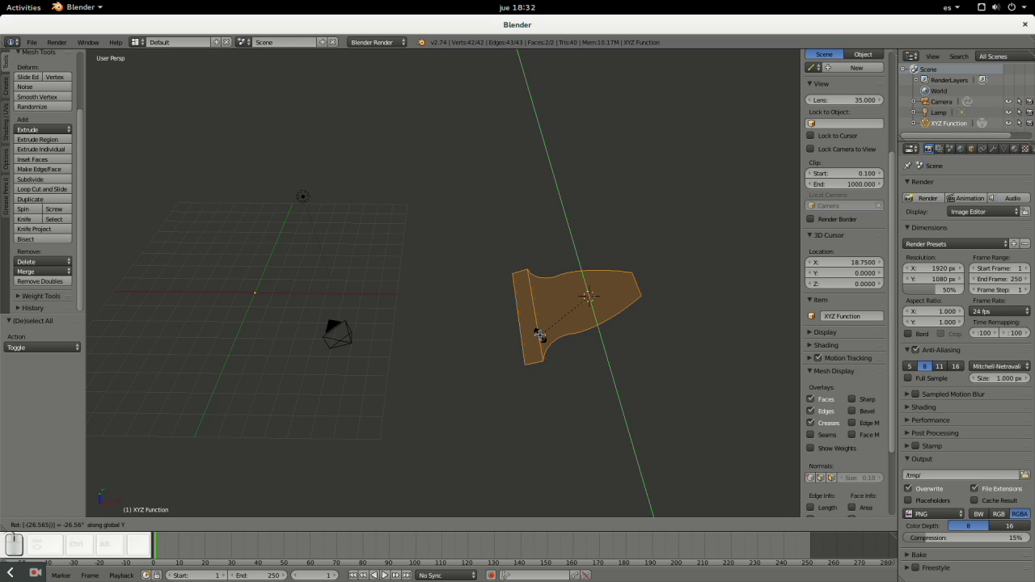
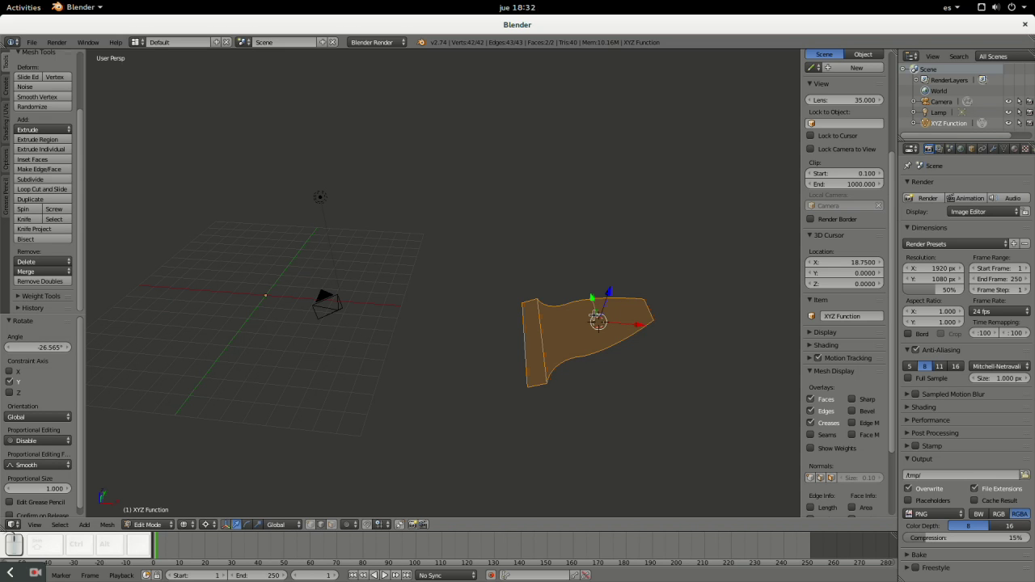
pyautogui.press('shift+c')
pyautogui.scroll(3)
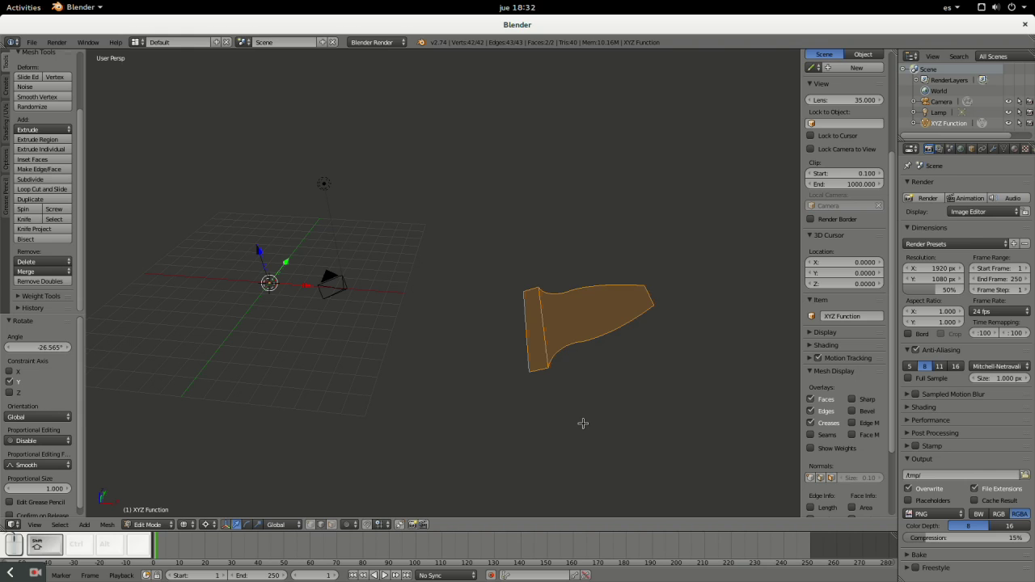
# - Duplicate the tilted tooth profile and rotate the copy 24° about Z
pyautogui.press('shift+d')
pyautogui.press('r')
pyautogui.press('z')
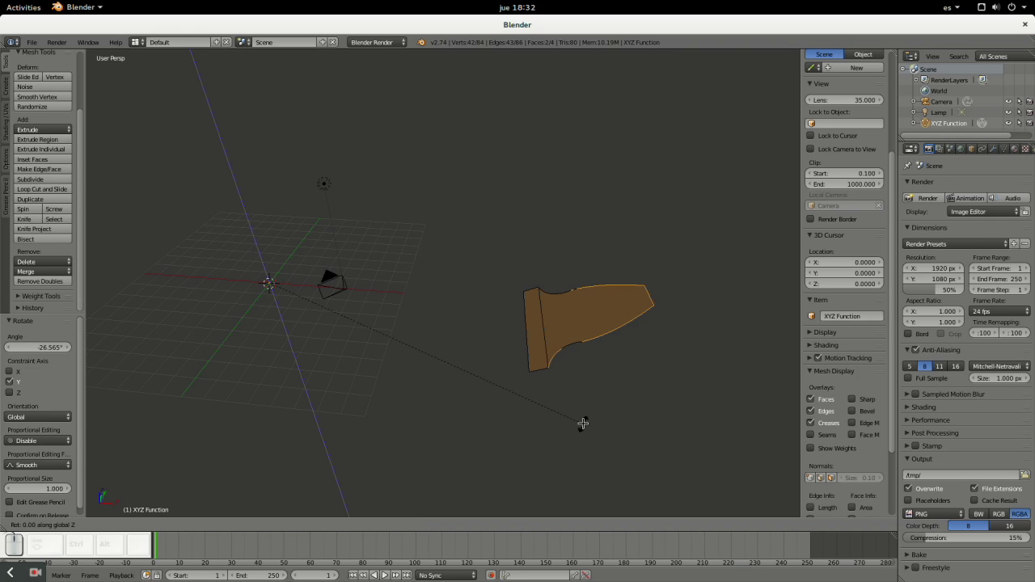
pyautogui.press('KP_2')
pyautogui.press('KP_Enter')
# - Duplicate again and rotate the third copy −48° about Z
pyautogui.press('shift+d')
pyautogui.press('r')
pyautogui.press('z')
pyautogui.press('KP_Subtract')
pyautogui.press('KP_4')
pyautogui.press('KP_8')
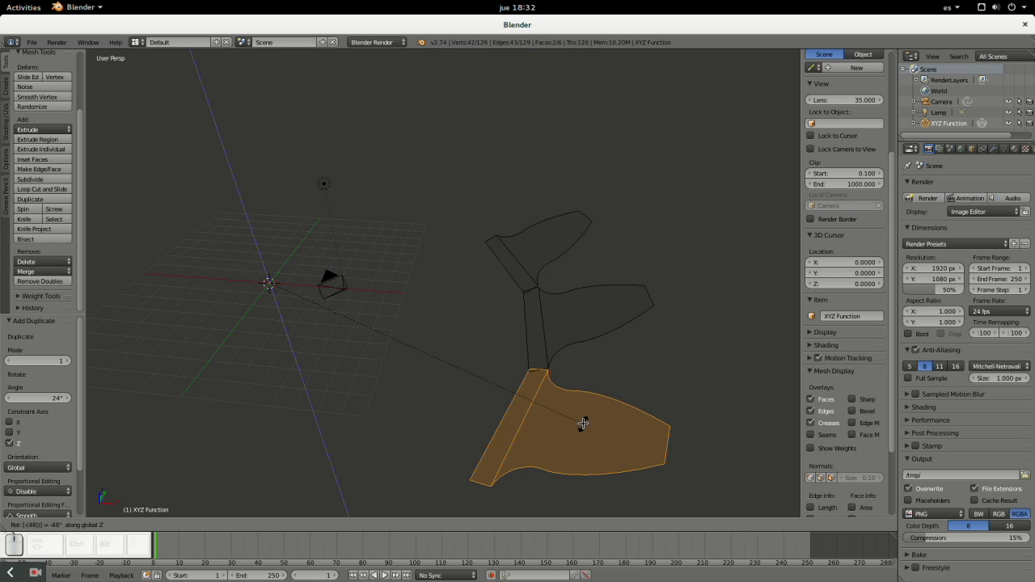
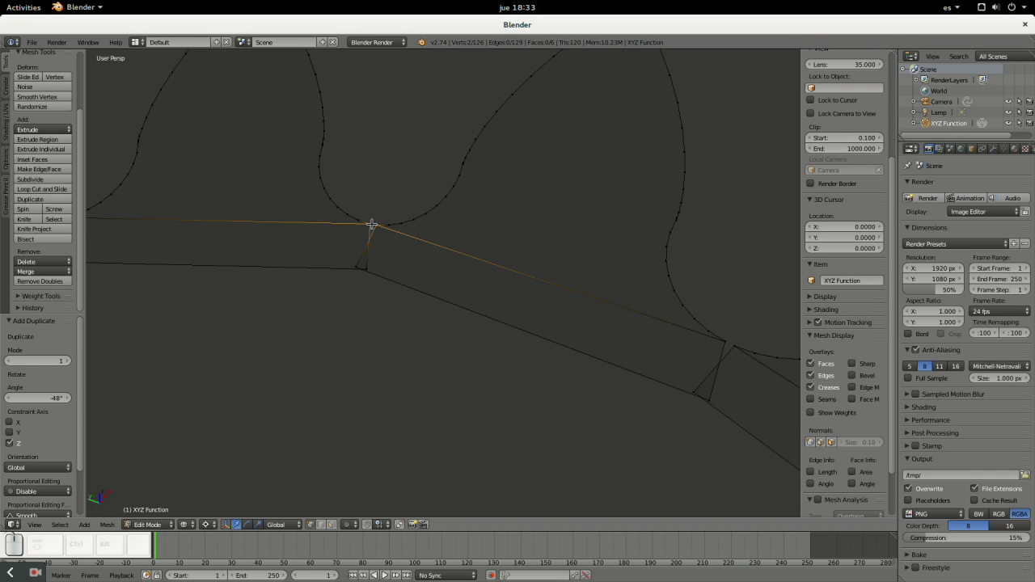
# - Merge the first two pairs of overlapping junction vertices At Center with Alt+M
pyautogui.press('alt+m')
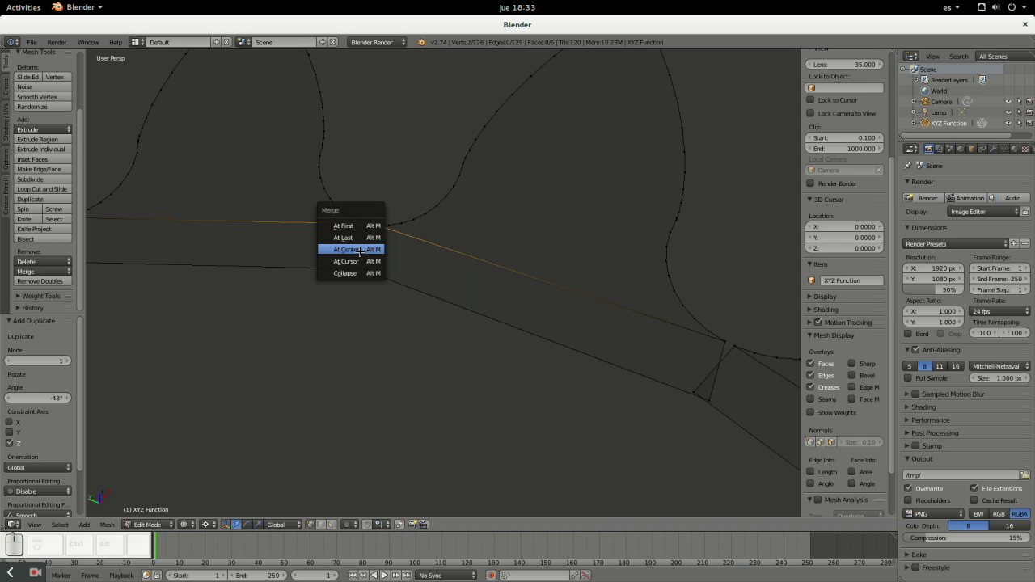
pyautogui.click(814, 291)
pyautogui.rightClick(814, 291)
pyautogui.rightClick(814, 291)
pyautogui.press('alt+m')
pyautogui.press('Return')
# - Merge the remaining coincident vertex pairs at the tooth junctions At Center
pyautogui.rightClick(814, 291)
pyautogui.rightClick(814, 291)
pyautogui.press('alt+m')
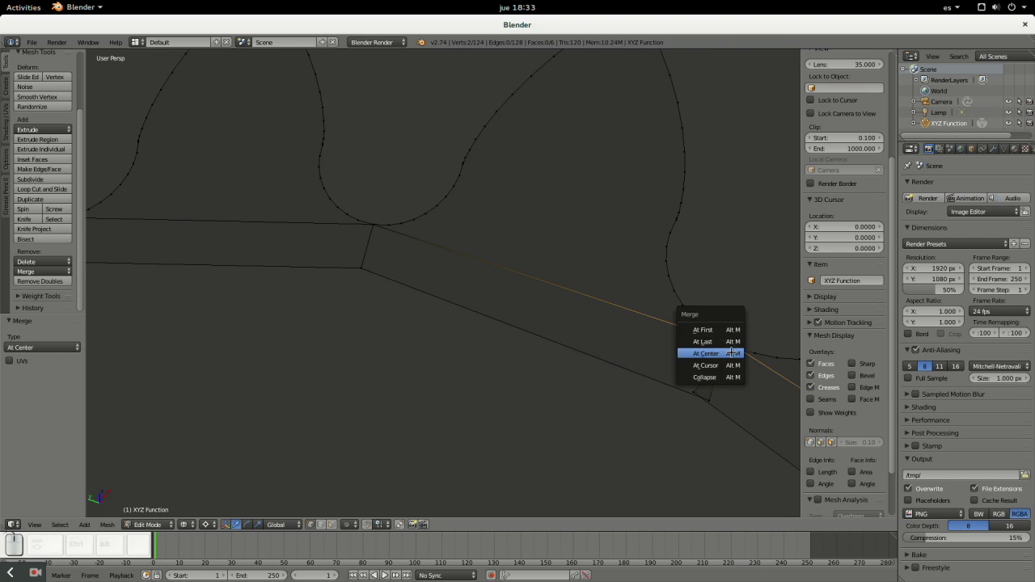
pyautogui.press('Return')
pyautogui.rightClick(814, 291)
pyautogui.rightClick(814, 291)
pyautogui.press('alt+m')
pyautogui.click(814, 291)
# - Zoom around the joined profile and select the leftmost tooth's outer corner and face
pyautogui.scroll(-3)
pyautogui.scroll(3)
pyautogui.scroll(-3)
pyautogui.scroll(-3)
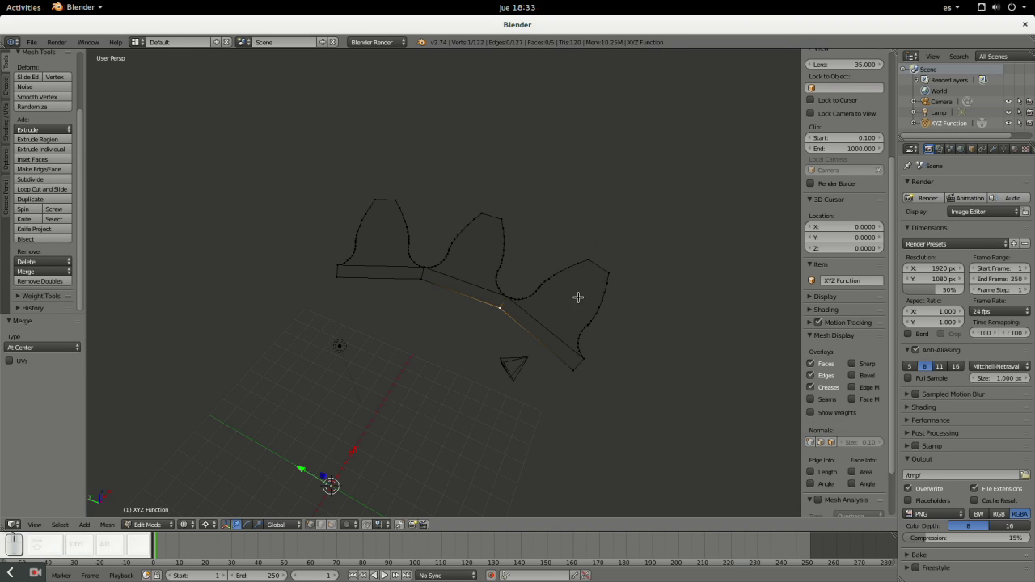
pyautogui.scroll(3)
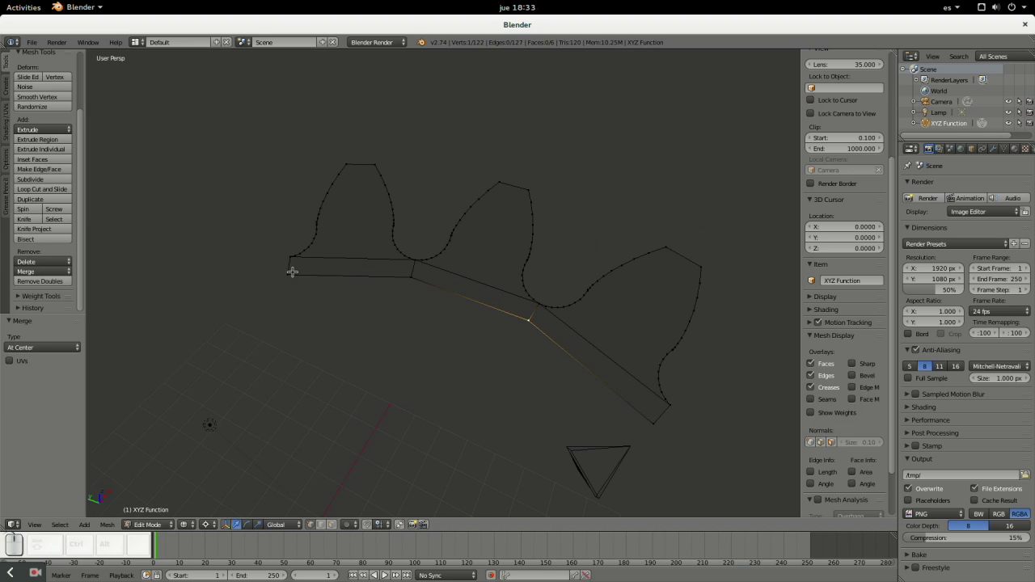
pyautogui.rightClick(814, 291)
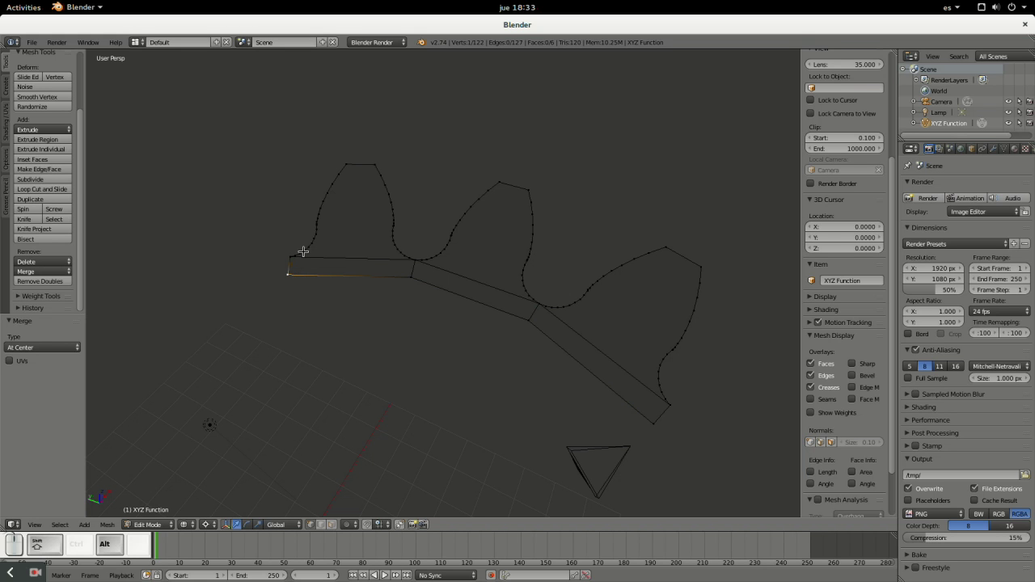
pyautogui.rightClick(814, 291)
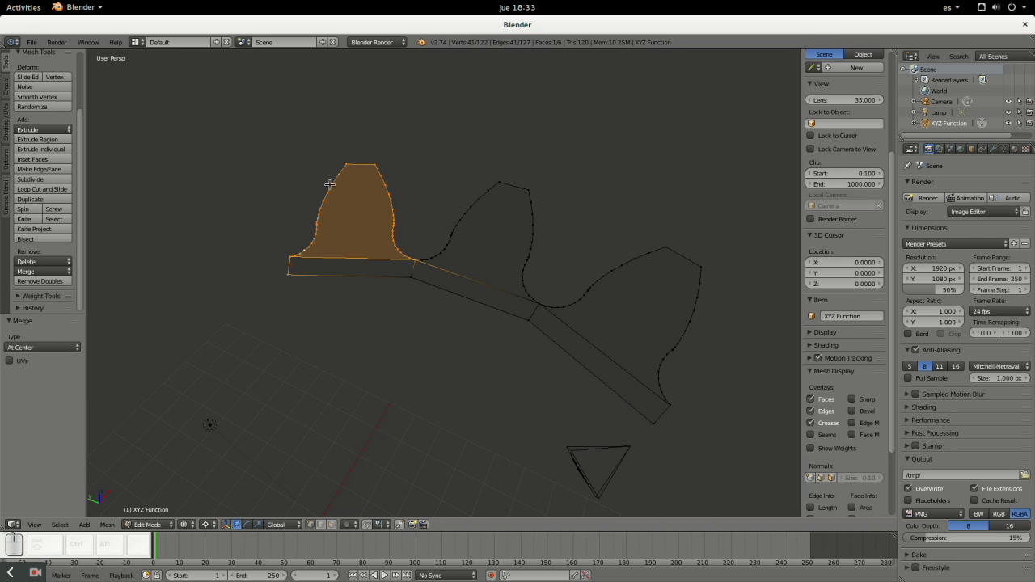
# - Select one extra tooth outline and delete its edges from the mesh
pyautogui.scroll(3)
pyautogui.rightClick(809, 327)
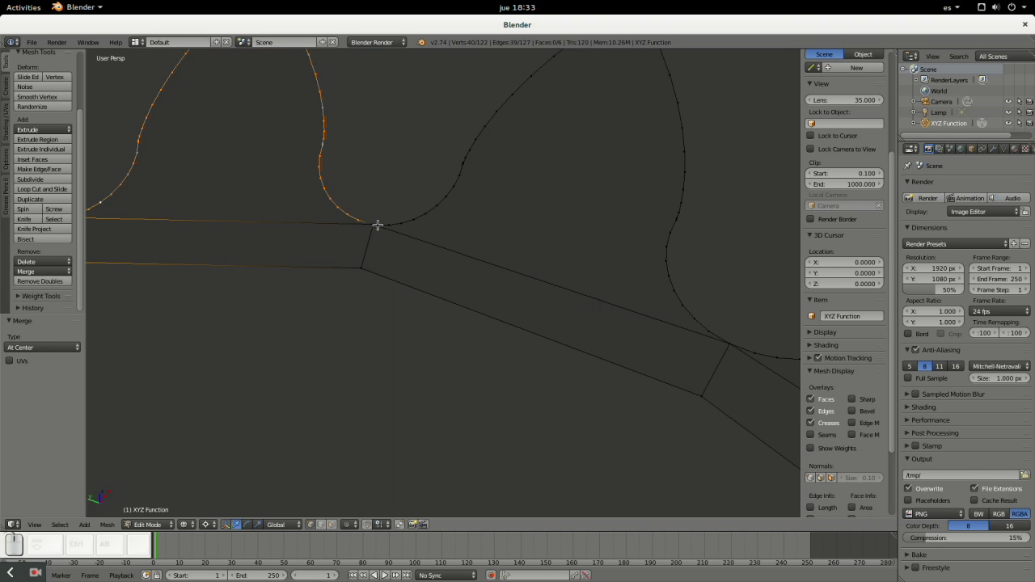
pyautogui.scroll(-3)
pyautogui.scroll(-3)
pyautogui.press('x')
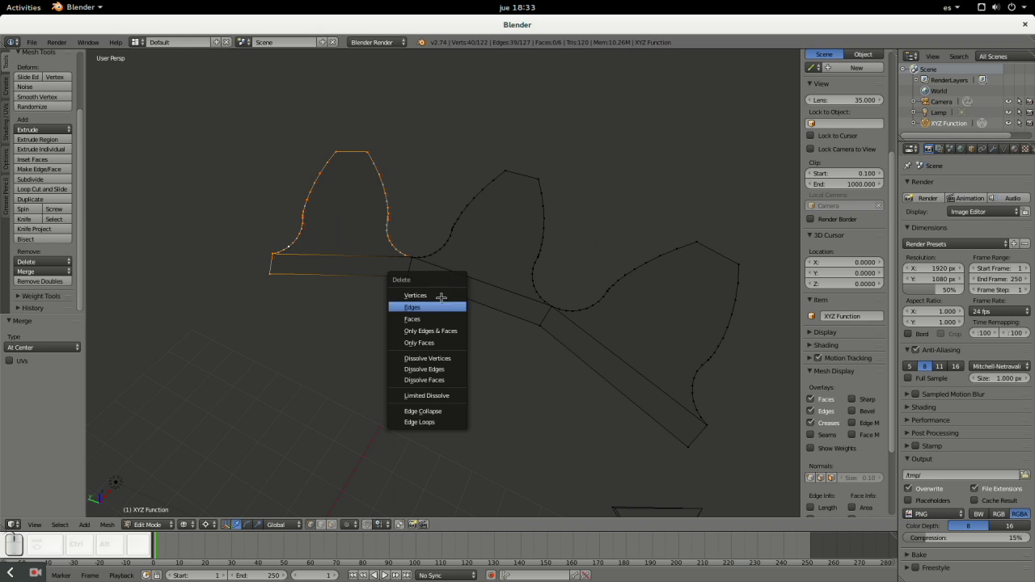
pyautogui.click(809, 327)
# - Extend-select the second extra tooth outline ready for deletion
pyautogui.rightClick(814, 249)
pyautogui.rightClick(814, 304)
pyautogui.rightClick(814, 340)
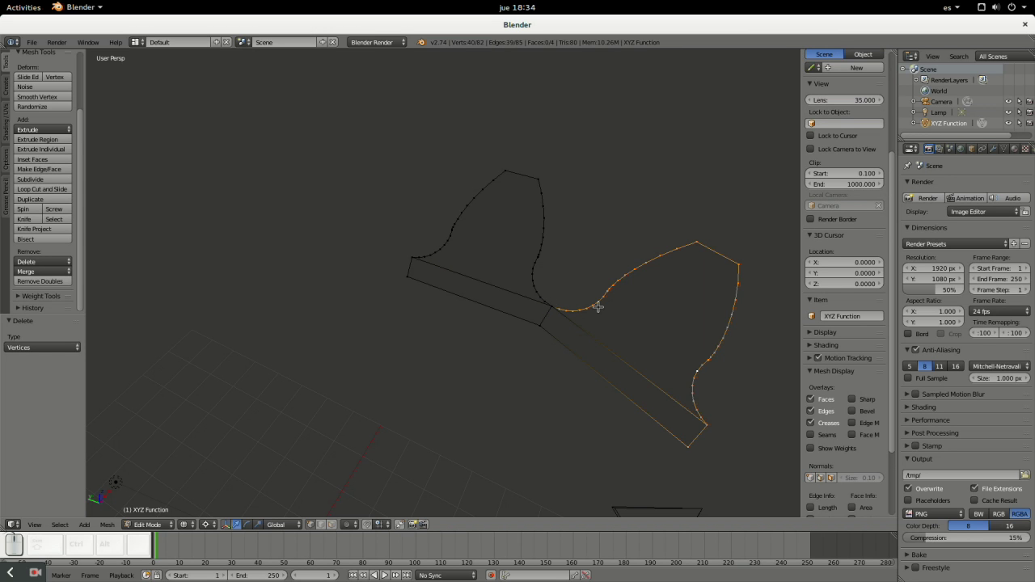
# - Delete the second extra outline's vertices, leaving a single tooth profile with its base
pyautogui.press('x')
pyautogui.press('KP_Enter')
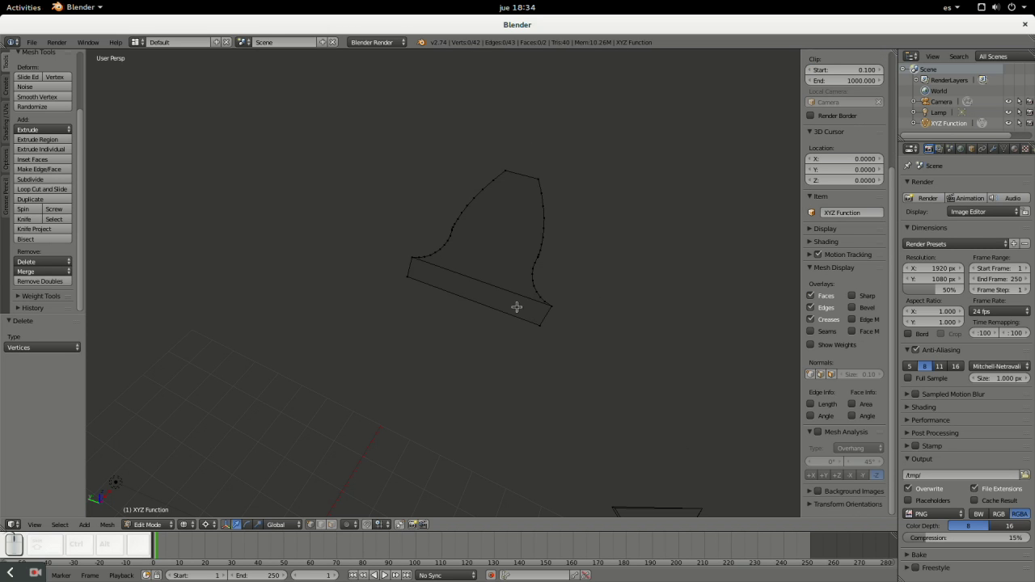
pyautogui.click(814, 223)
pyautogui.scroll(-3)
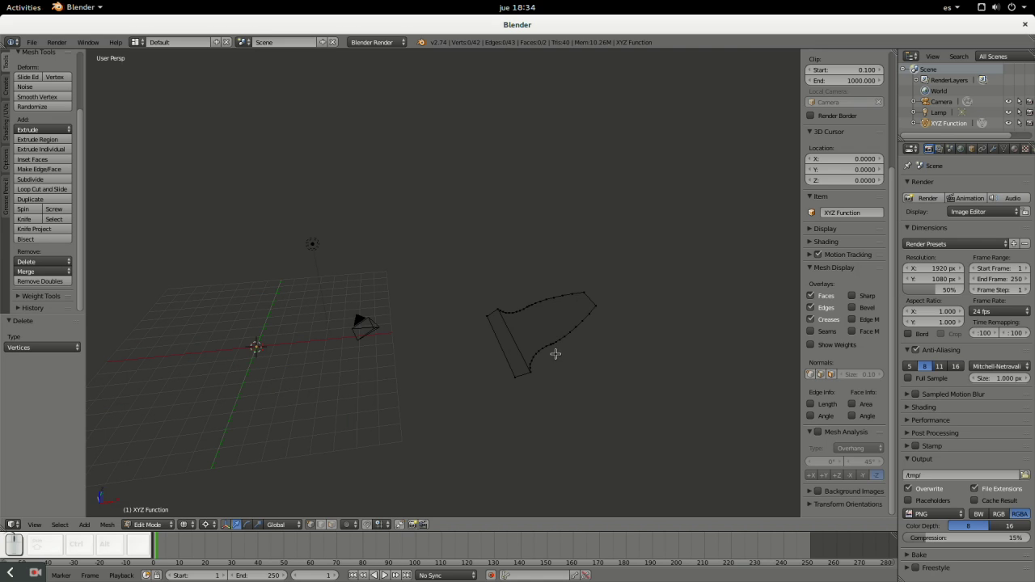
pyautogui.middleClick(814, 223)
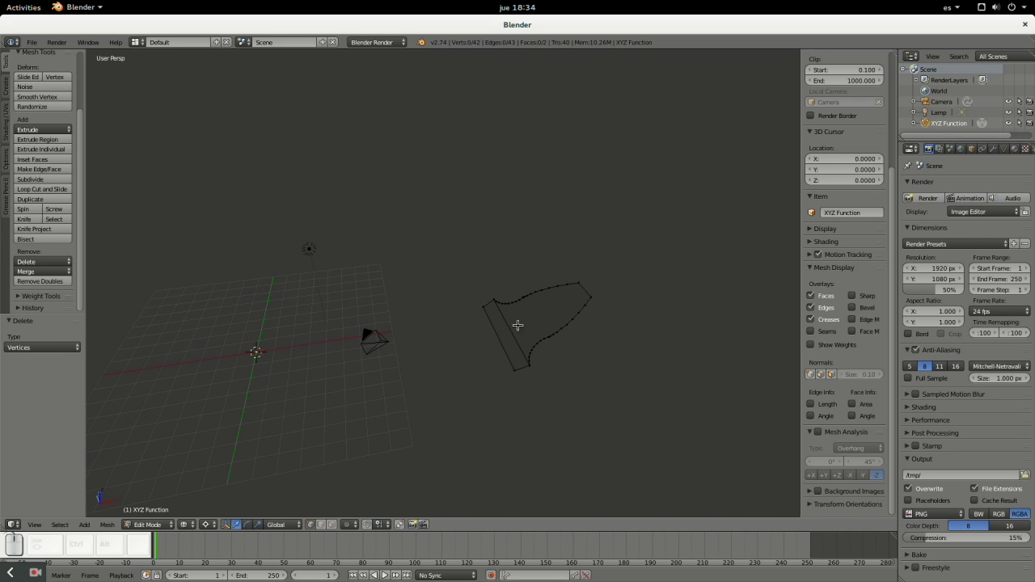
# - Select the whole profile, remove doubled vertices, inspect it and return to Object Mode
pyautogui.press('a')
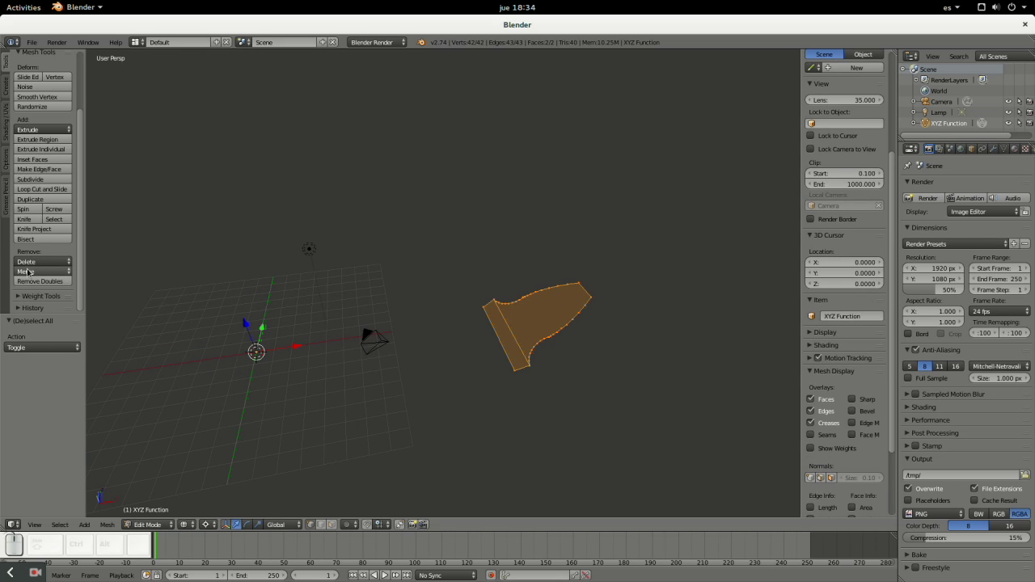
pyautogui.click(814, 353)
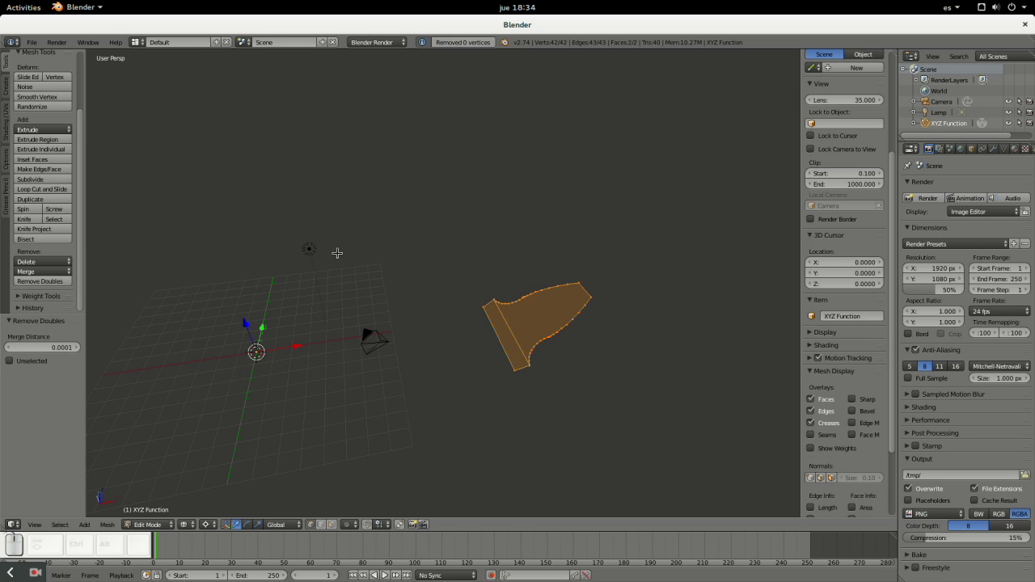
pyautogui.moveTo(814, 352); pyautogui.dragTo(814, 352)
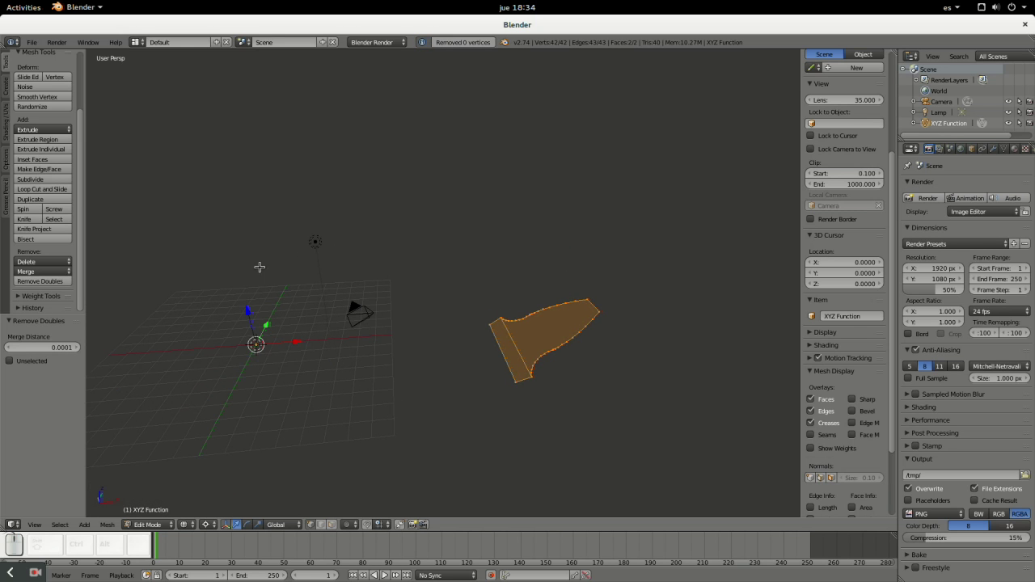
pyautogui.middleClick(814, 352)
pyautogui.scroll(-3)
pyautogui.middleClick(814, 352)
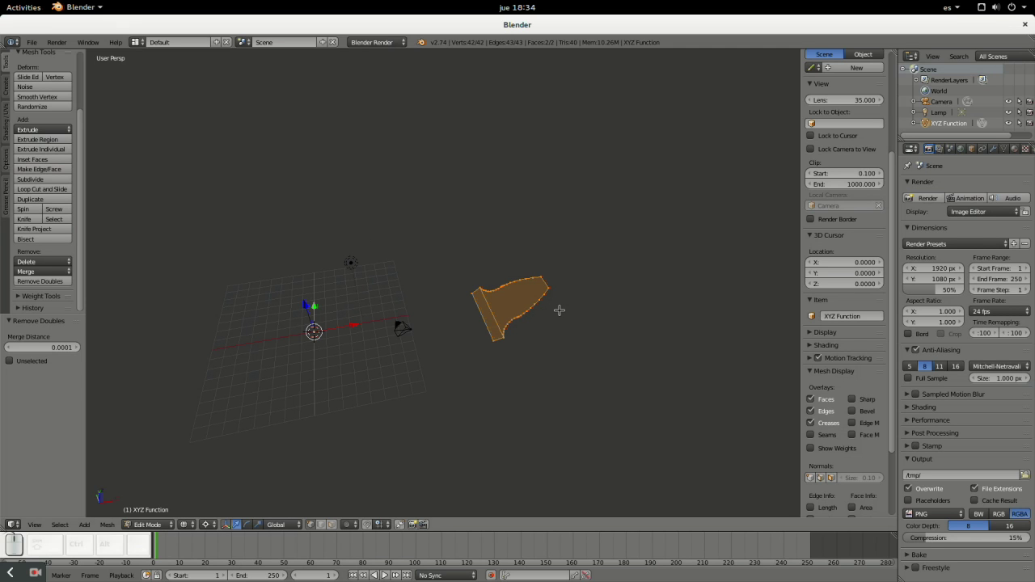
pyautogui.press('Tab')
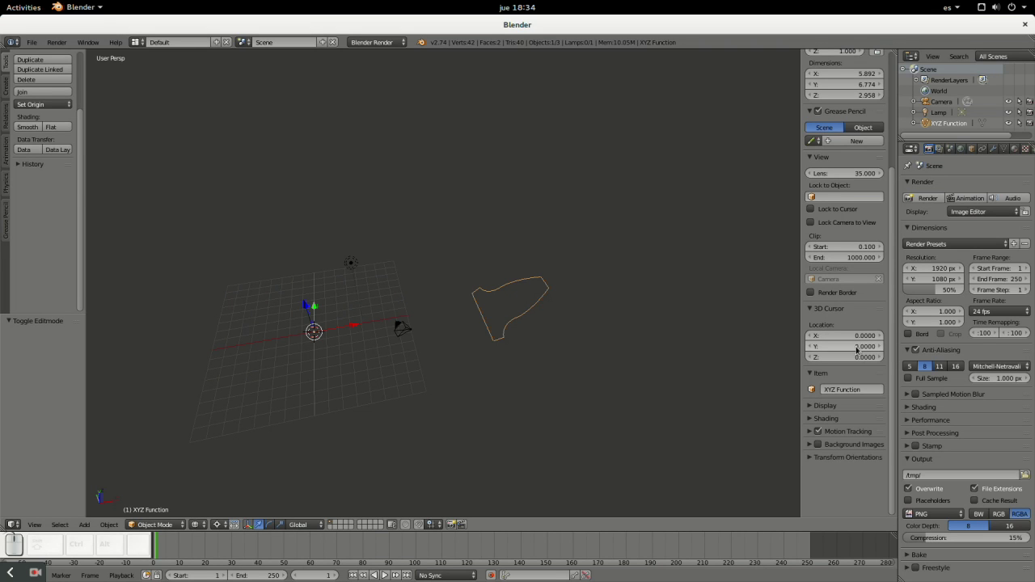
# - Set the 3D cursor Z location to 37.5 and move the tooth object's origin to the cursor
pyautogui.click(906, 403)
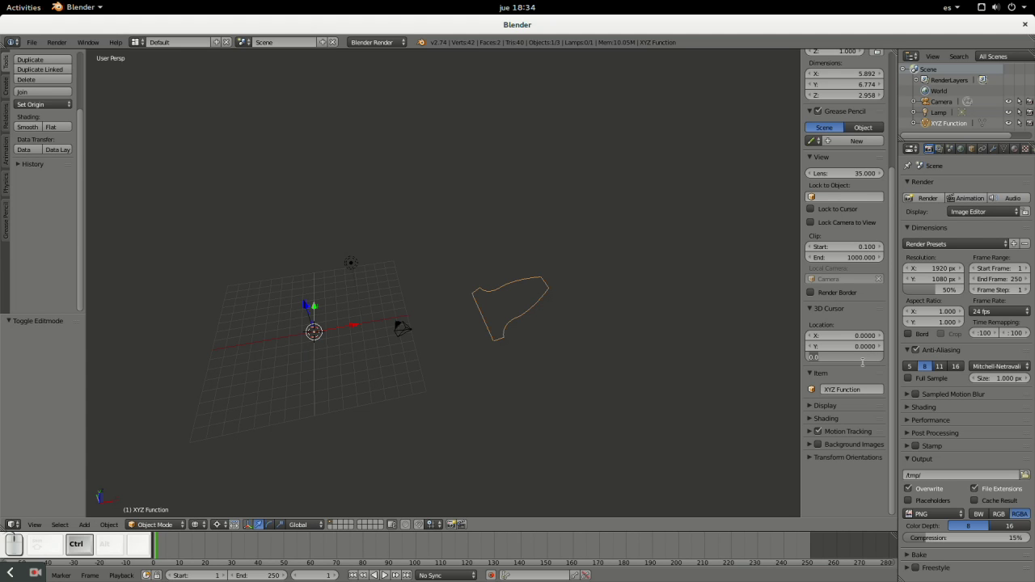
pyautogui.press('ctrl+v')
pyautogui.press('KP_Enter')
pyautogui.scroll(-3)
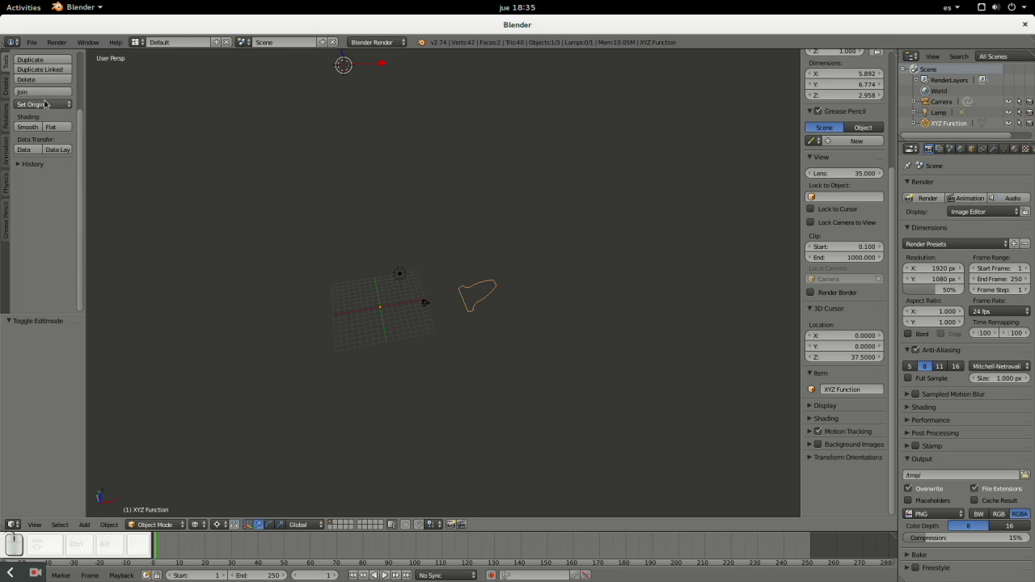
pyautogui.moveTo(906, 416); pyautogui.dragTo(906, 390)
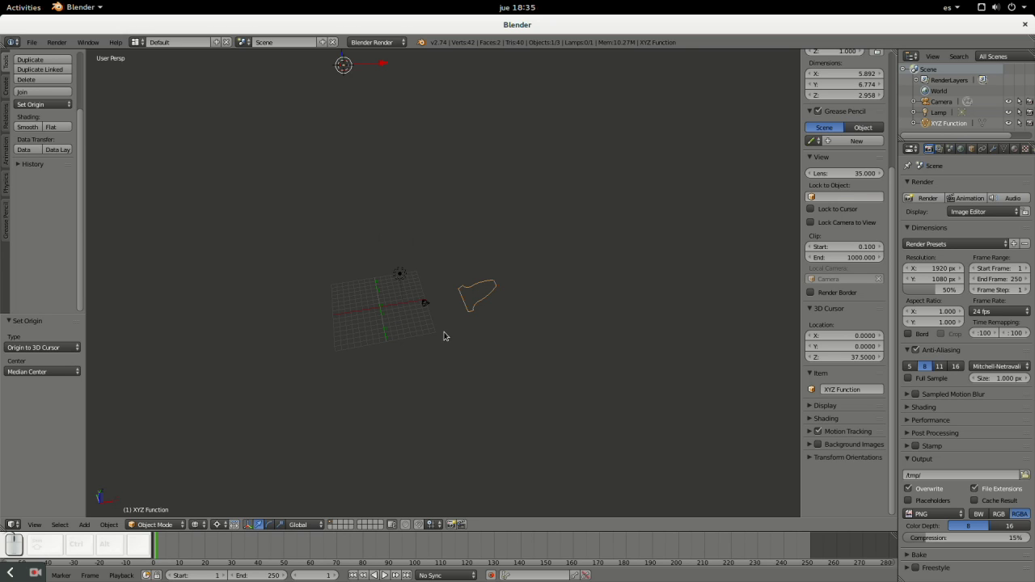
# - Duplicate the tooth profile in Edit Mode and check the 0.6804 scaling factor in the browser
pyautogui.press('Tab')
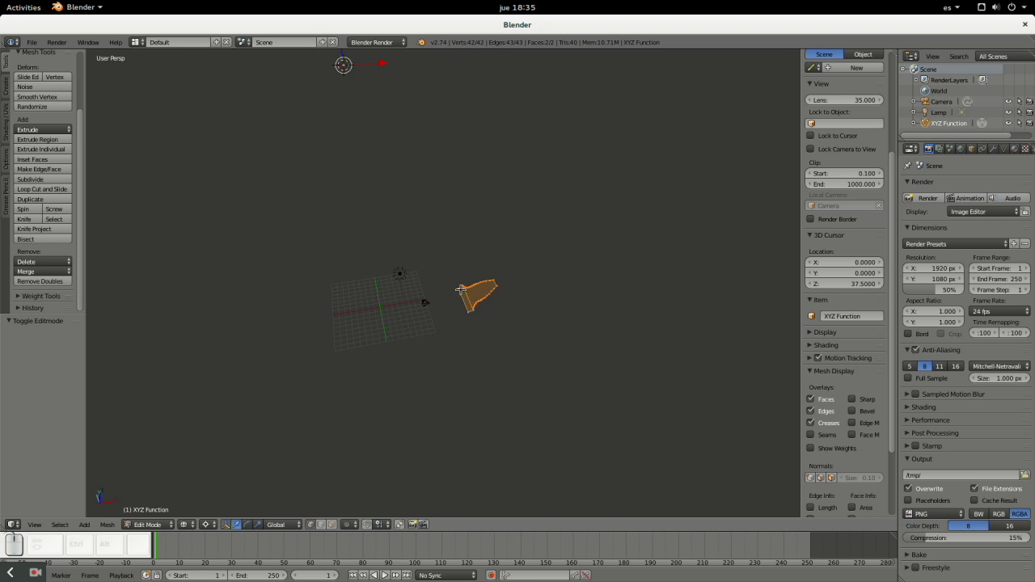
pyautogui.press('shift+d')
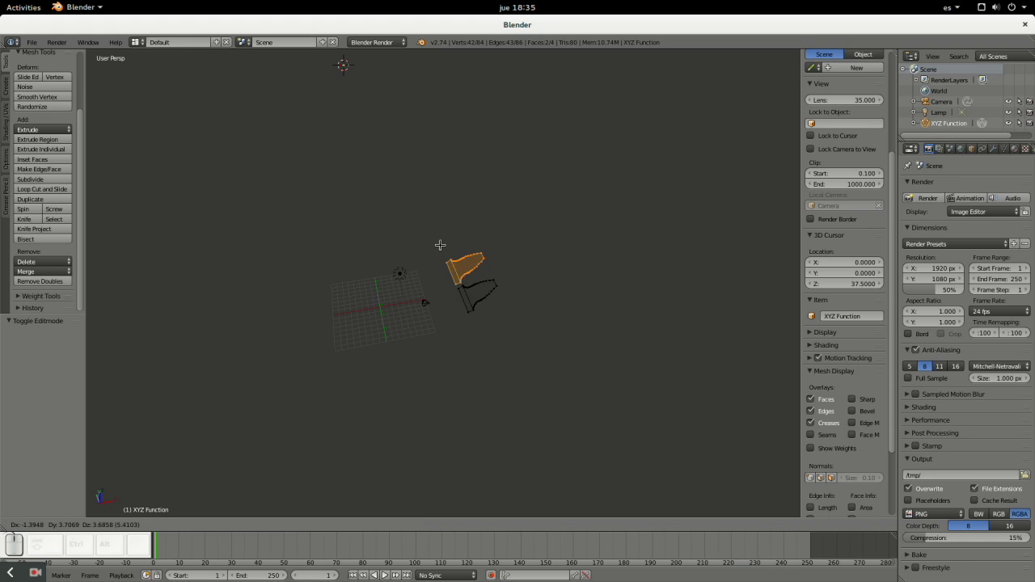
pyautogui.press('s')
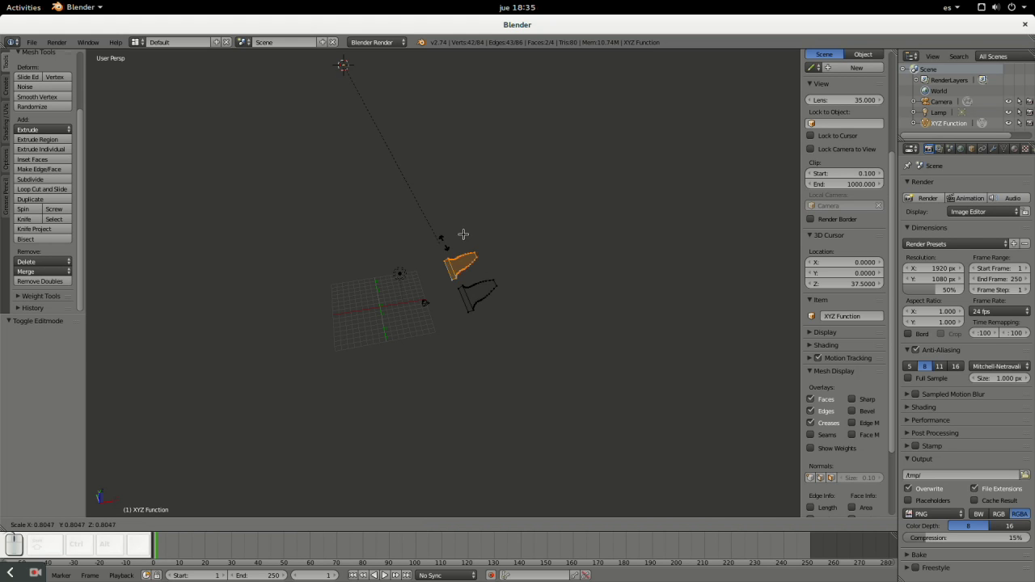
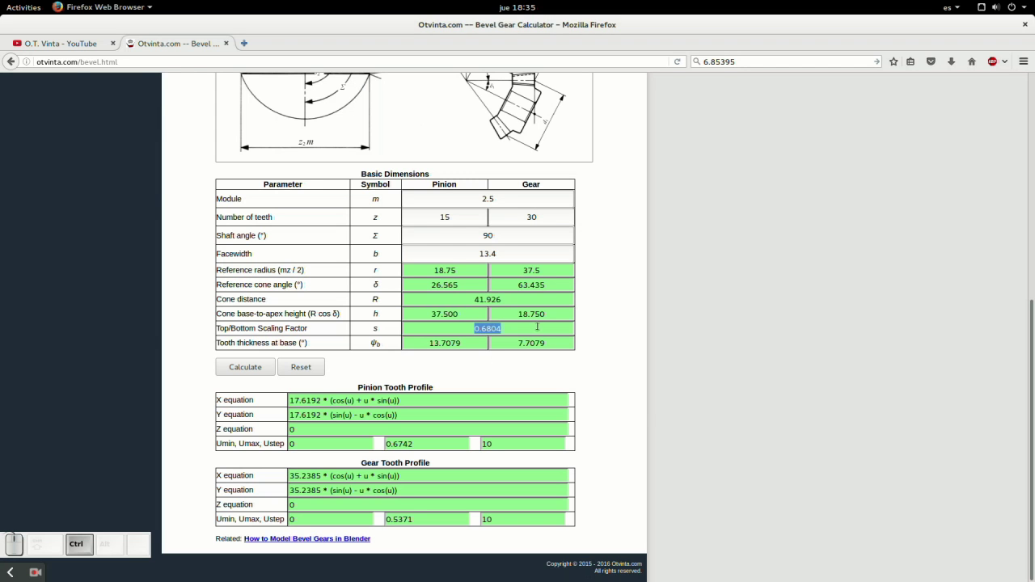
pyautogui.press('ctrl+c')
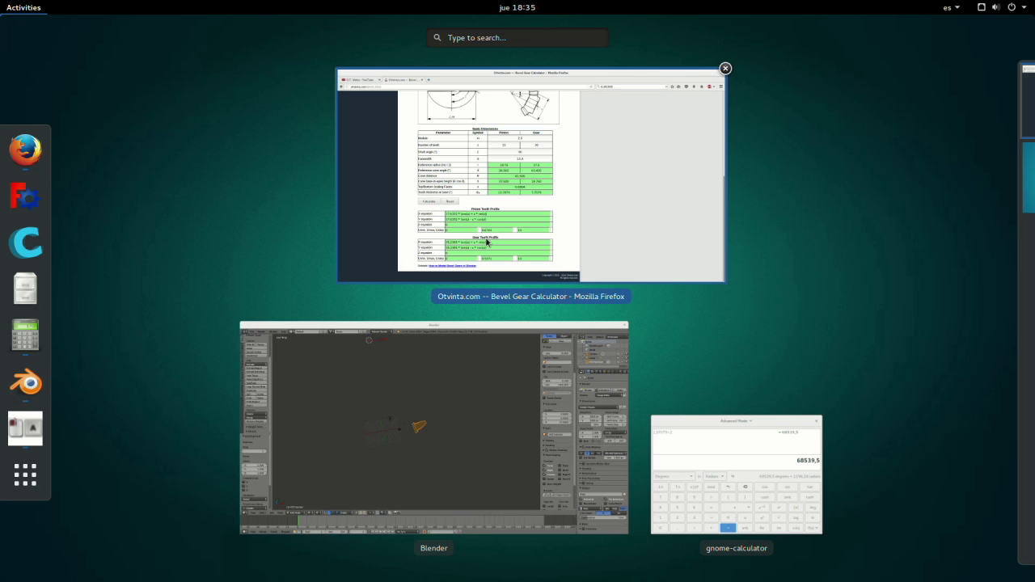
pyautogui.click(437, 370)
# - Duplicate the tooth profile and scale the copy by 0.68 toward the raised 3D cursor
pyautogui.press('shift+d')
pyautogui.press('s')
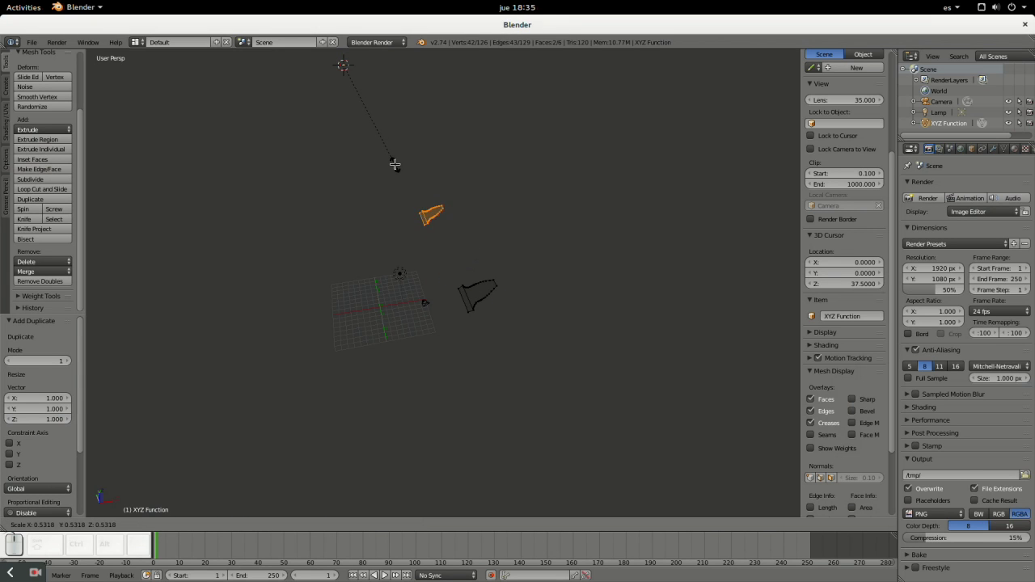
pyautogui.press('ctrl+v')
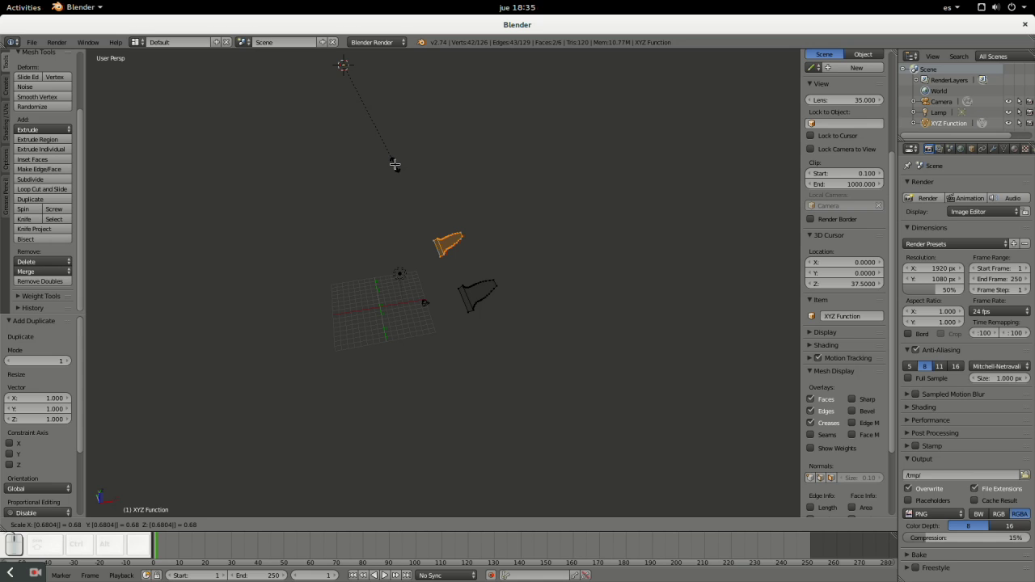
pyautogui.press('Return')
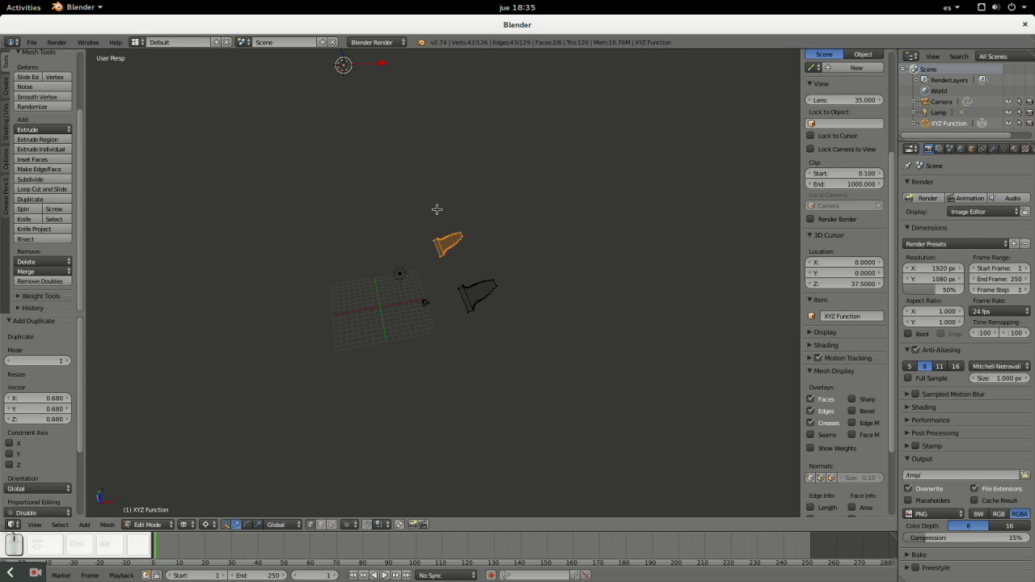
# - Select all profiles and duplicate them in place without moving
pyautogui.press('a')
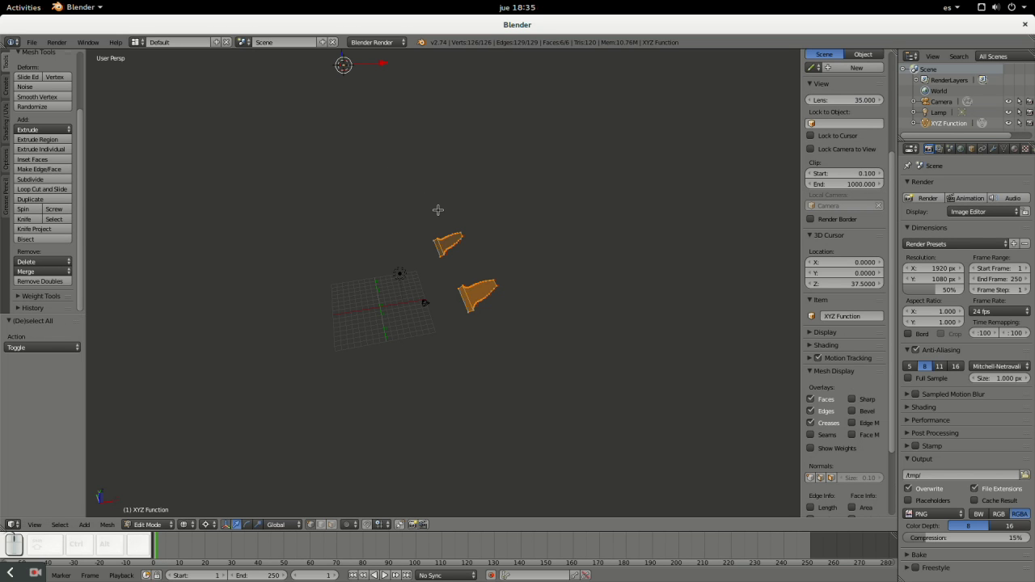
pyautogui.press('shift+d')
pyautogui.press('KP_Enter')
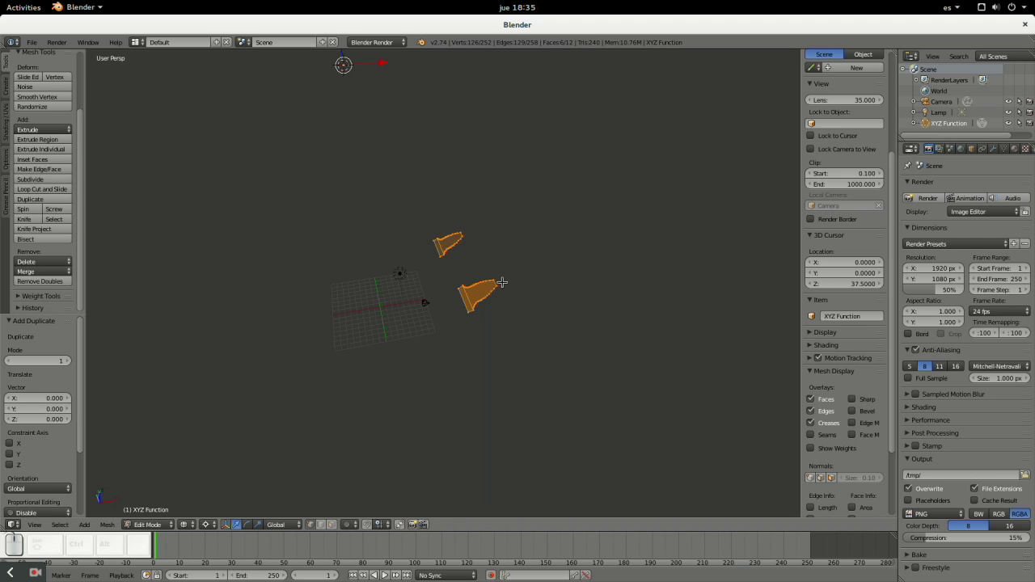
# - Bridge the full-size and scaled profiles into a solid tapered tooth and inspect it
pyautogui.press('w')
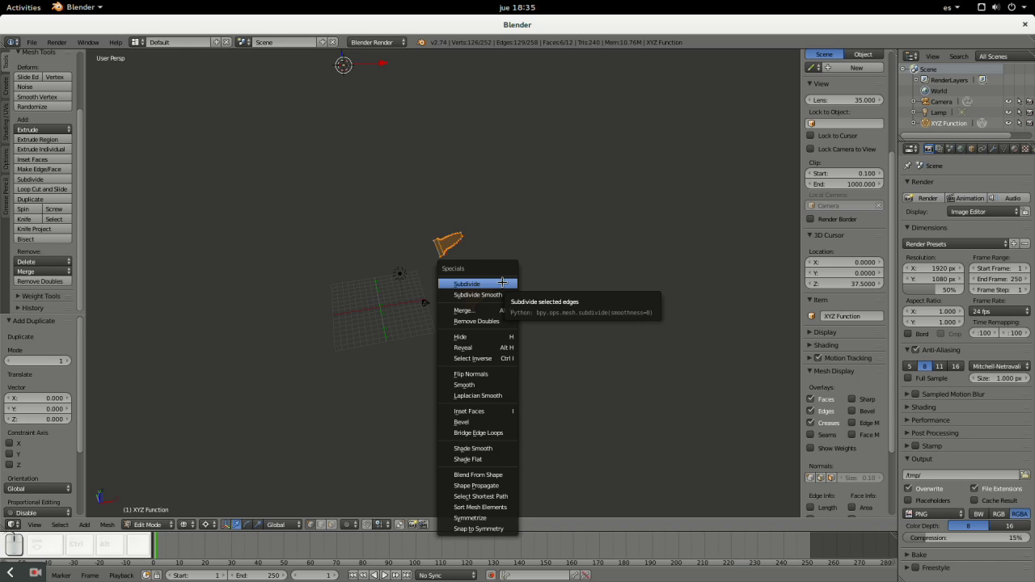
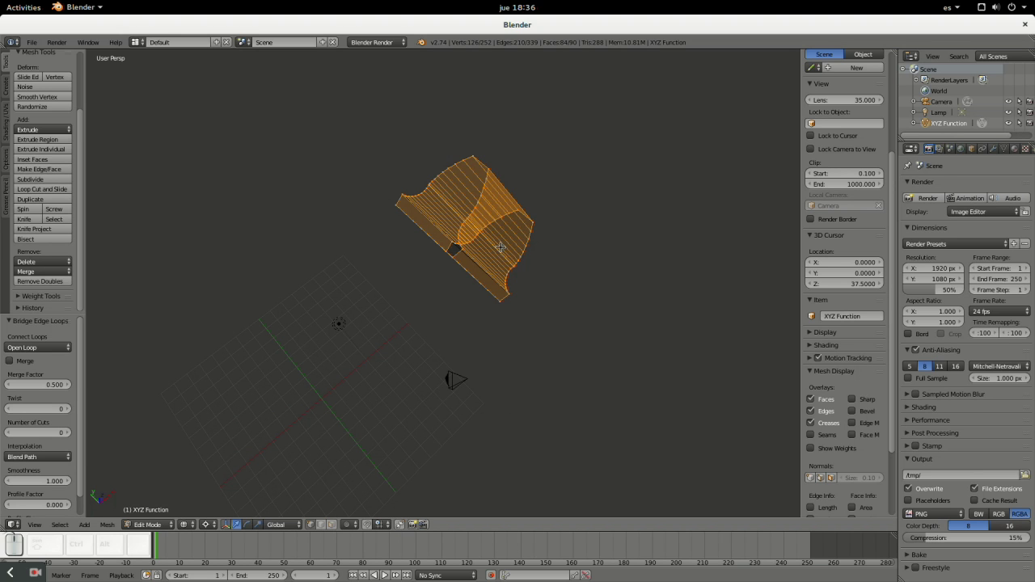
pyautogui.press('z')
pyautogui.moveTo(489, 274); pyautogui.dragTo(465, 259)
pyautogui.scroll(-3)
pyautogui.moveTo(475, 267); pyautogui.dragTo(342, 258)
pyautogui.moveTo(358, 258); pyautogui.dragTo(491, 253)
pyautogui.scroll(3)
pyautogui.scroll(-3)
pyautogui.click(489, 244)
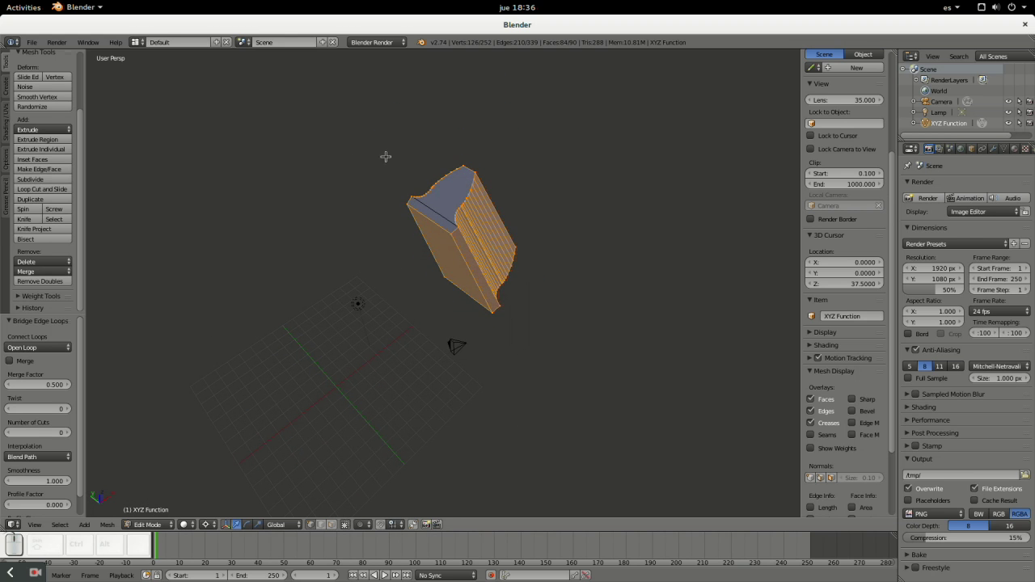
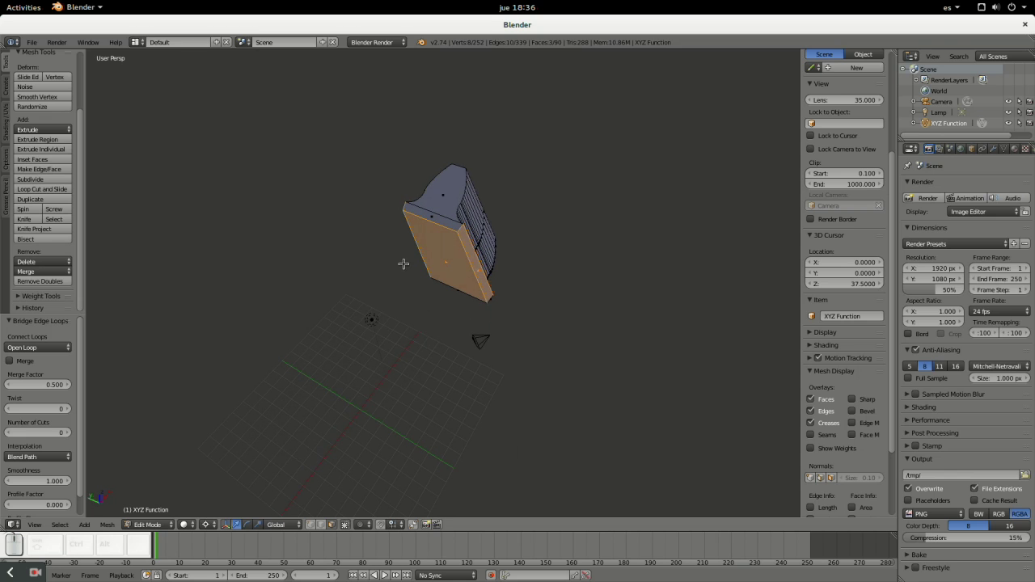
# - Delete the selected end faces of the tooth, then select the whole tooth section
pyautogui.press('x')
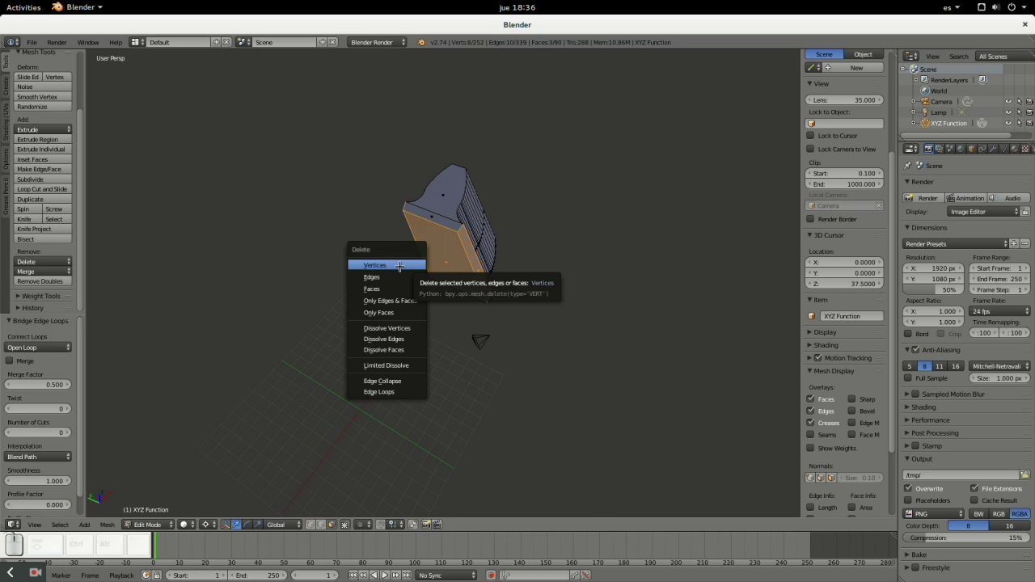
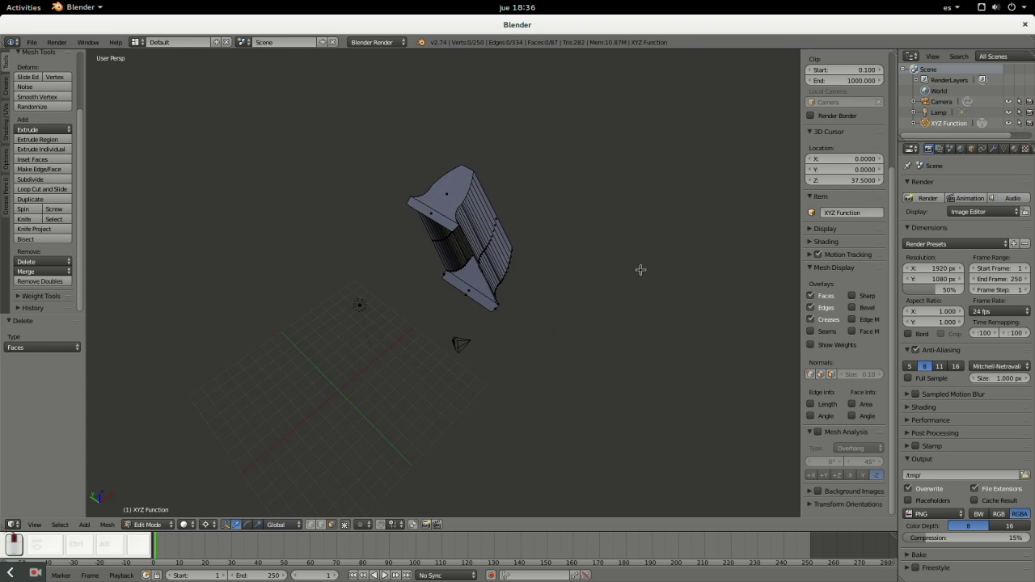
pyautogui.press('a')
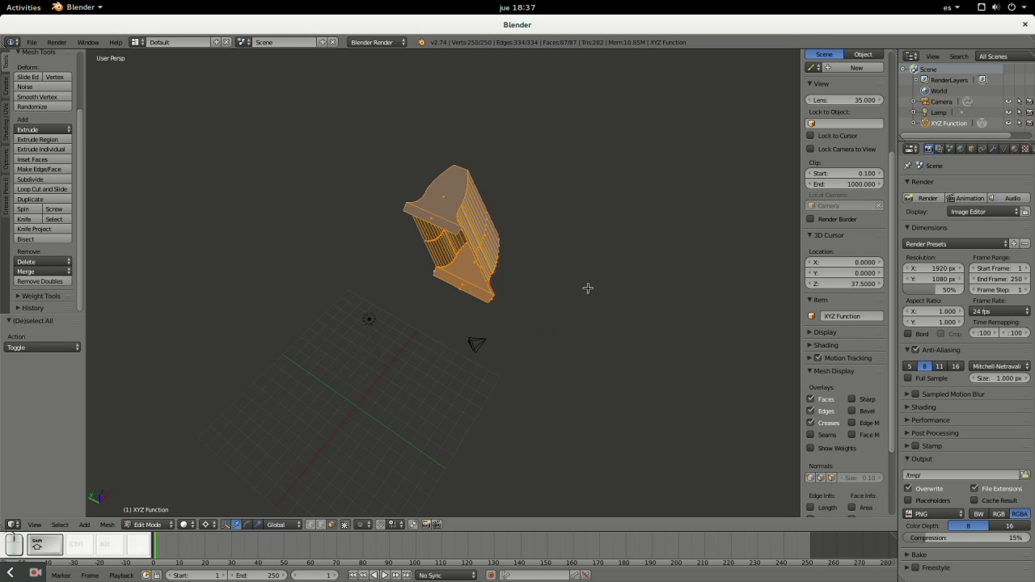
# - Duplicate the tooth section and rotate the copy 24° around Z
pyautogui.press('shift+d')
pyautogui.press('r')
pyautogui.press('z')
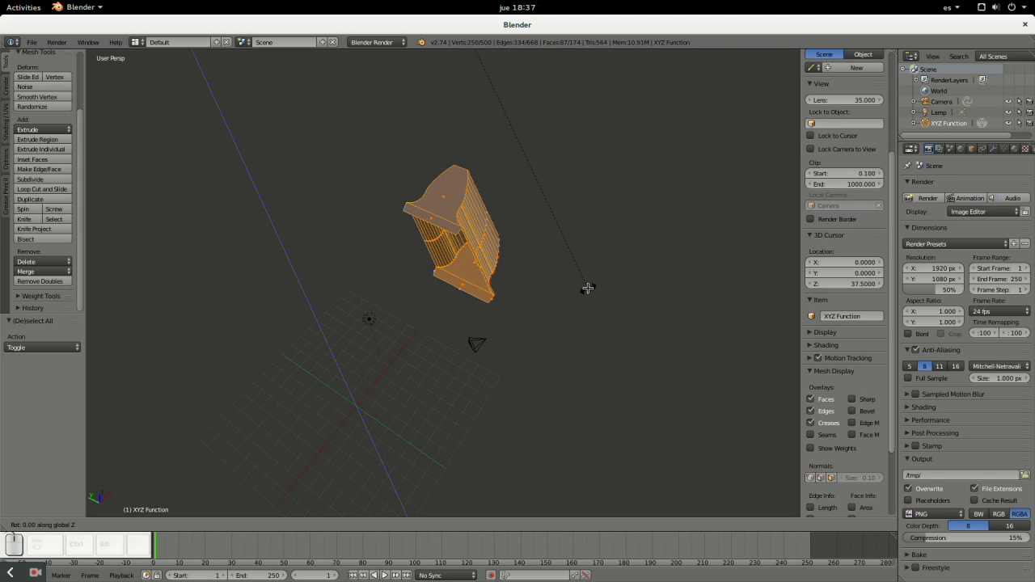
pyautogui.press('KP_2')
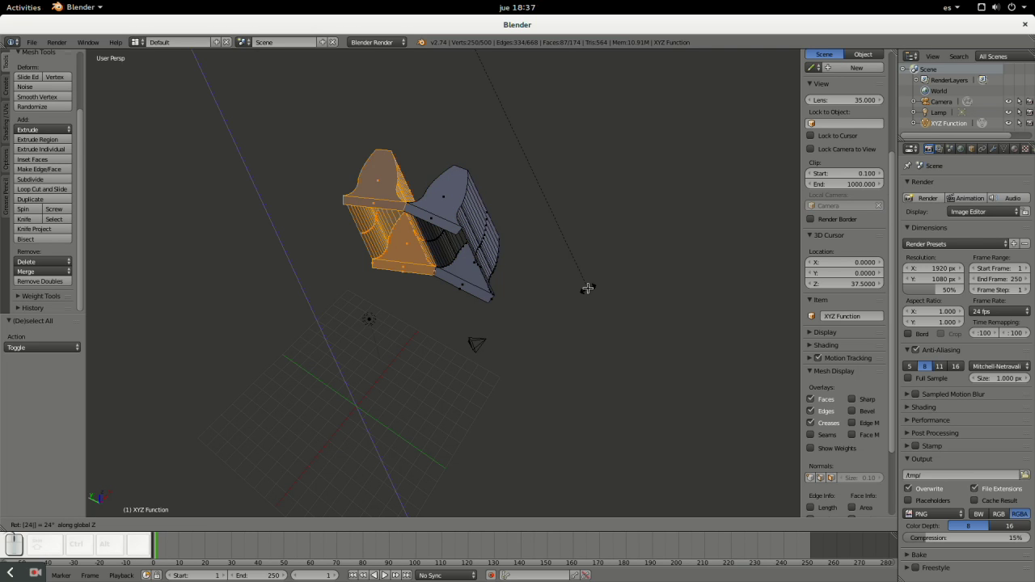
pyautogui.press('KP_Enter')
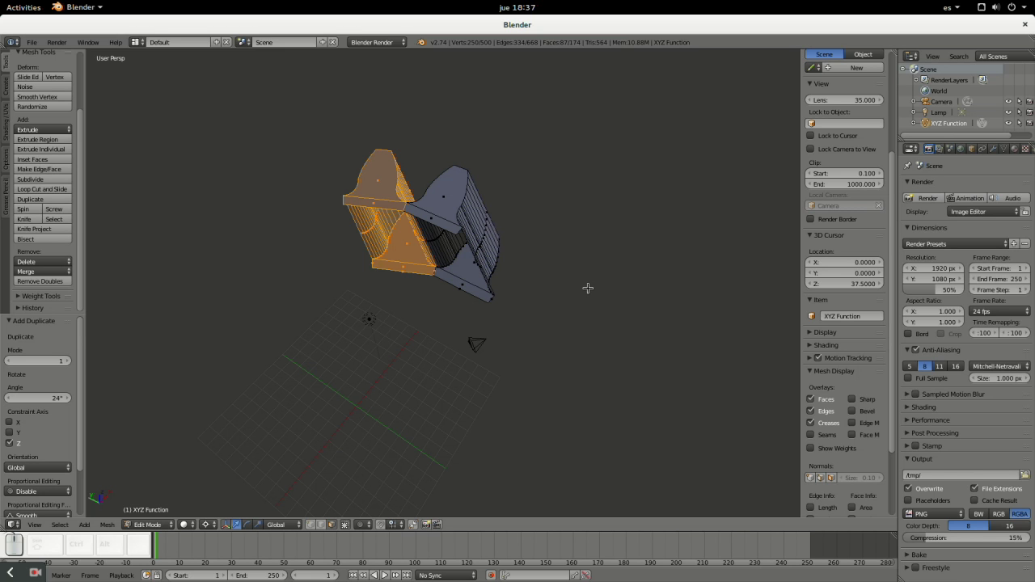
# - Duplicate all teeth and rotate 48° around Z, then again by 96°, building an arc
pyautogui.press('a')
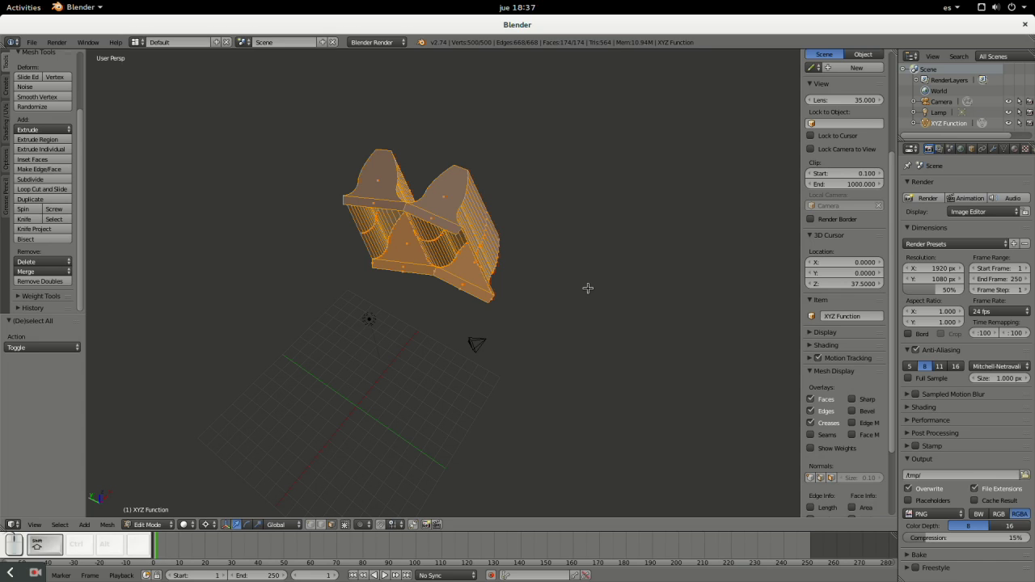
pyautogui.press('z')
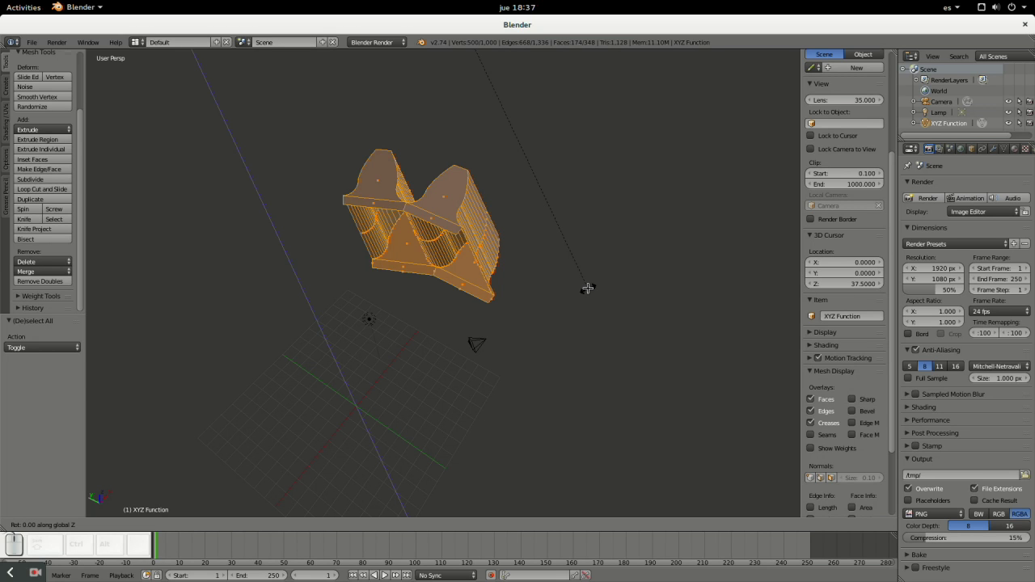
pyautogui.press('KP_4')
pyautogui.press('KP_Enter')
pyautogui.press('a')
pyautogui.press('shift+d')
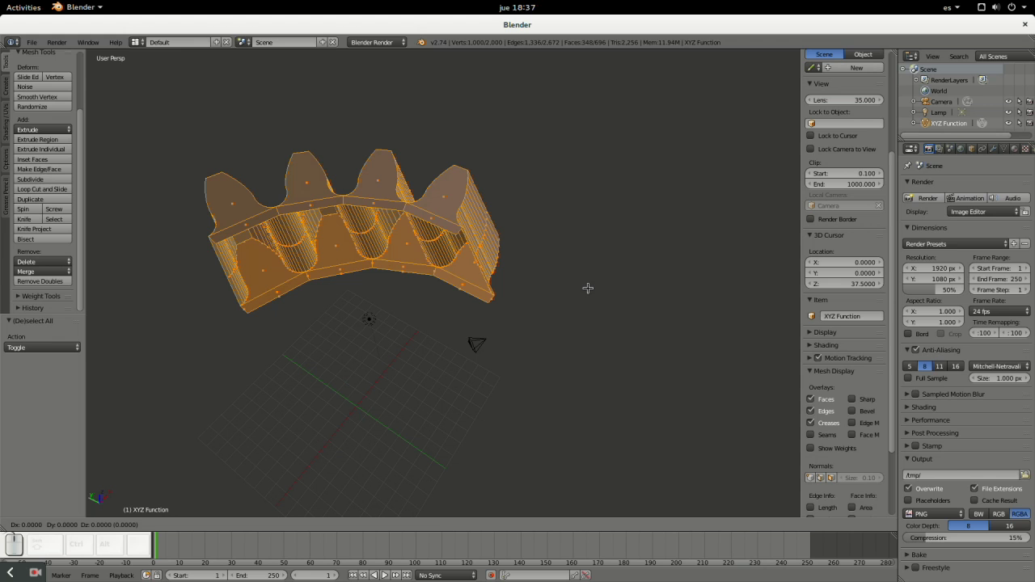
pyautogui.press('r')
pyautogui.press('z')
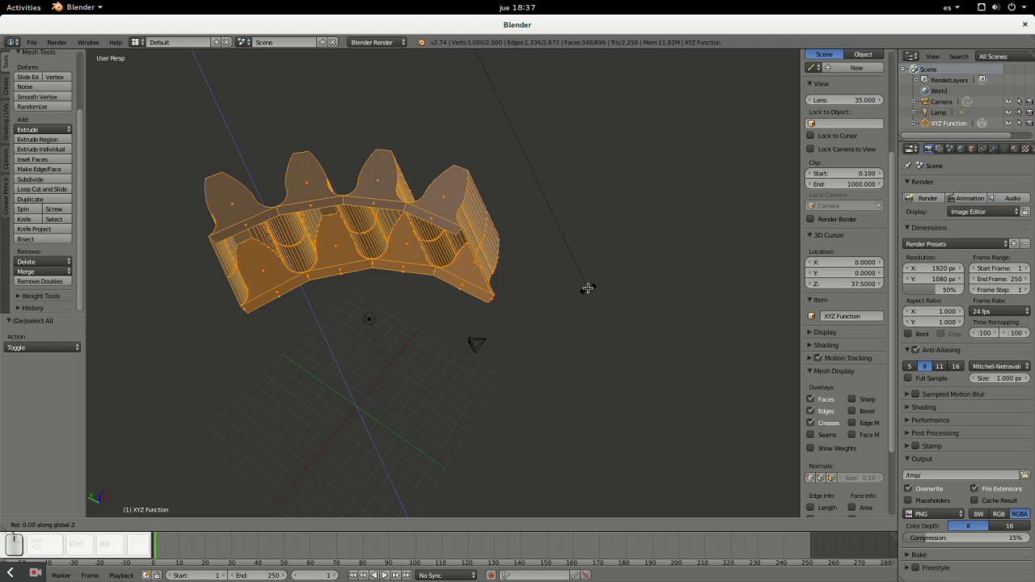
pyautogui.press('KP_9')
pyautogui.press('KP_6')
pyautogui.press('KP_Enter')
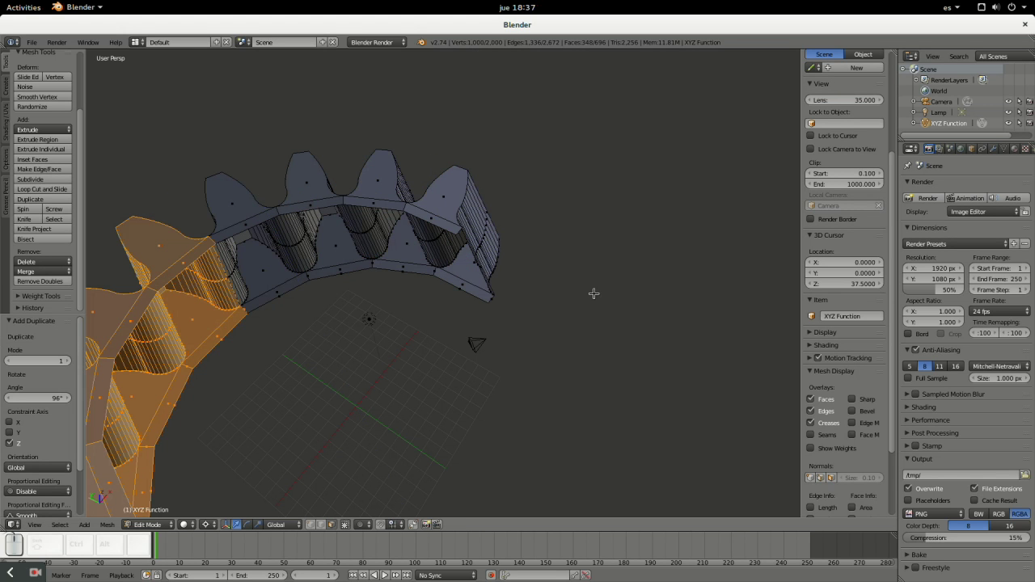
pyautogui.scroll(-3)
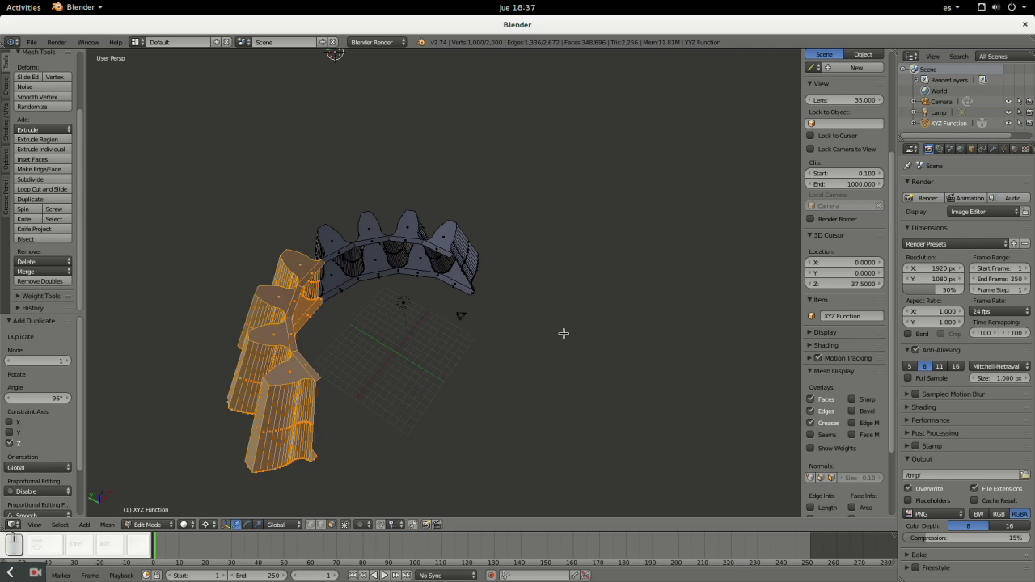
# - Duplicate the arc of teeth rotated about Z to close the full ring, then select it all
pyautogui.press('a')
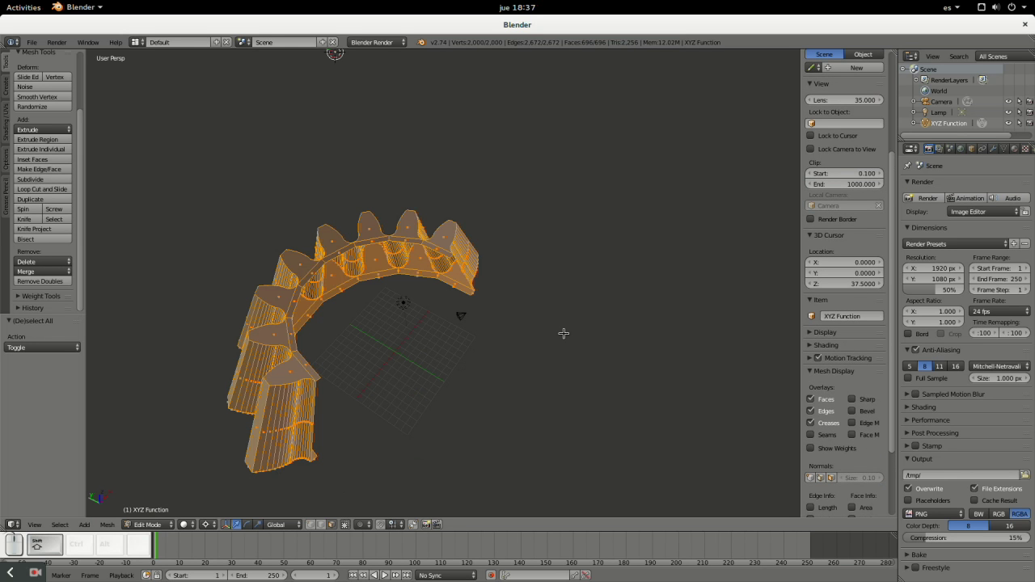
pyautogui.press('z')
pyautogui.press('KP_1')
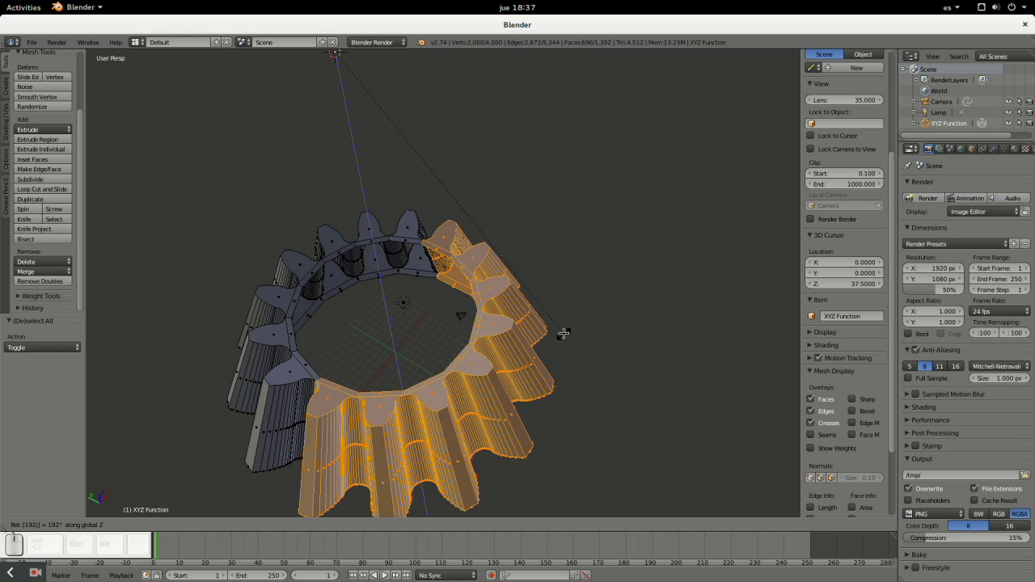
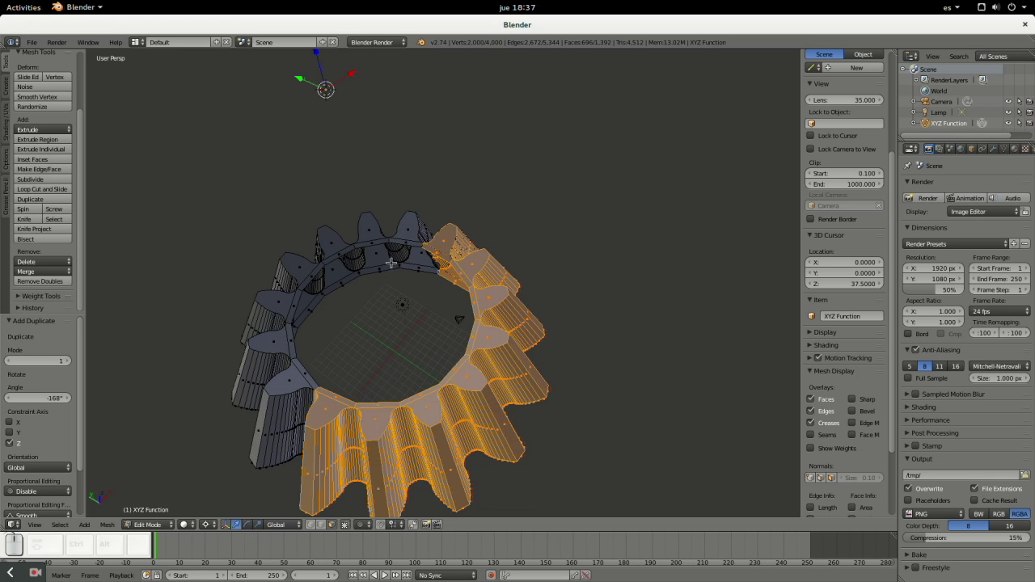
pyautogui.press('a')
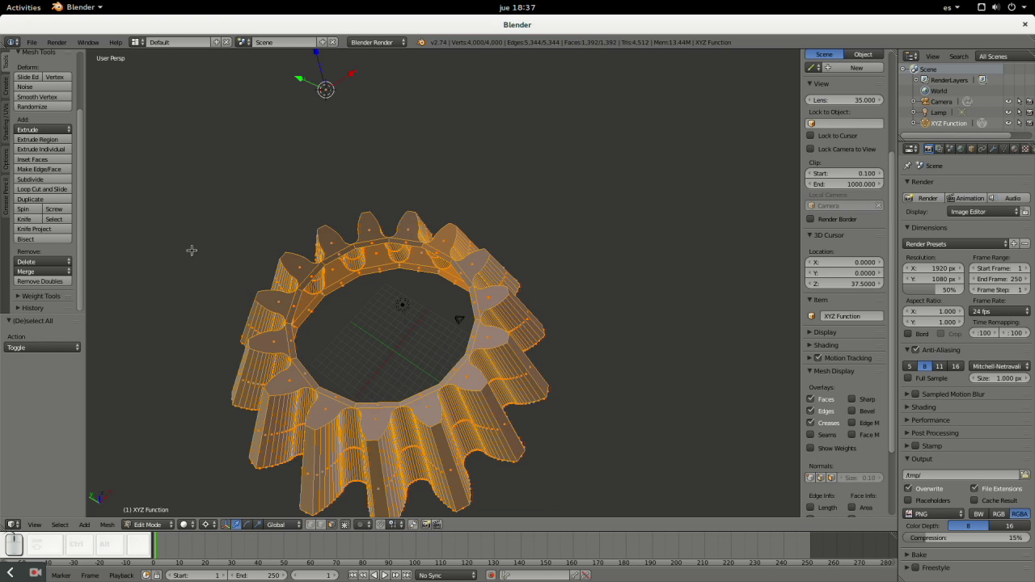
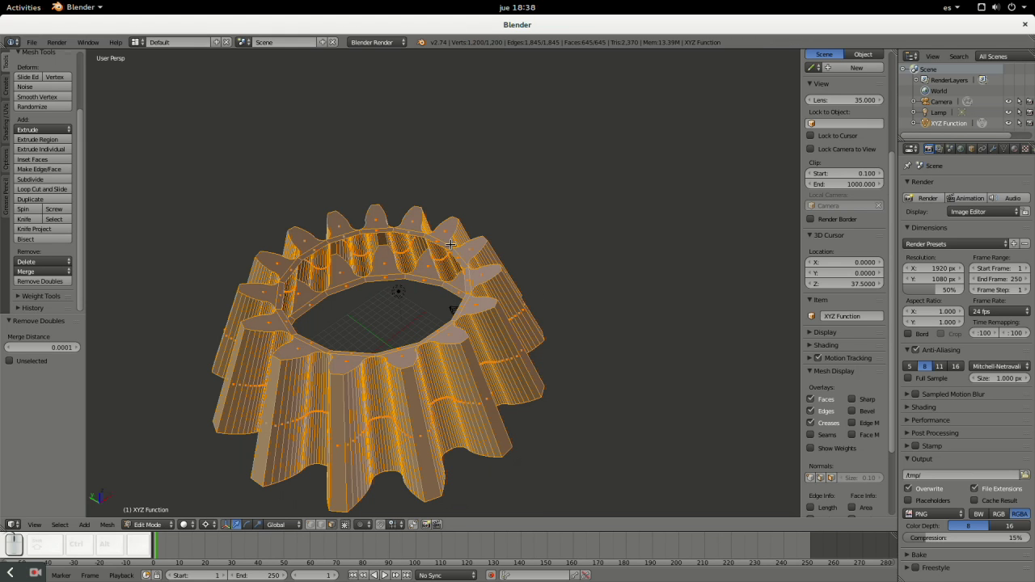
# - Merge duplicate vertices on the gear ring and deselect all geometry for edge-loop filling
pyautogui.scroll(-3)
pyautogui.scroll(3)
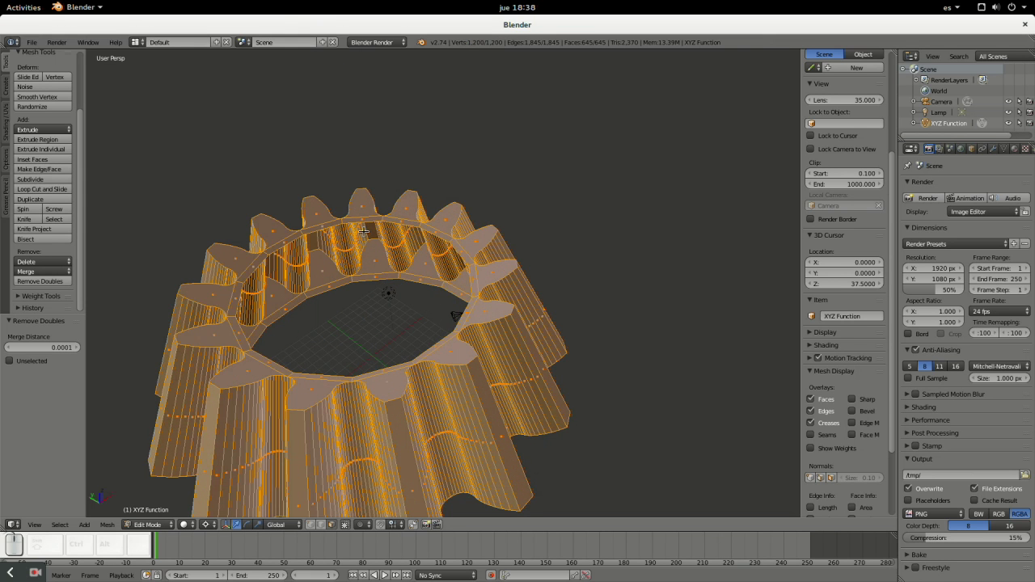
pyautogui.click(318, 526)
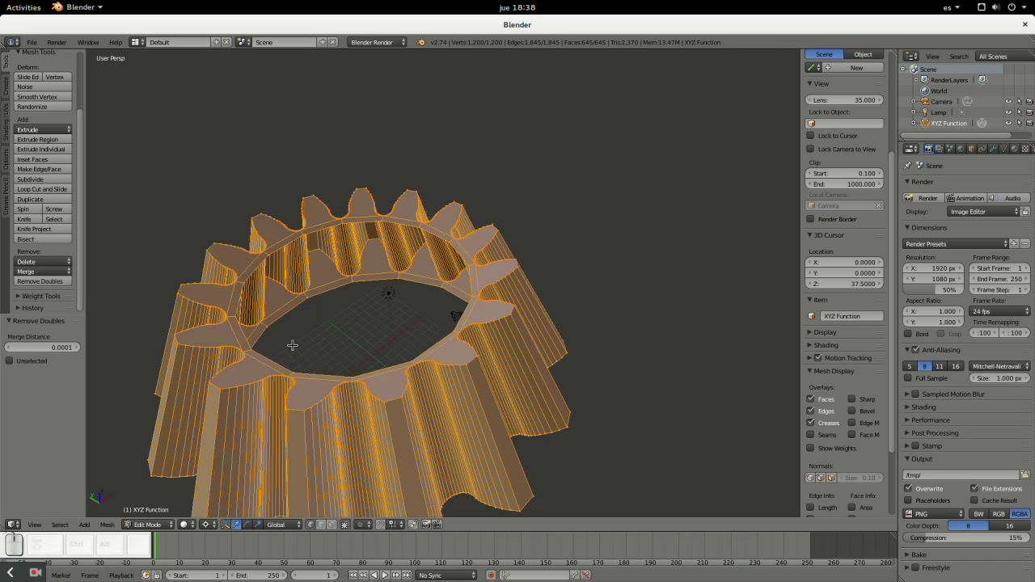
pyautogui.press('a')
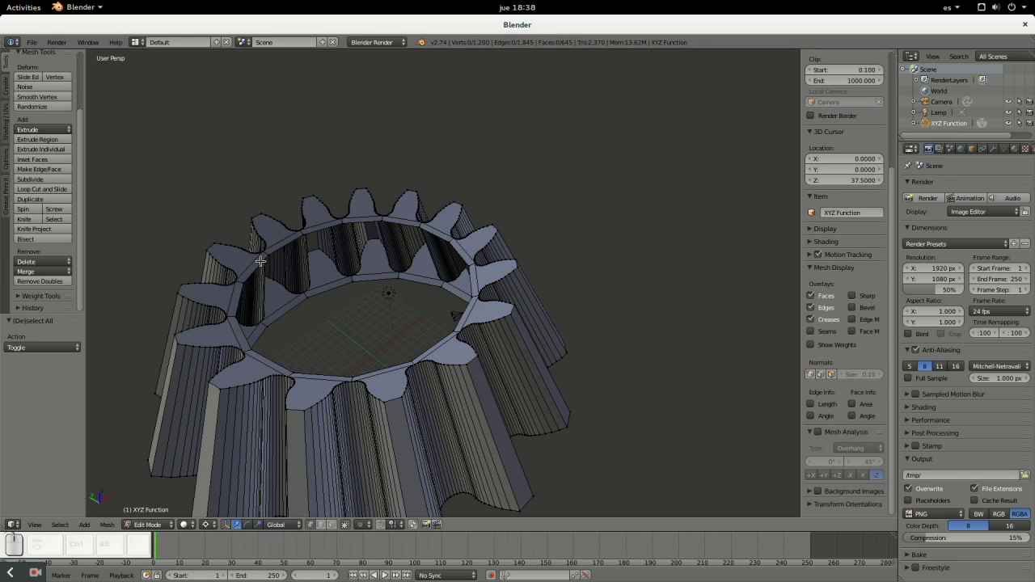
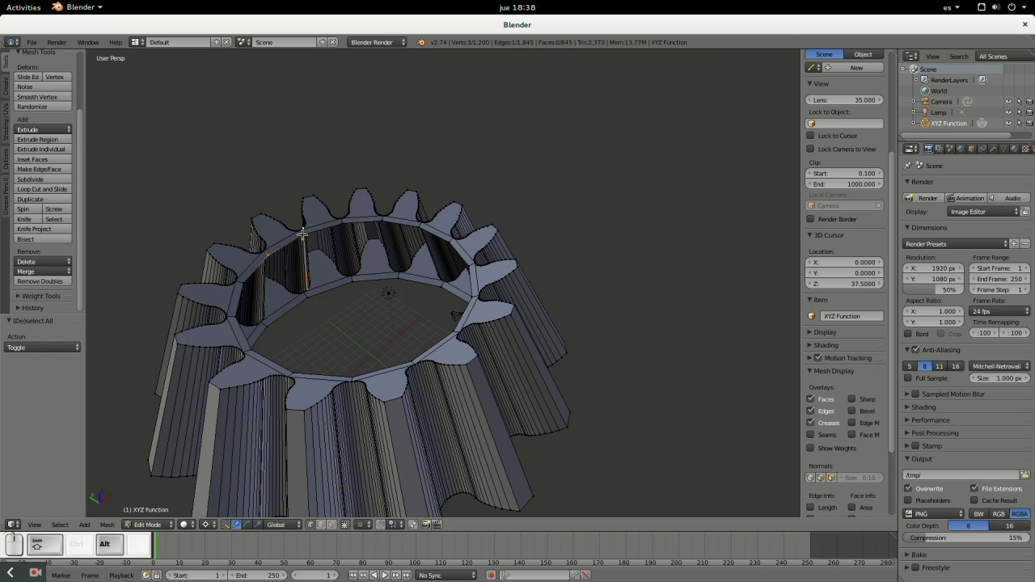
pyautogui.scroll(3)
pyautogui.scroll(-3)
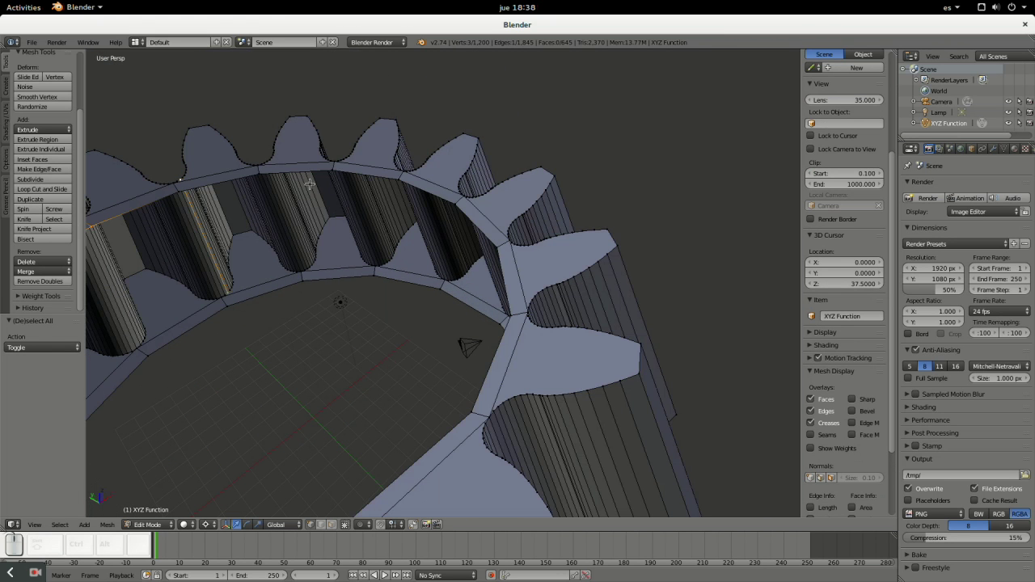
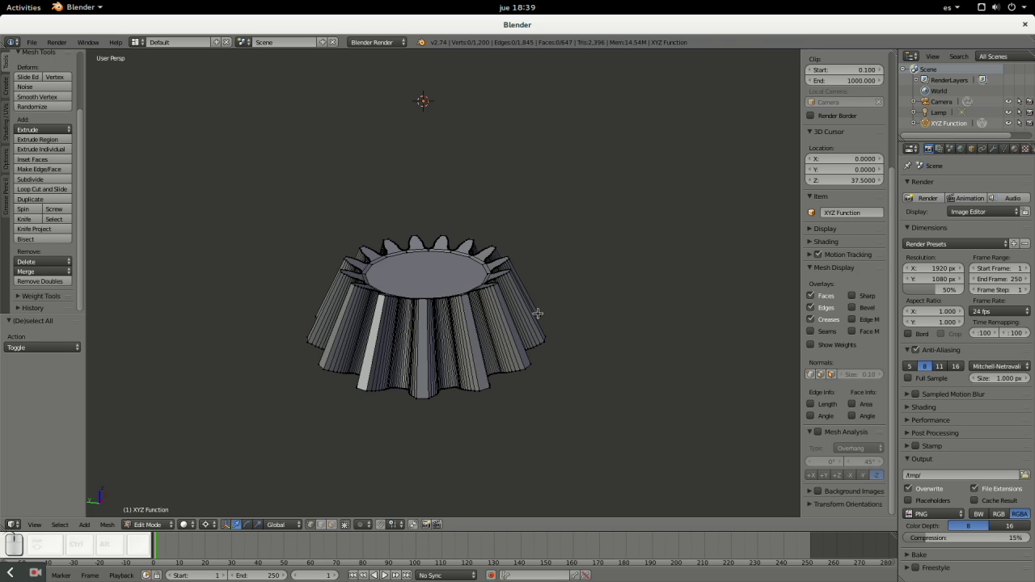
# - Add horizontal loop cuts around the whole selected gear, adjusting the cut count with the wheel
pyautogui.press('a')
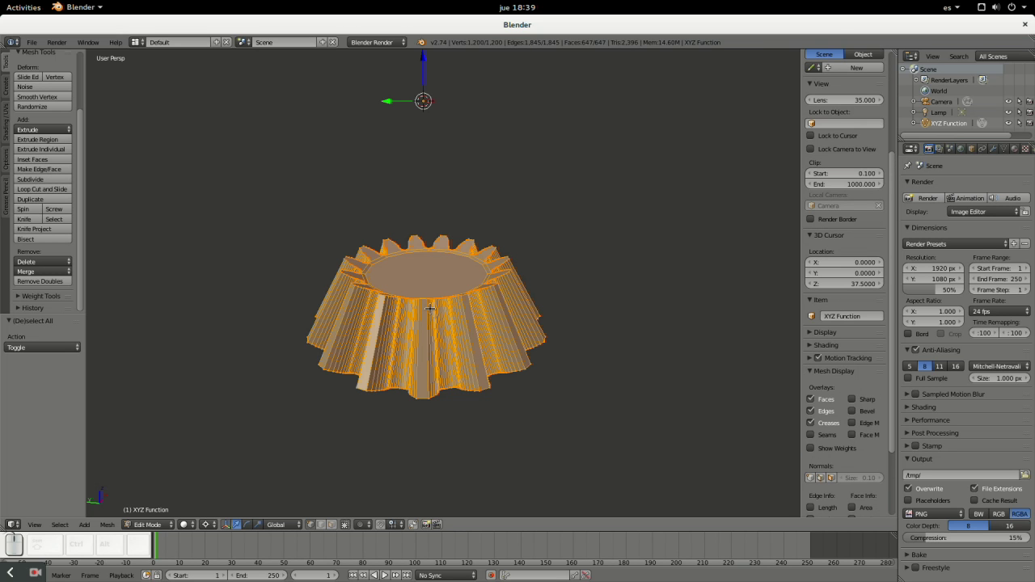
pyautogui.press('ctrl+r')
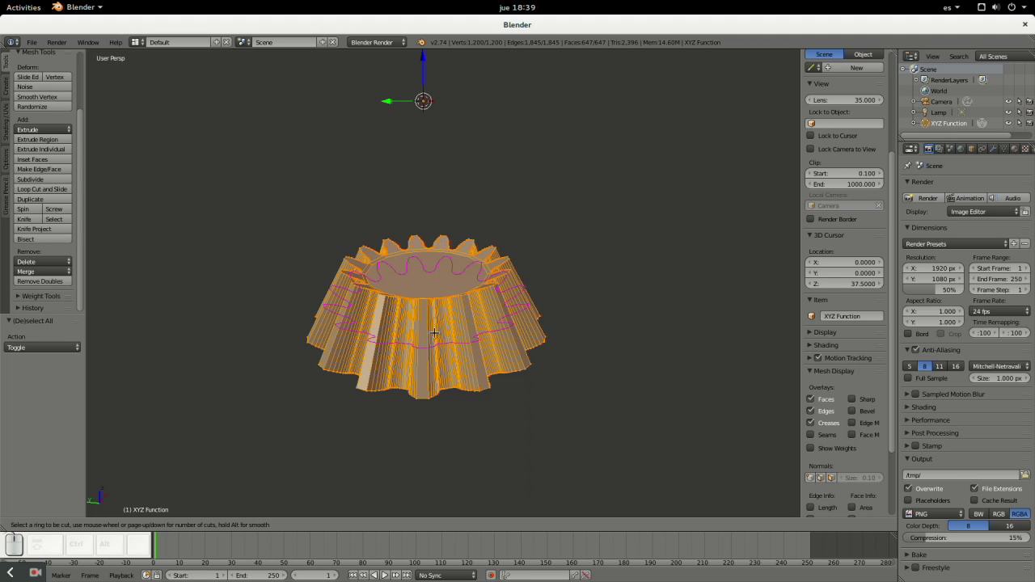
pyautogui.scroll(3)
pyautogui.scroll(-3)
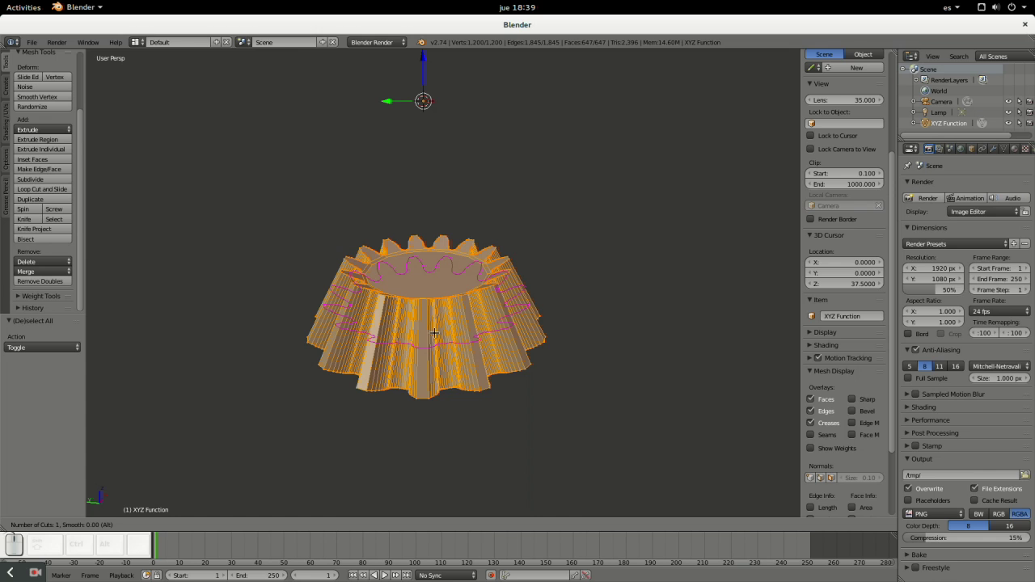
pyautogui.scroll(3)
pyautogui.scroll(3)
pyautogui.scroll(3)
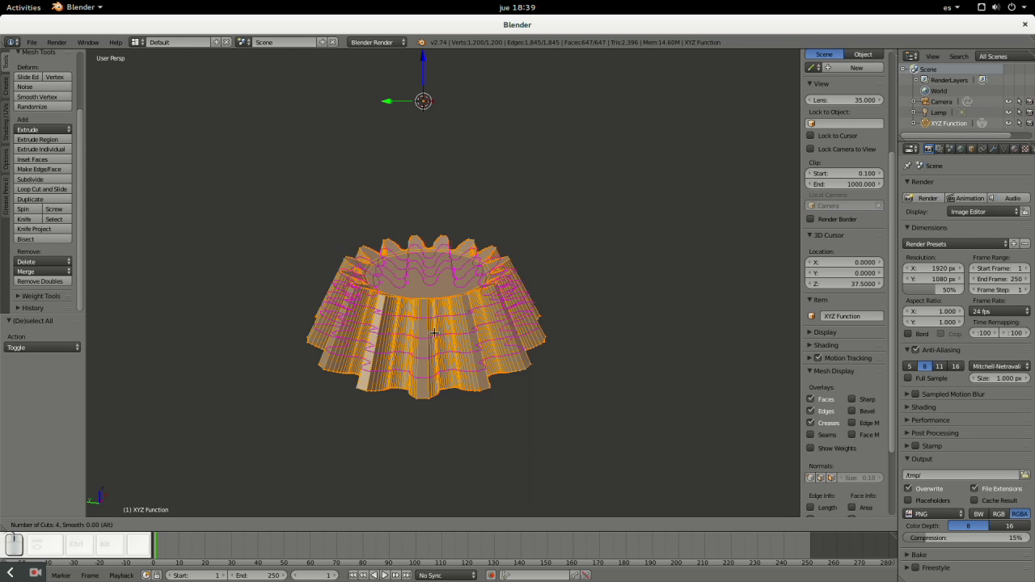
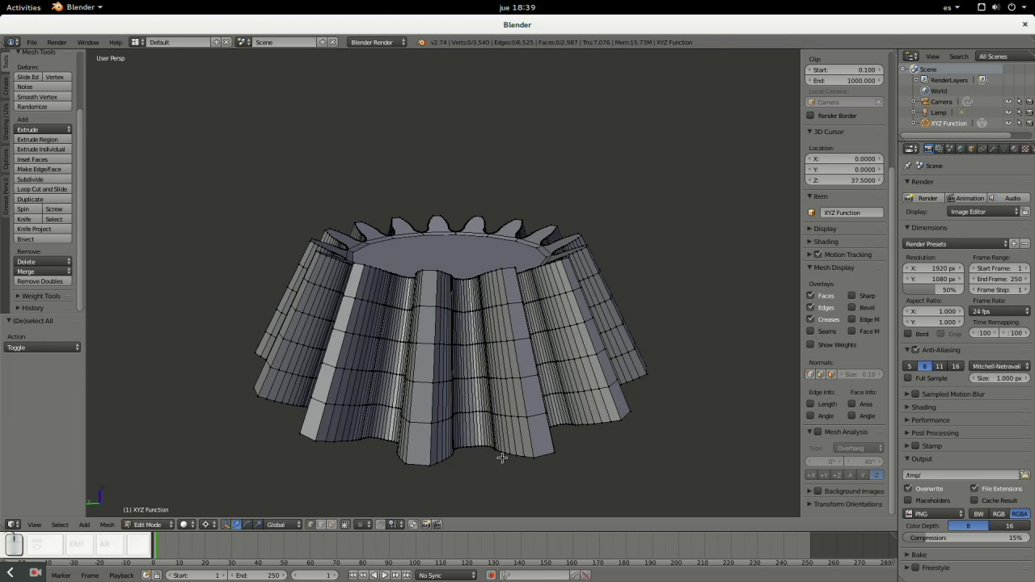
# - Twist the teeth's middle edge ring −4° about the Z axis
pyautogui.middleClick(427, 440)
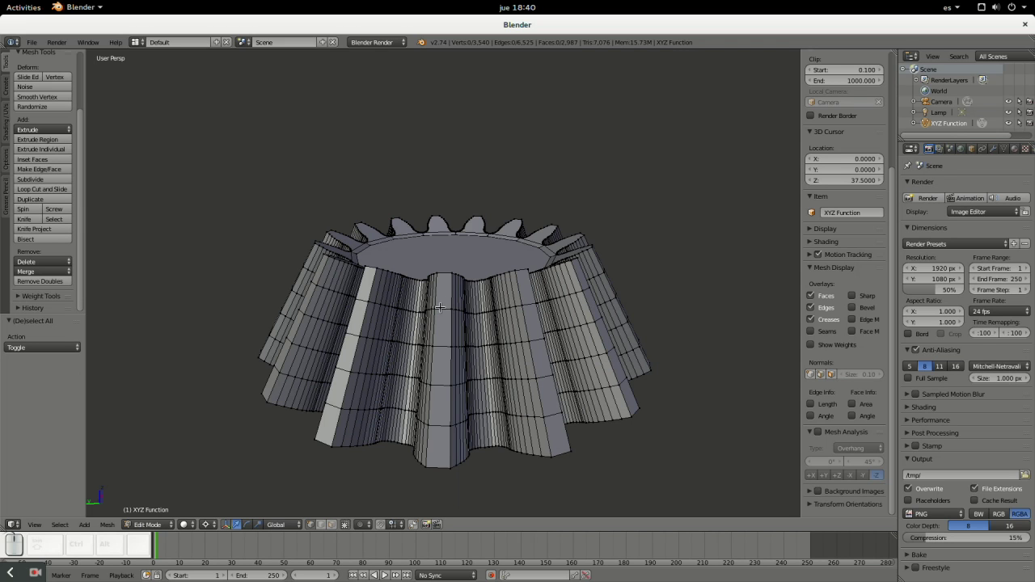
pyautogui.rightClick(439, 304)
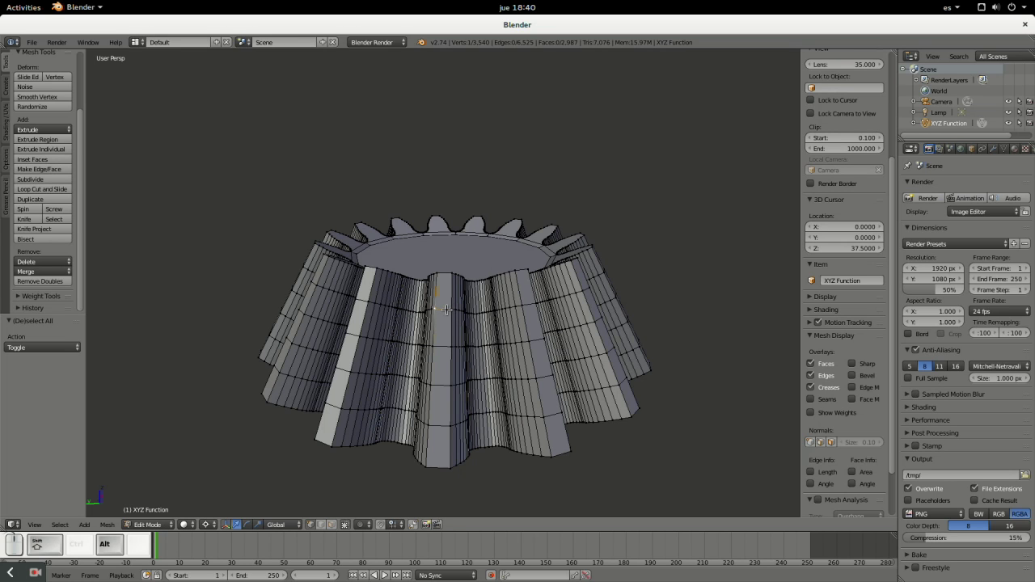
pyautogui.rightClick(450, 369)
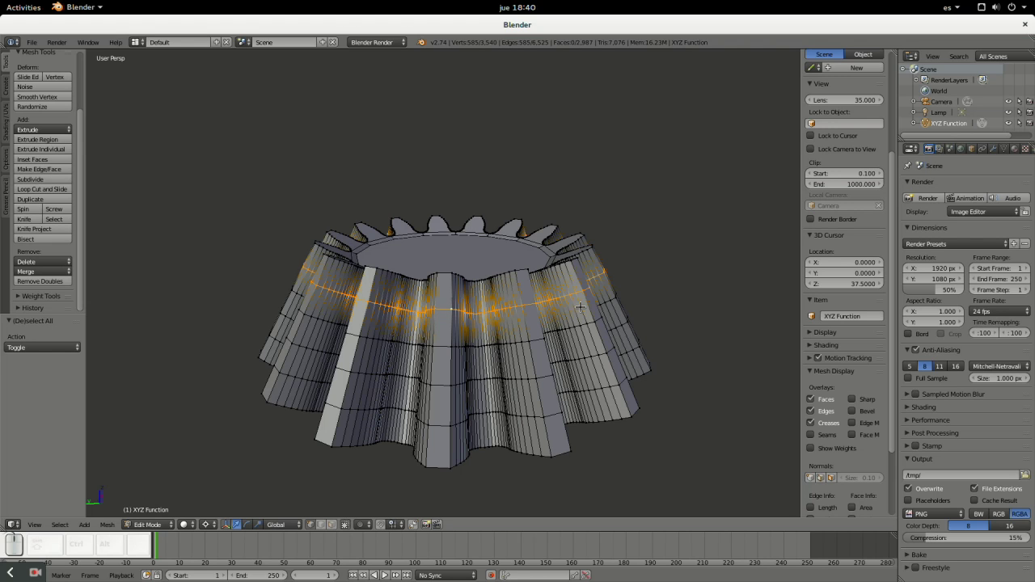
pyautogui.press('r')
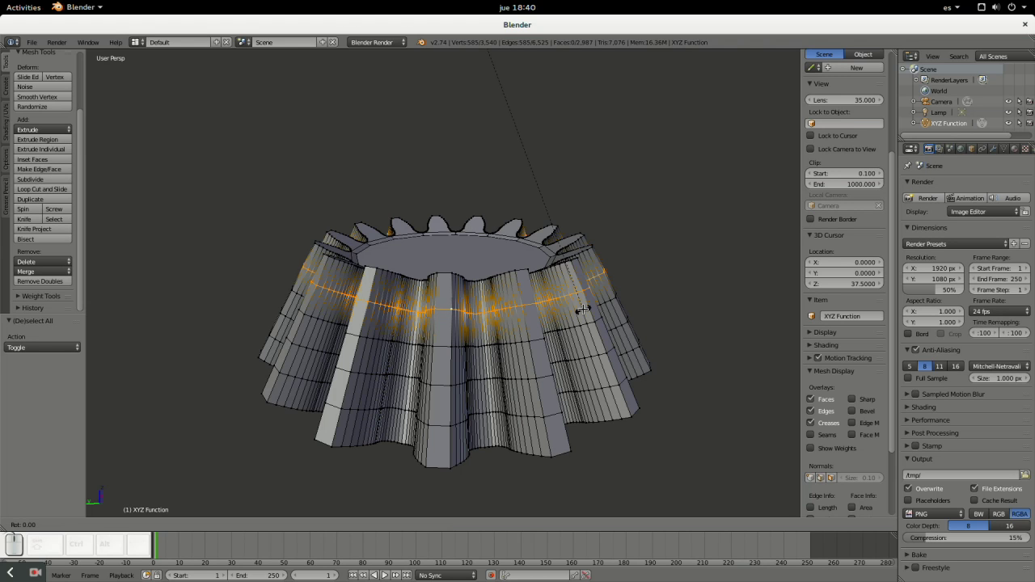
pyautogui.press('z')
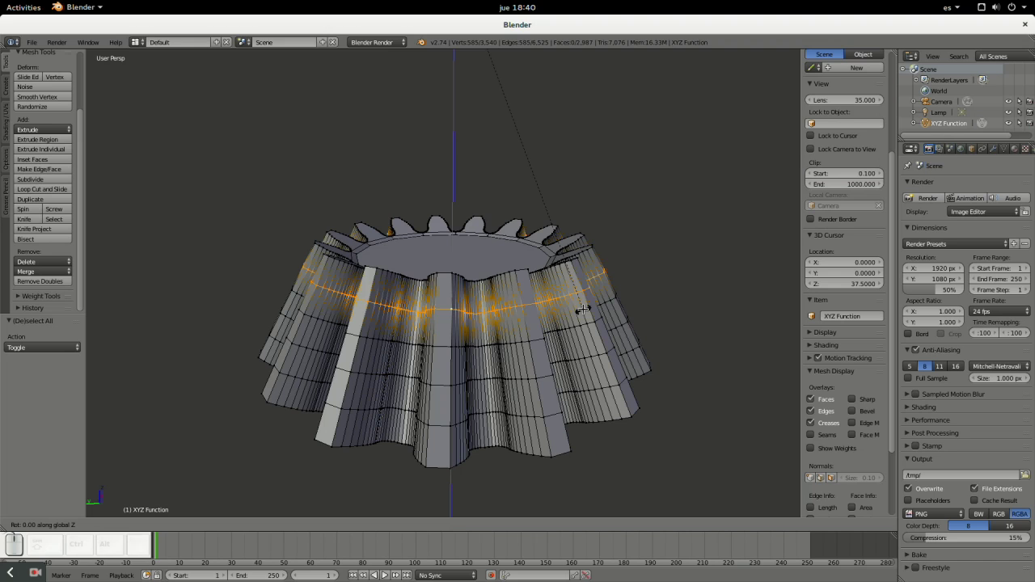
pyautogui.press('KP_4')
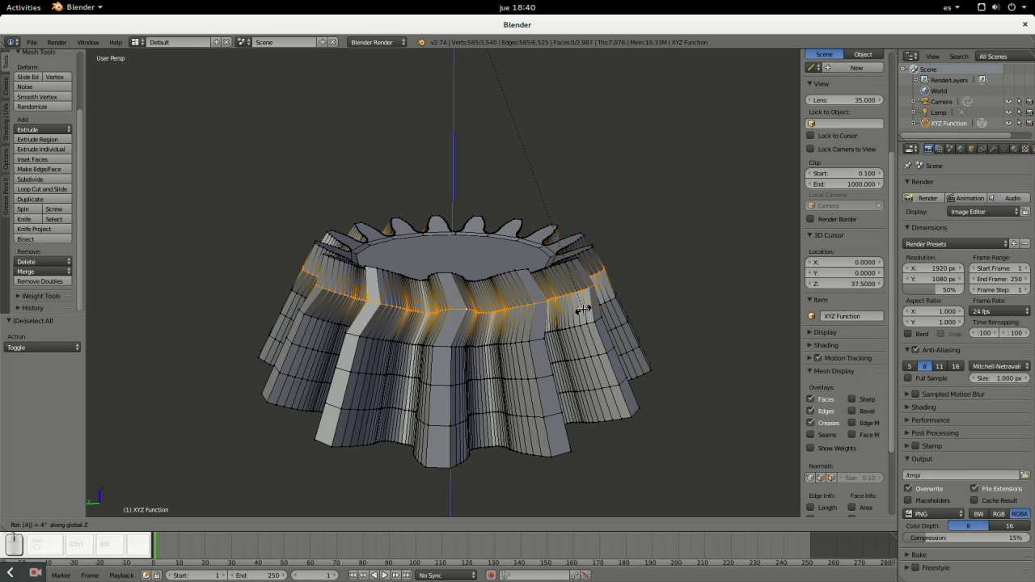
pyautogui.press('BackSpace')
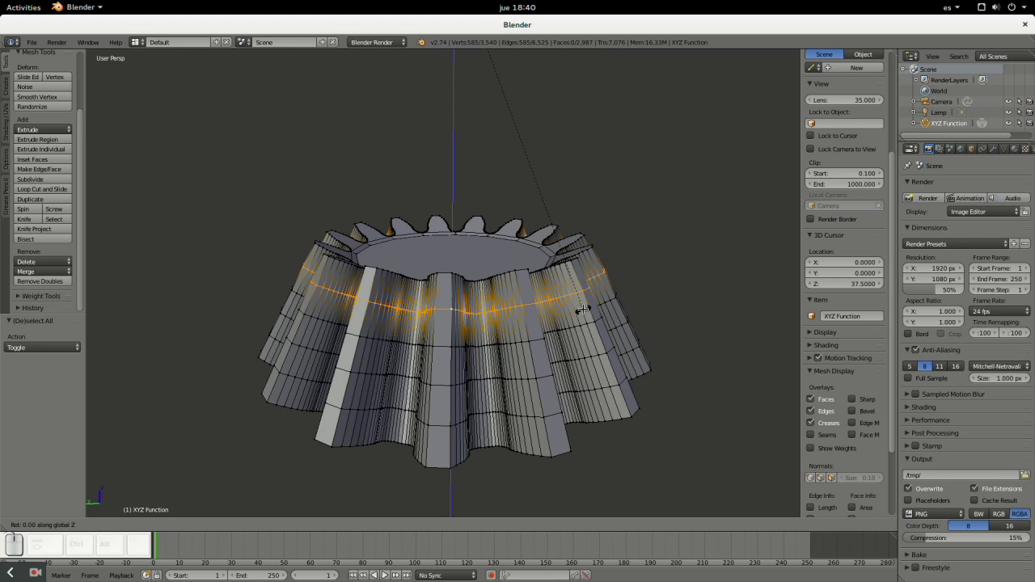
pyautogui.press('KP_Subtract')
pyautogui.press('KP_4')
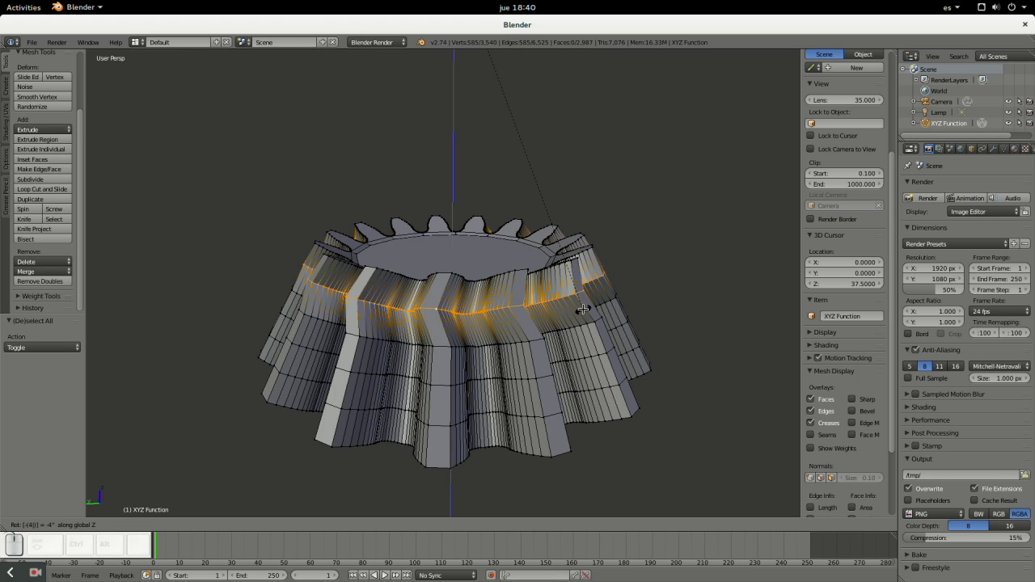
pyautogui.press('KP_Enter')
# - Twist the next ring down −8° about the Z axis
pyautogui.rightClick(450, 361)
pyautogui.rightClick(358, 305)
pyautogui.rightClick(357, 306)
pyautogui.rightClick(357, 306)
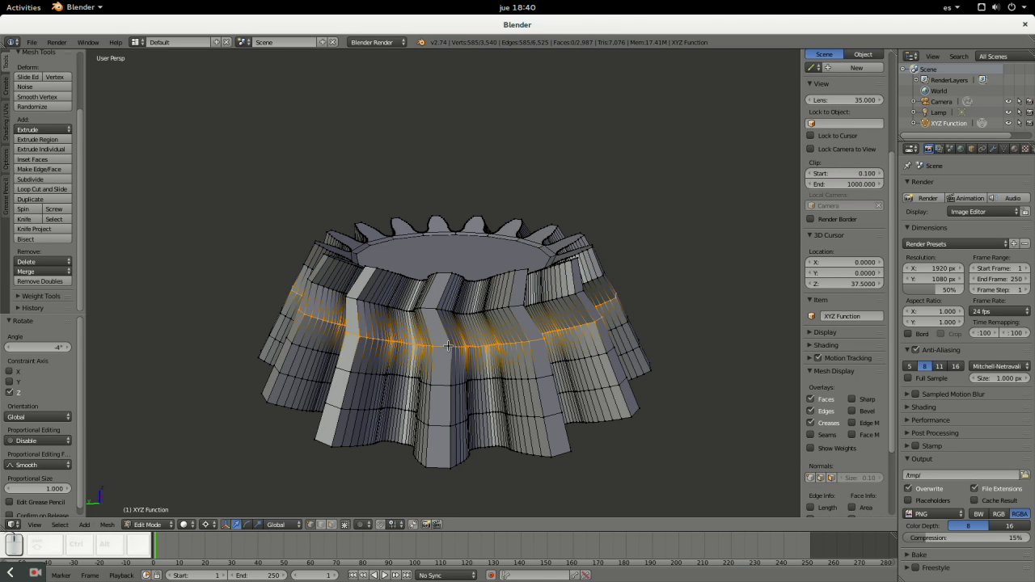
pyautogui.press('r')
pyautogui.press('z')
pyautogui.press('KP_Subtract')
pyautogui.press('KP_8')
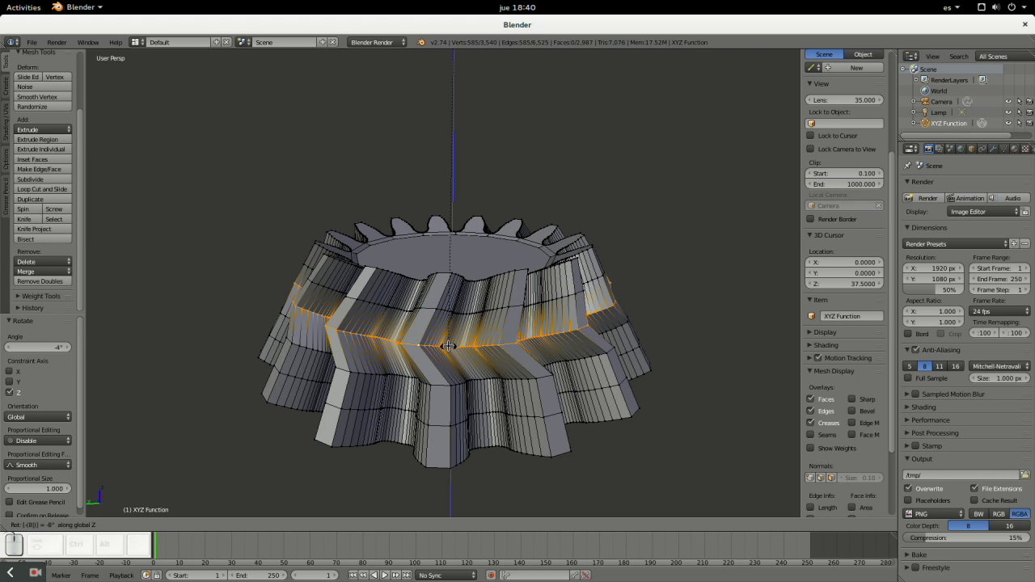
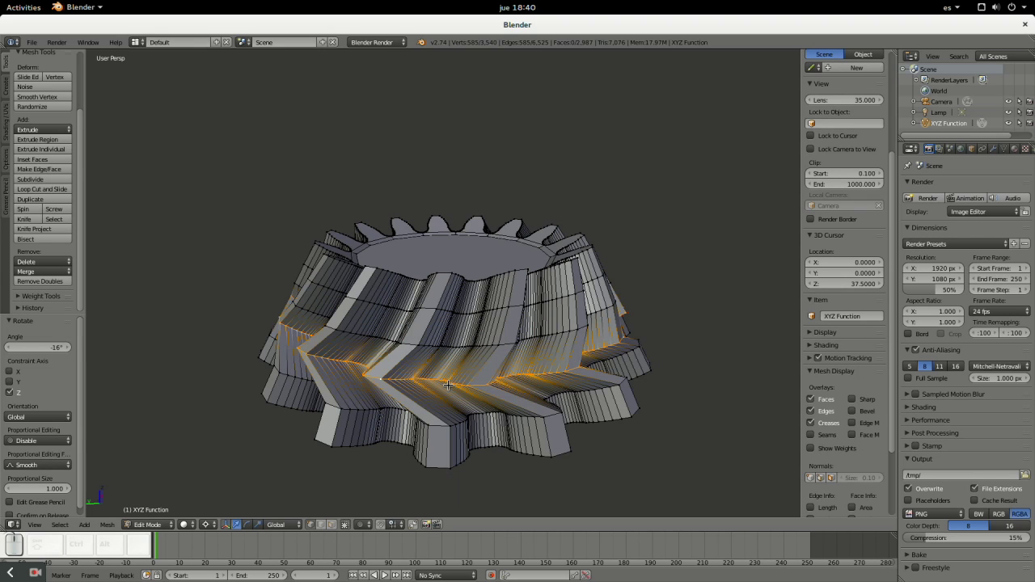
# - Twist the lowest tooth rings further about Z, the bottom one by −16°
pyautogui.press('ctrl+z')
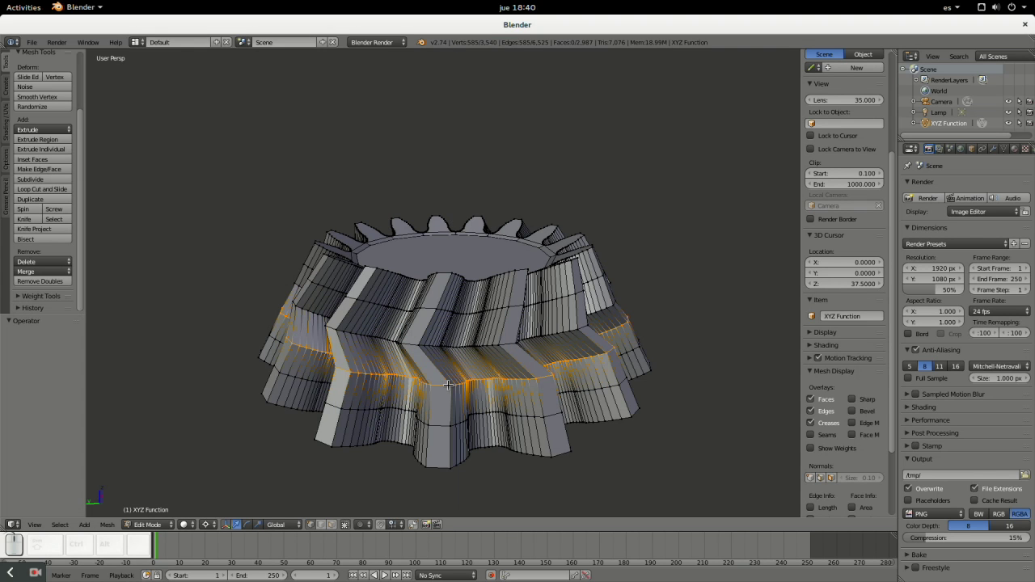
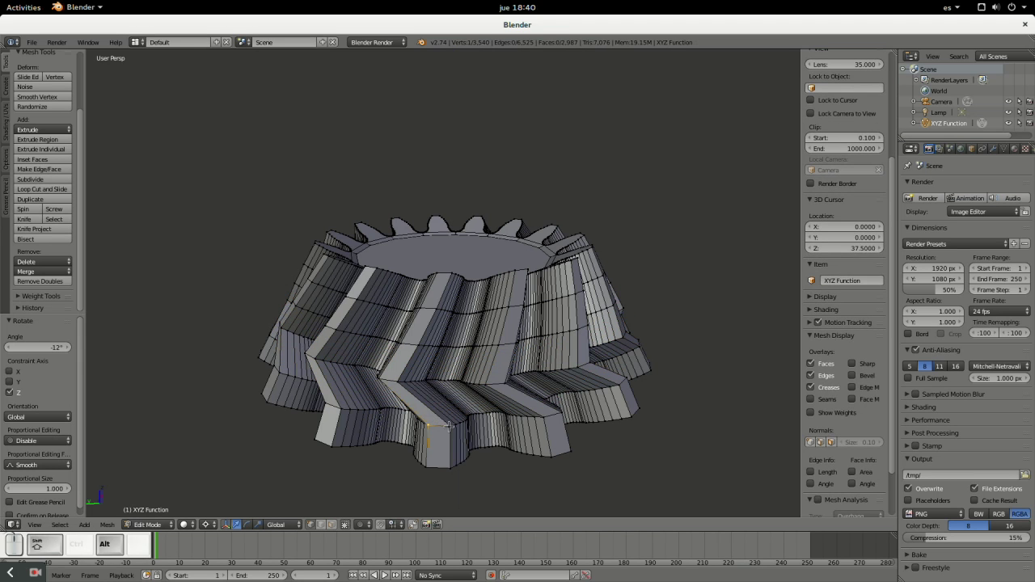
pyautogui.rightClick(536, 314)
pyautogui.press('r')
pyautogui.press('z')
pyautogui.press('KP_Subtract')
pyautogui.press('KP_1')
pyautogui.press('KP_Enter')
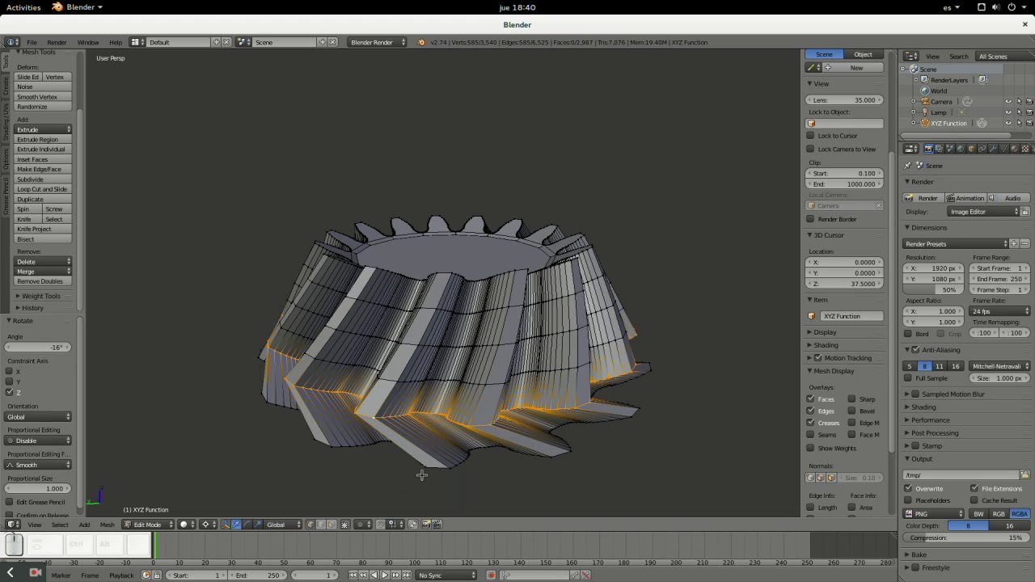
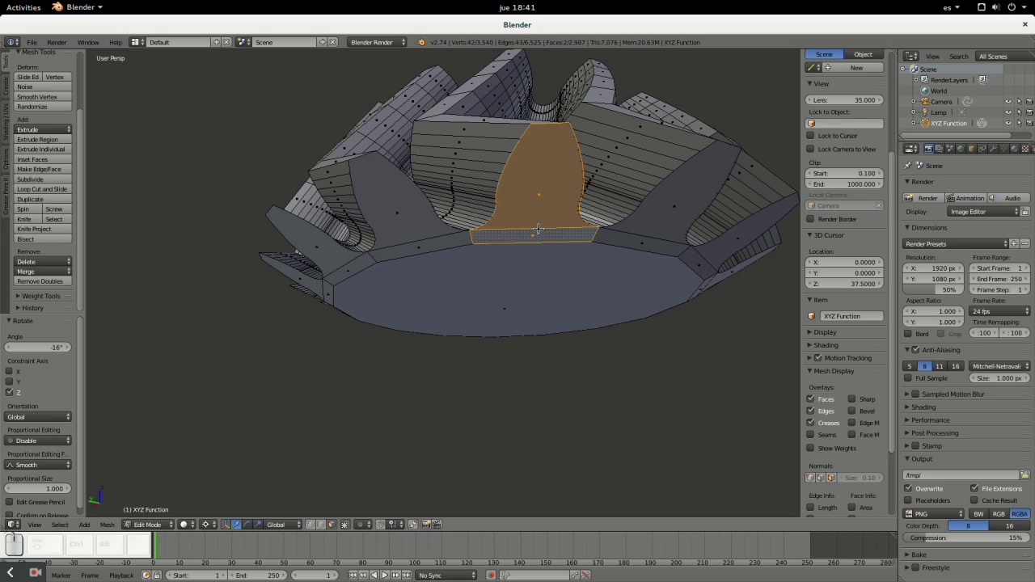
# - Select the similar-area base faces and rotate them −20° about Z to follow the spiral
pyautogui.press('shift+g')
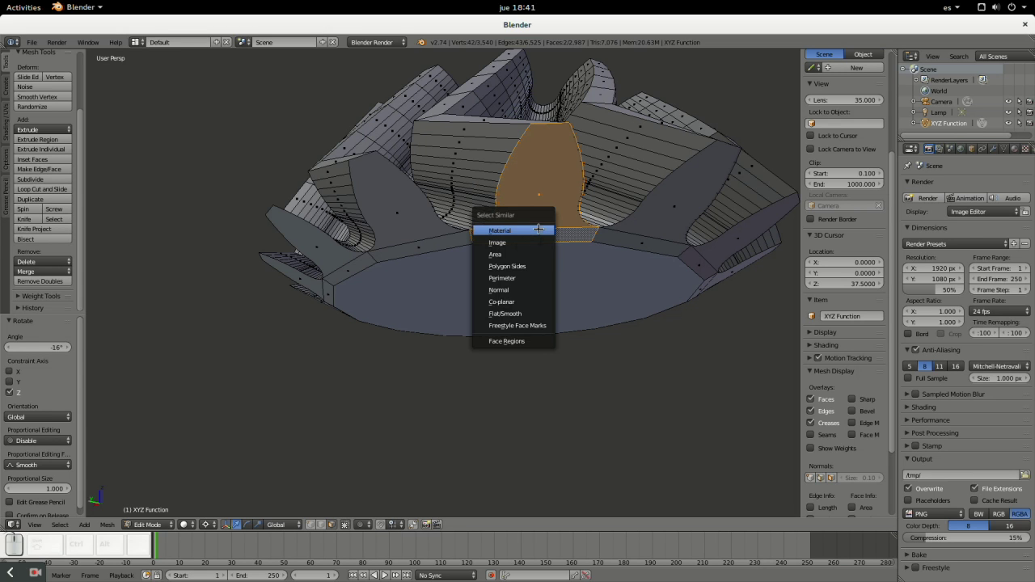
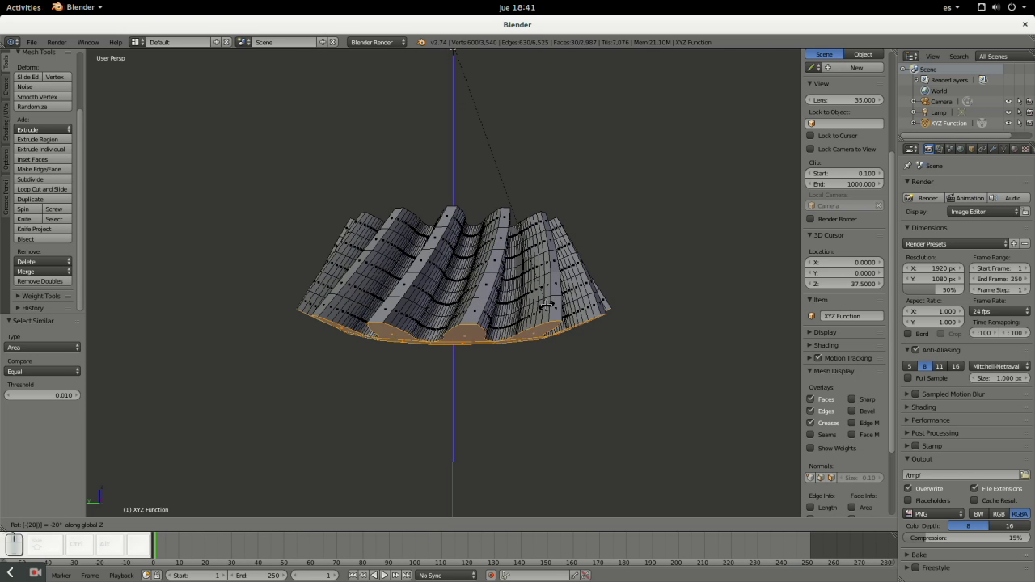
pyautogui.press('KP_Enter')
pyautogui.click(547, 262)
pyautogui.scroll(-3)
pyautogui.moveTo(520, 346); pyautogui.dragTo(538, 337)
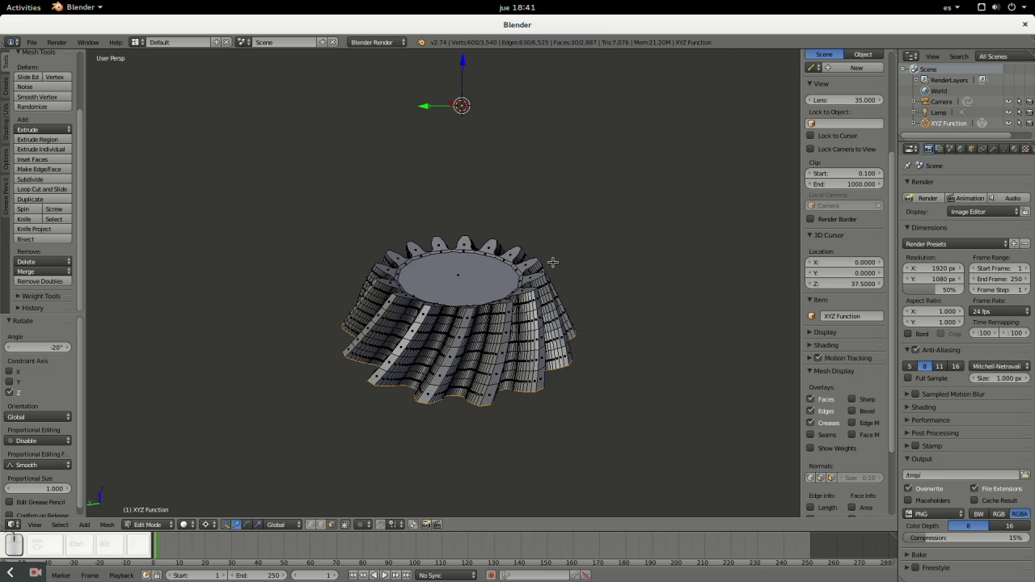
# - Leave Edit Mode and orbit around the finished spiral bevel gear
pyautogui.press('Tab')
pyautogui.moveTo(453, 311); pyautogui.dragTo(477, 280)
pyautogui.moveTo(655, 297); pyautogui.dragTo(592, 292)
pyautogui.middleClick(531, 260)
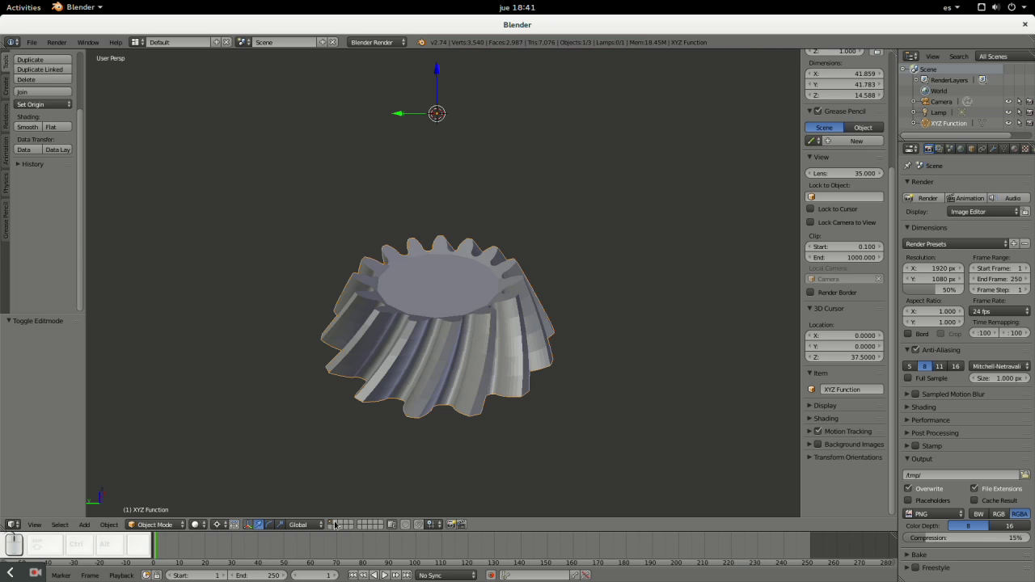
# - Switch the 3D View to an empty layer, leaving the spiral gear on its own layer
pyautogui.click(337, 521)
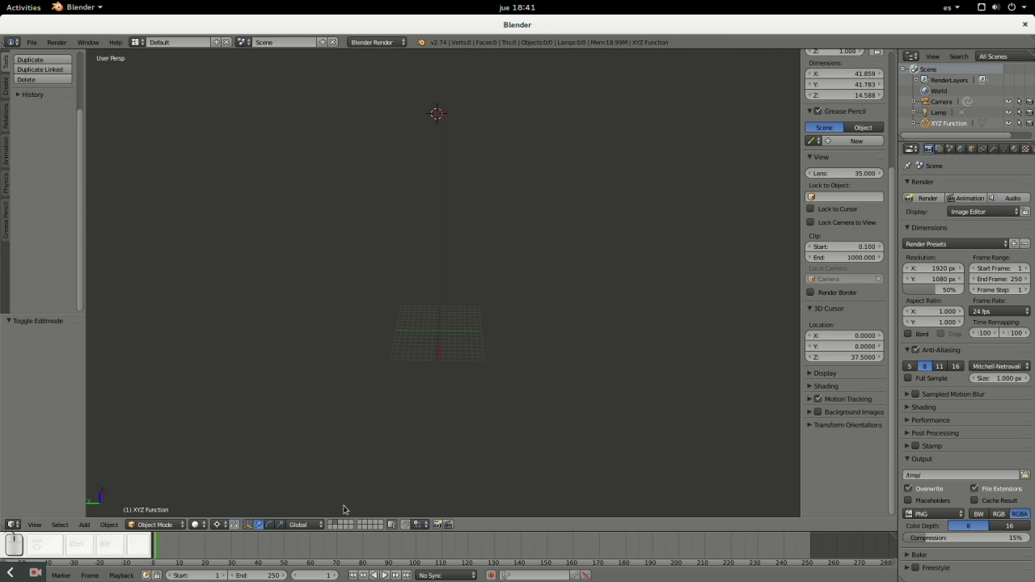
pyautogui.click(335, 522)
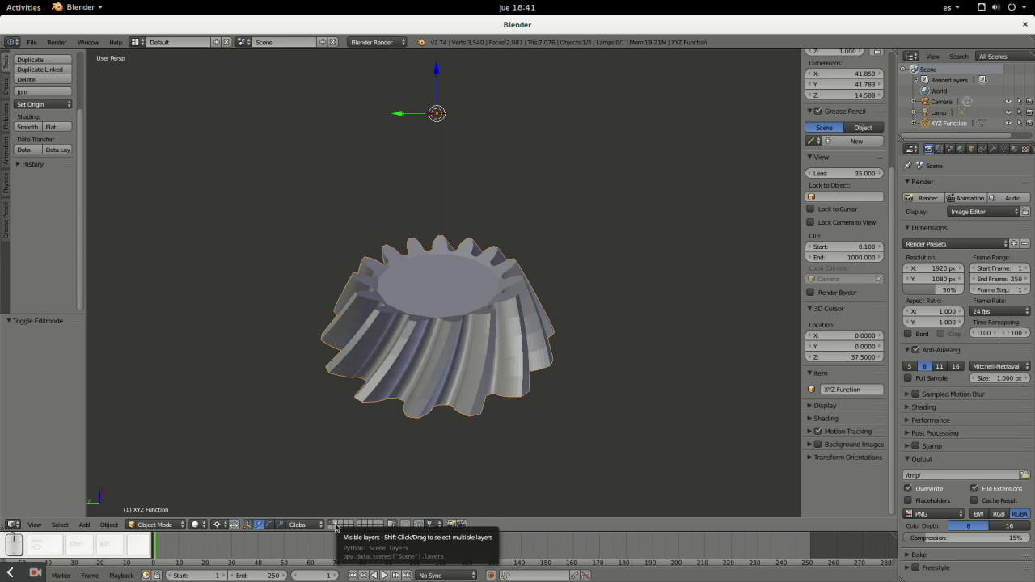
pyautogui.click(342, 522)
pyautogui.scroll(3)
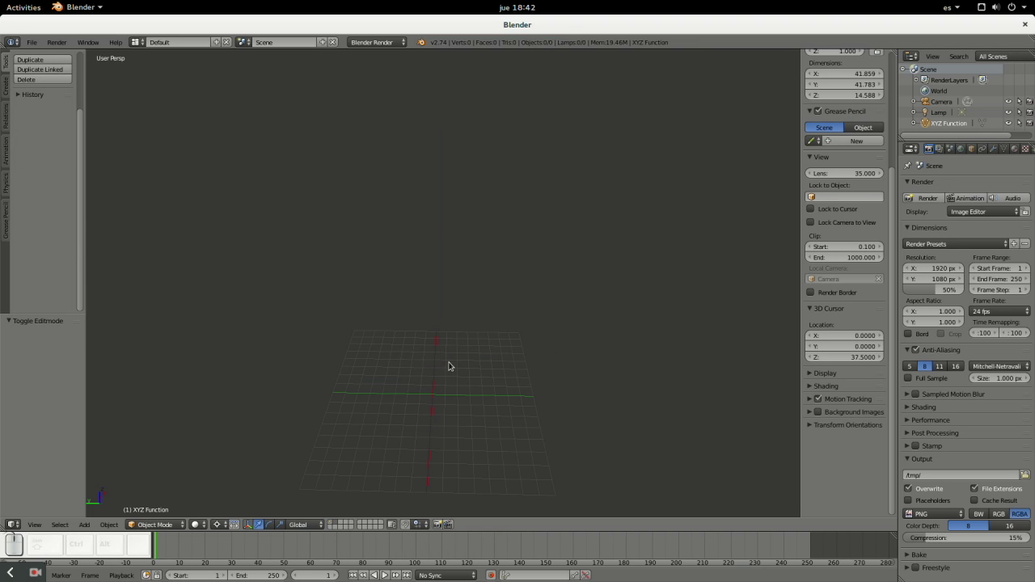
# - Switch to the Otvinta calculator in Firefox and select the larger gear's tooth-profile Y equation
pyautogui.click(455, 386)
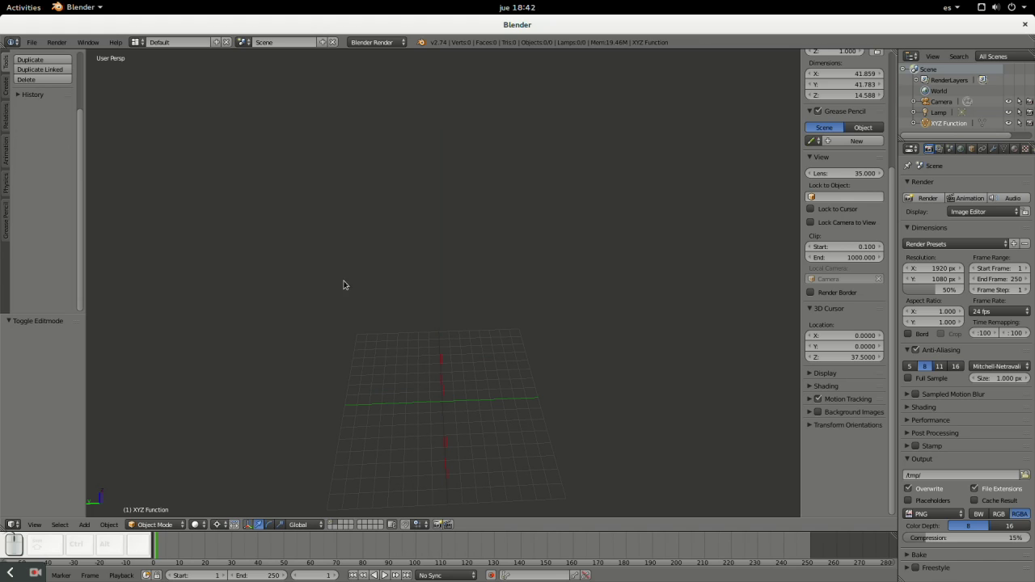
pyautogui.click(35, 425)
pyautogui.scroll(-3)
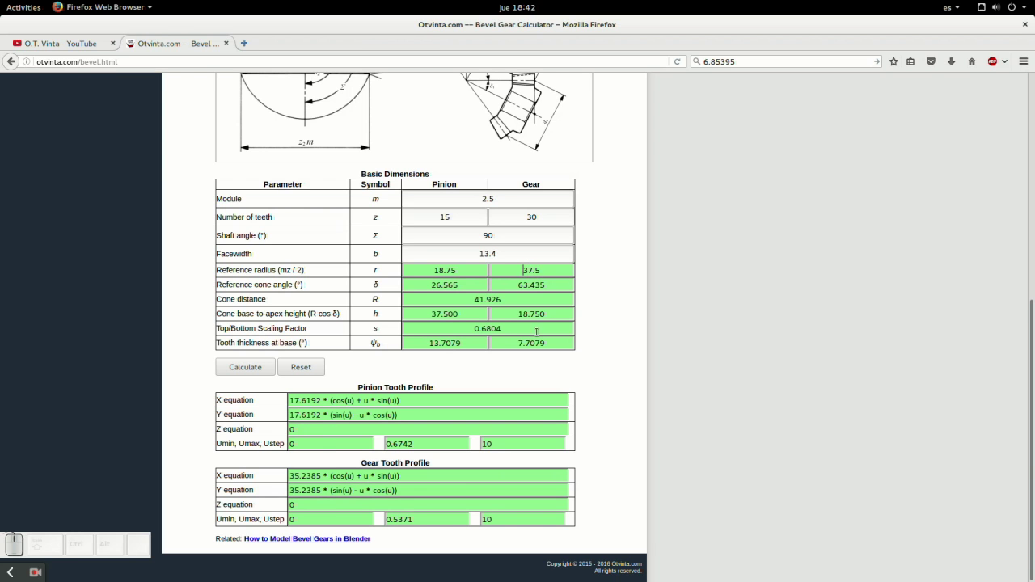
pyautogui.scroll(-3)
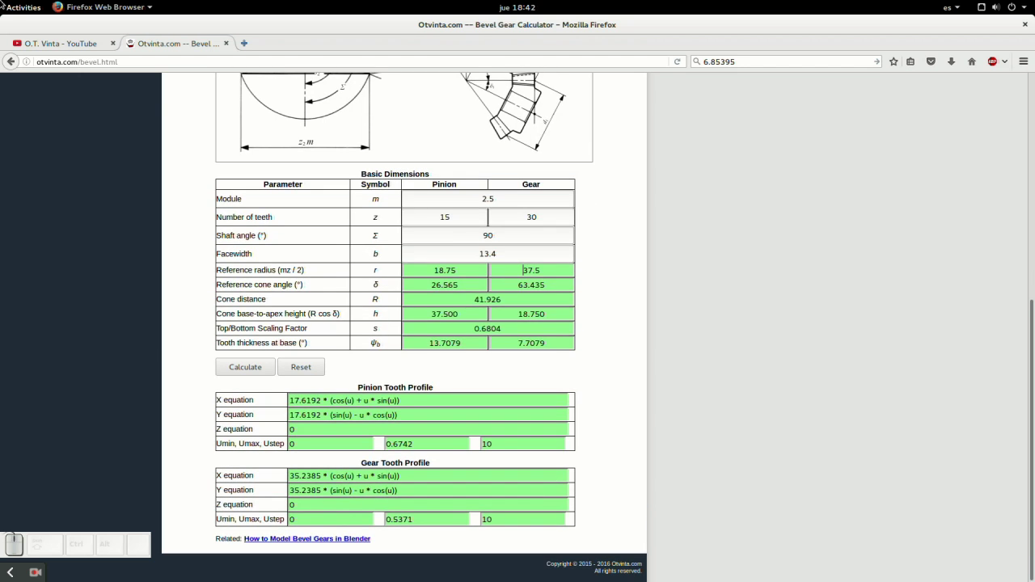
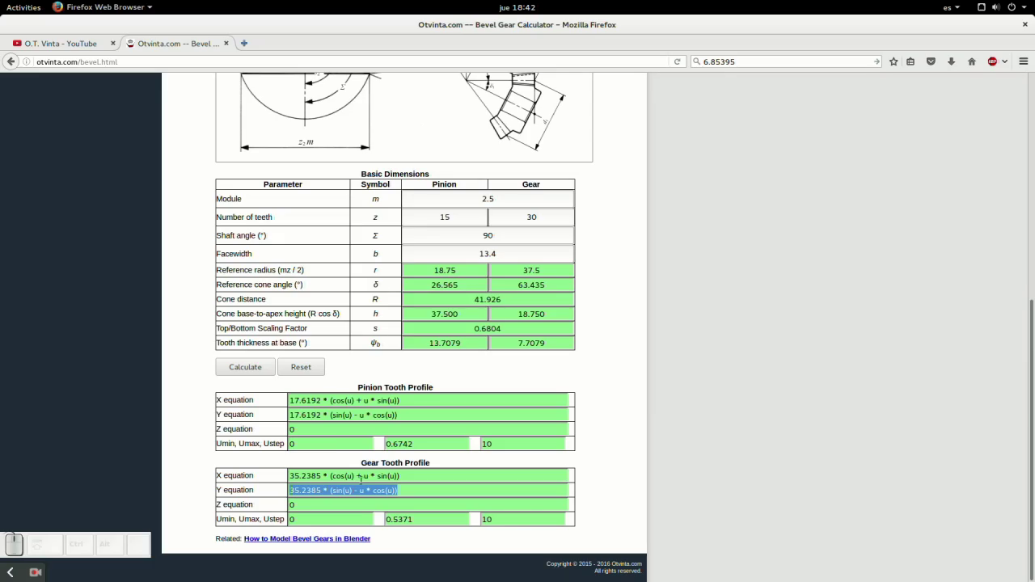
pyautogui.click(71, 380)
pyautogui.click(71, 356)
pyautogui.moveTo(56, 460); pyautogui.dragTo(35, 425)
# - Paste the copied gear Y equation into the new XYZ Function surface in Blender
pyautogui.doubleClick(71, 405)
pyautogui.press('ctrl+v')
pyautogui.scroll(-3)
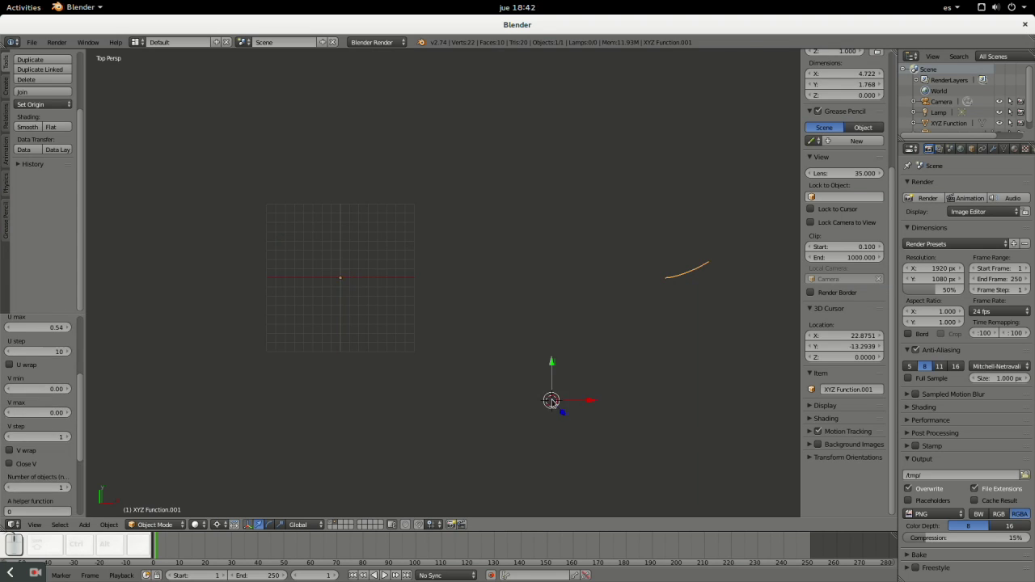
pyautogui.click(77, 269)
pyautogui.scroll(3)
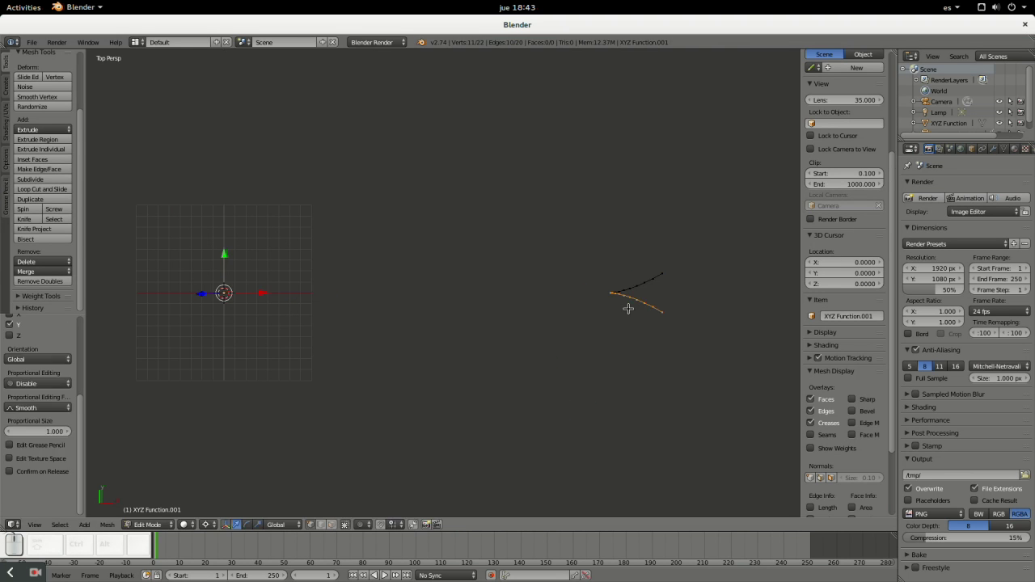
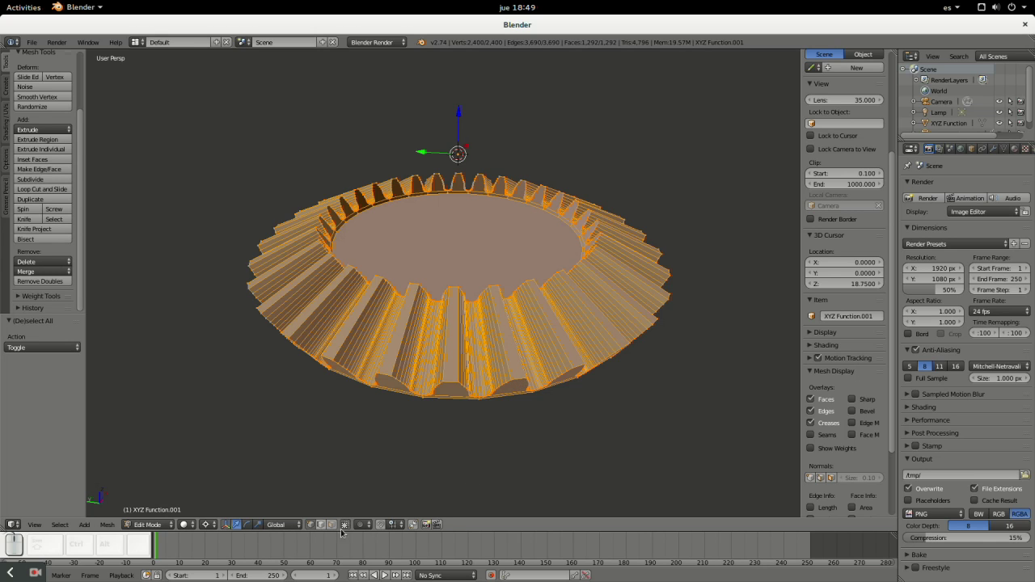
pyautogui.press('Tab')
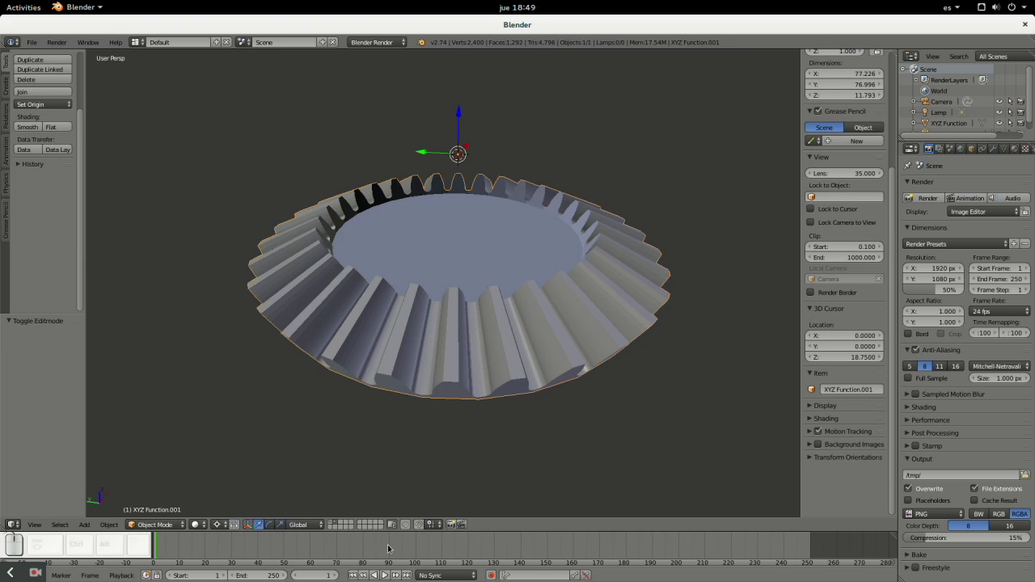
pyautogui.click(338, 519)
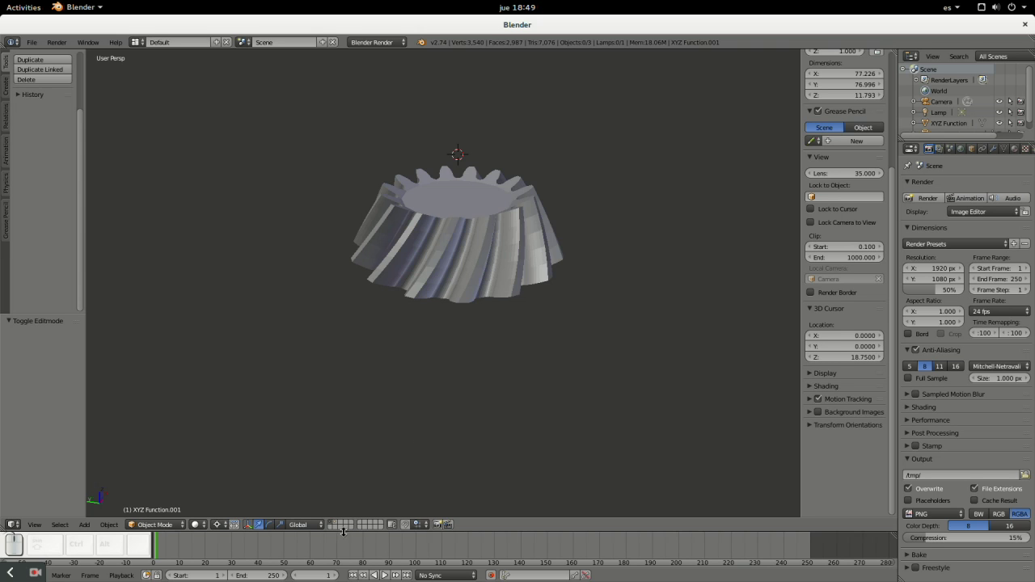
pyautogui.click(344, 520)
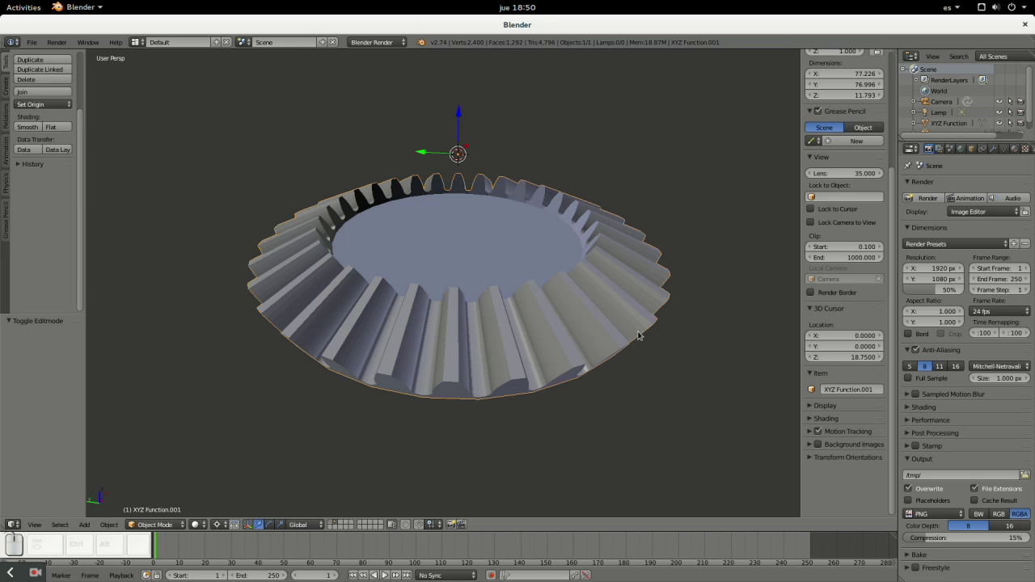
pyautogui.press('Tab')
pyautogui.press('ctrl+r')
# - Add 4 centred loop cuts across the teeth and twist an edge loop about Z
pyautogui.scroll(3)
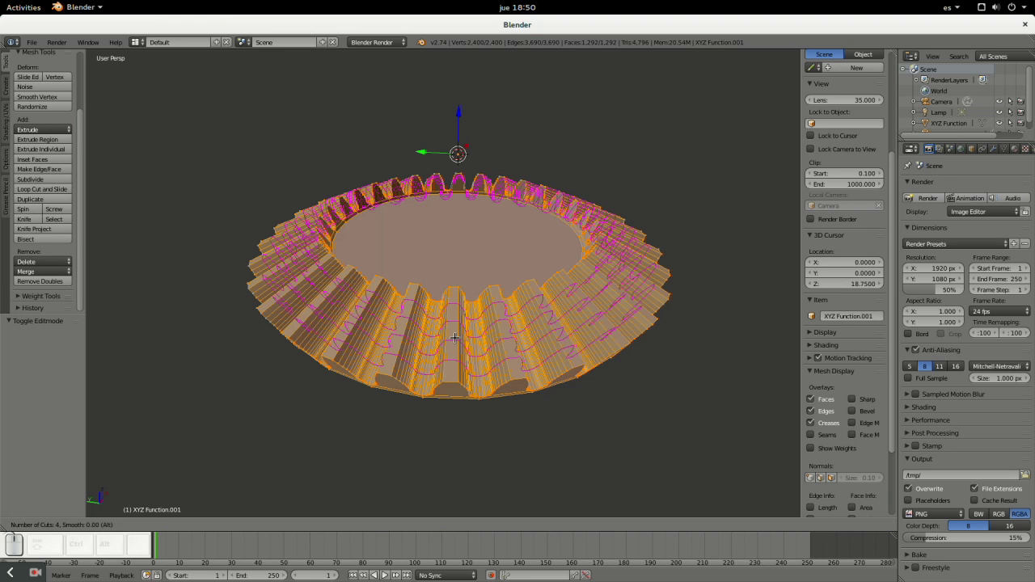
pyautogui.press('KP_Enter')
pyautogui.press('KP_Enter')
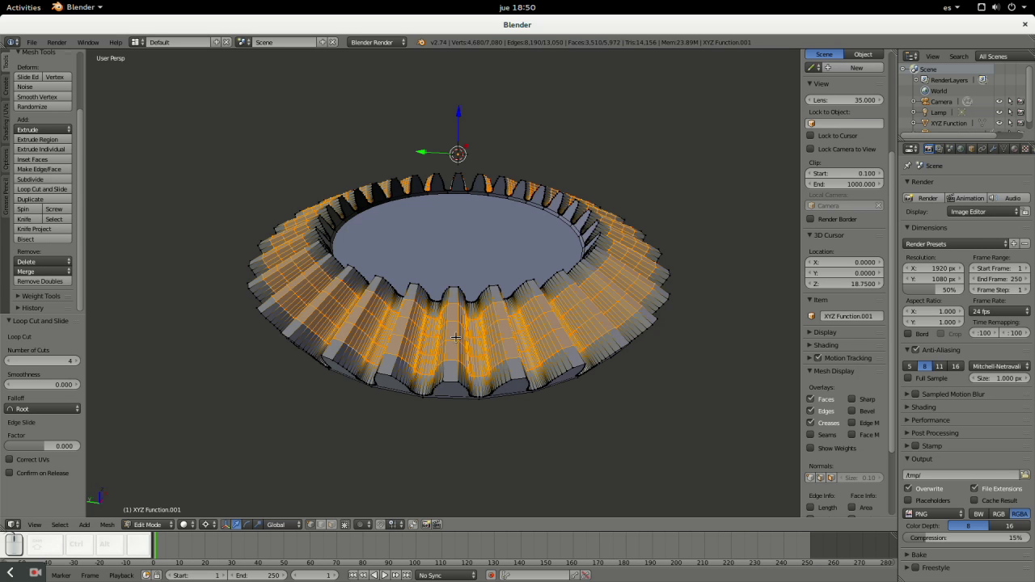
pyautogui.rightClick(457, 299)
pyautogui.scroll(3)
pyautogui.scroll(-3)
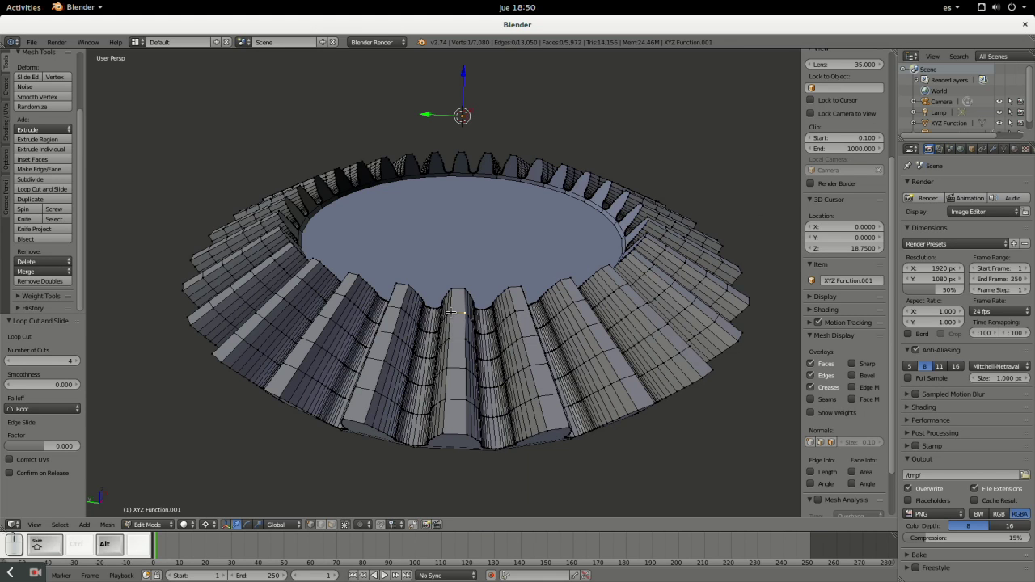
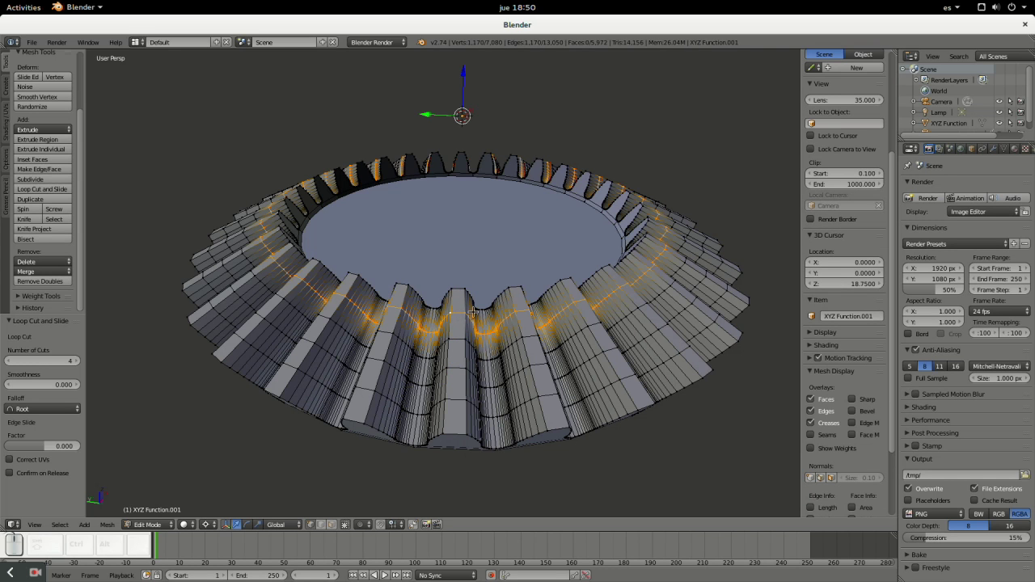
pyautogui.press('r')
pyautogui.press('z')
pyautogui.press('KP_2')
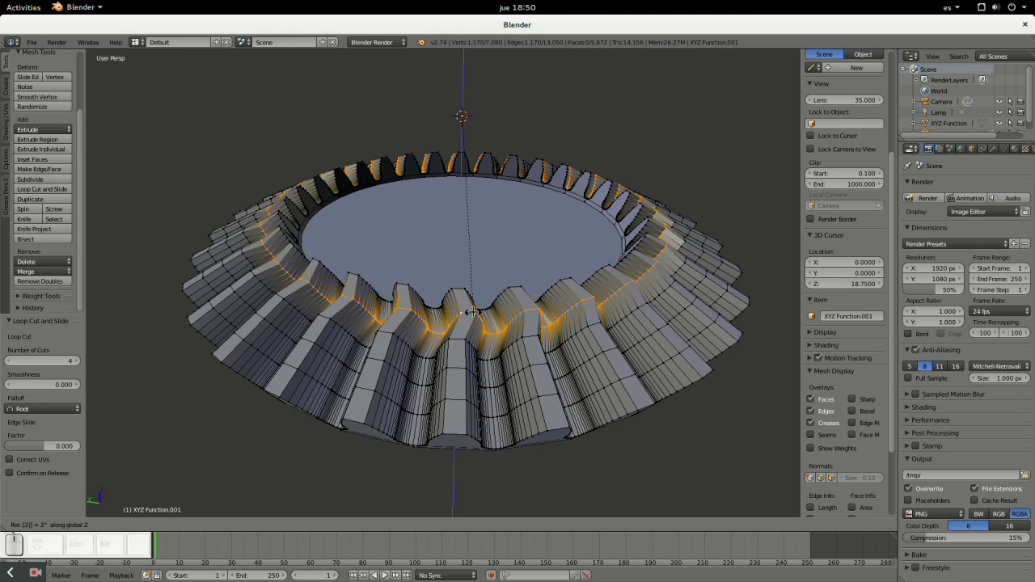
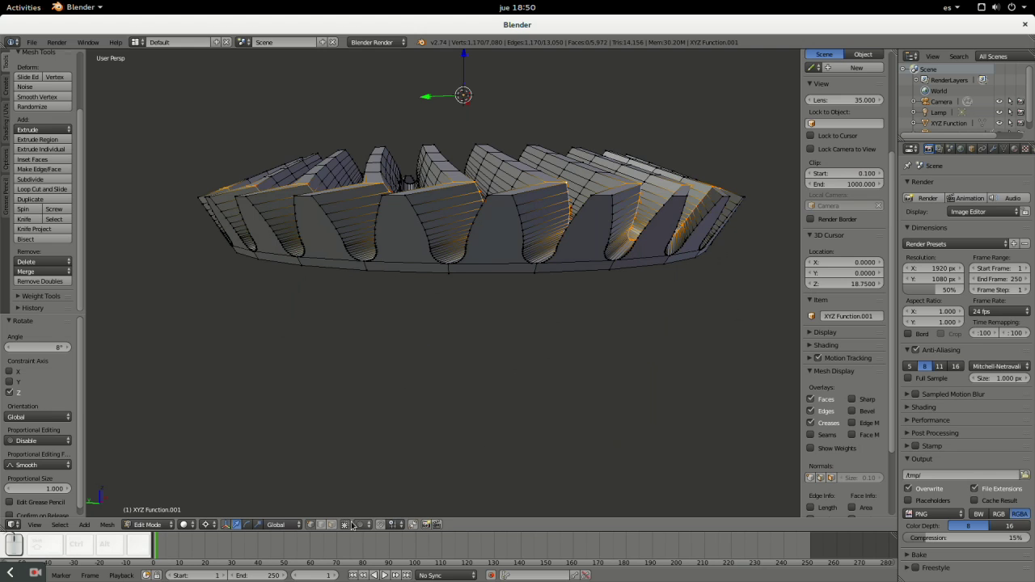
# - Select all base faces of the same area and rotate them 10° about Z
pyautogui.click(345, 524)
pyautogui.rightClick(508, 222)
pyautogui.rightClick(511, 265)
pyautogui.press('shift+g')
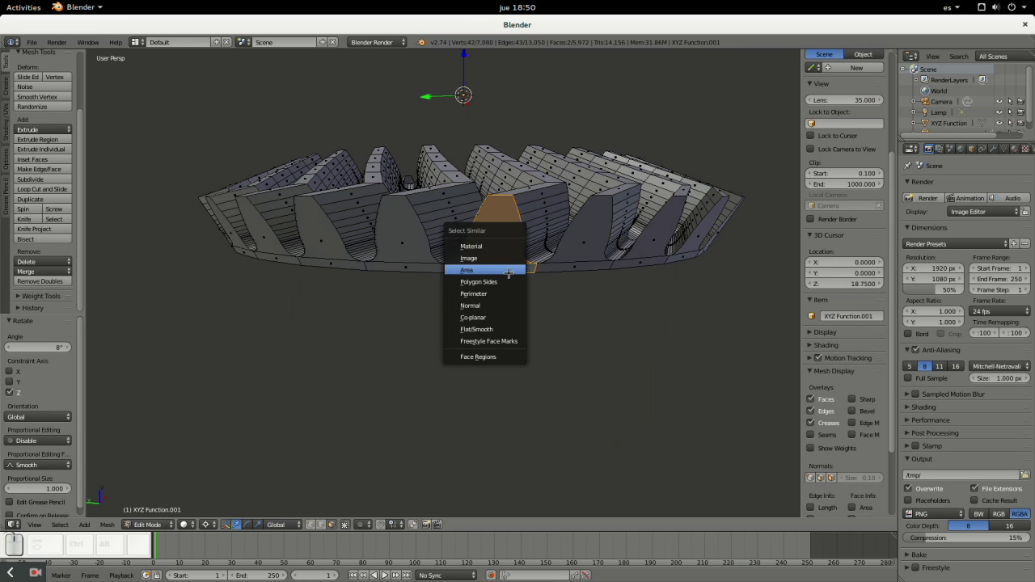
pyautogui.click(510, 269)
pyautogui.press('r')
pyautogui.press('z')
pyautogui.press('KP_1')
pyautogui.press('KP_0')
pyautogui.press('KP_Enter')
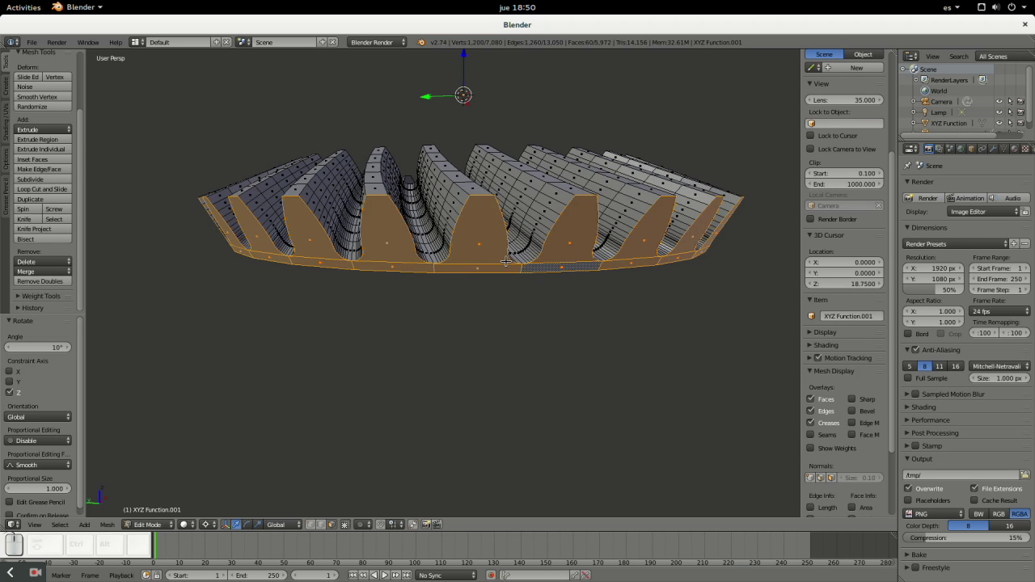
# - Leave Edit Mode and view the large spiral bevel gear from above
pyautogui.click(512, 253)
pyautogui.scroll(-3)
pyautogui.press('Tab')
pyautogui.scroll(-3)
pyautogui.moveTo(523, 280); pyautogui.dragTo(590, 276)
pyautogui.middleClick(516, 268)
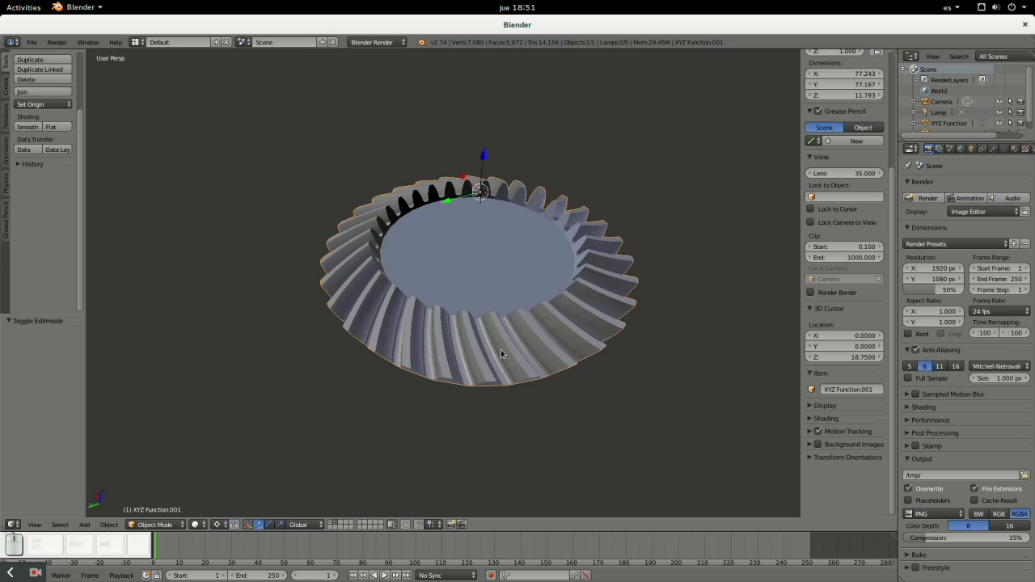
# - Move the large gear to the pinion's layer and orbit to see both gears together
pyautogui.press('m')
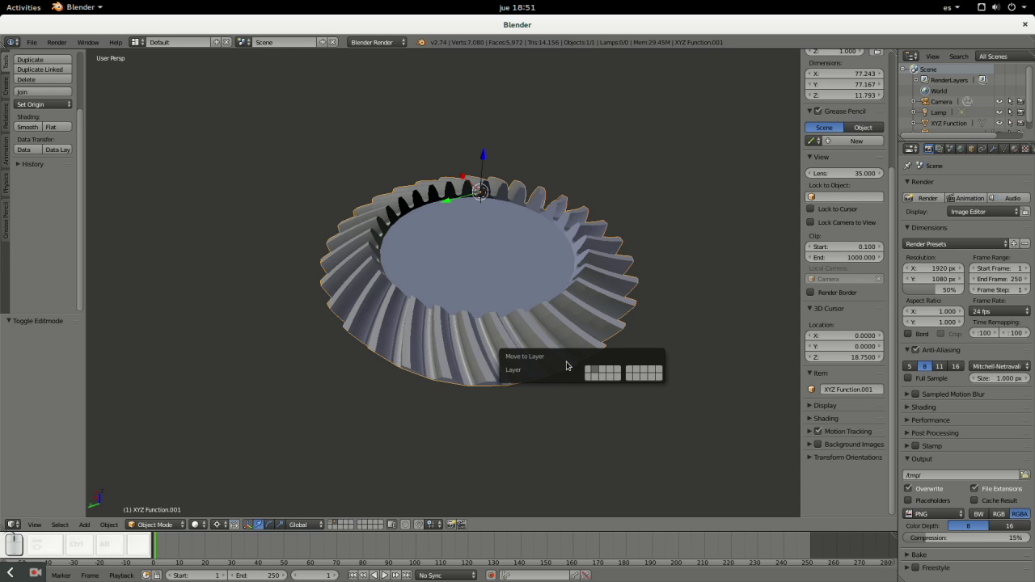
pyautogui.click(594, 370)
pyautogui.click(338, 521)
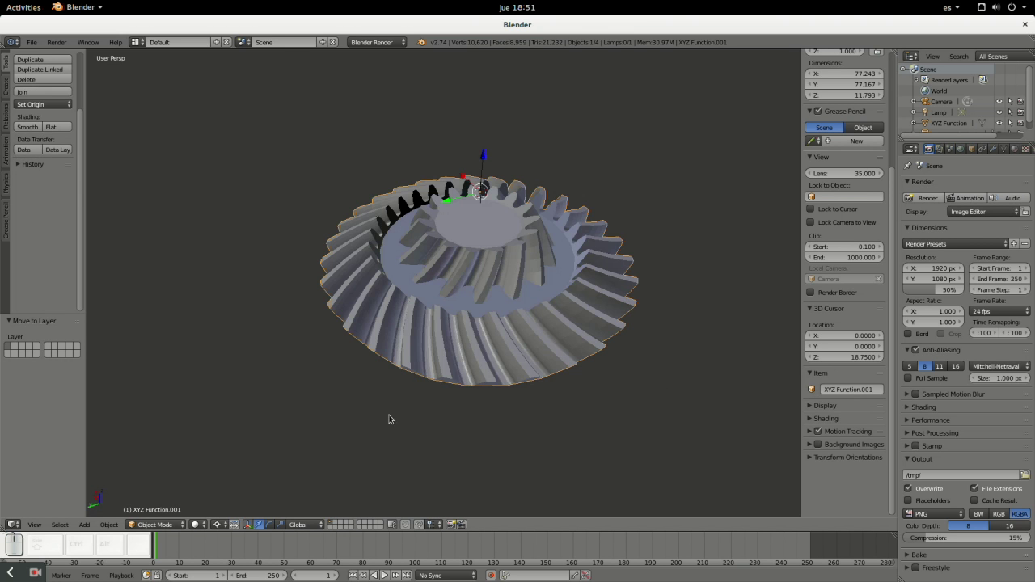
pyautogui.moveTo(430, 370); pyautogui.dragTo(447, 231)
pyautogui.scroll(3)
pyautogui.moveTo(461, 318); pyautogui.dragTo(450, 300)
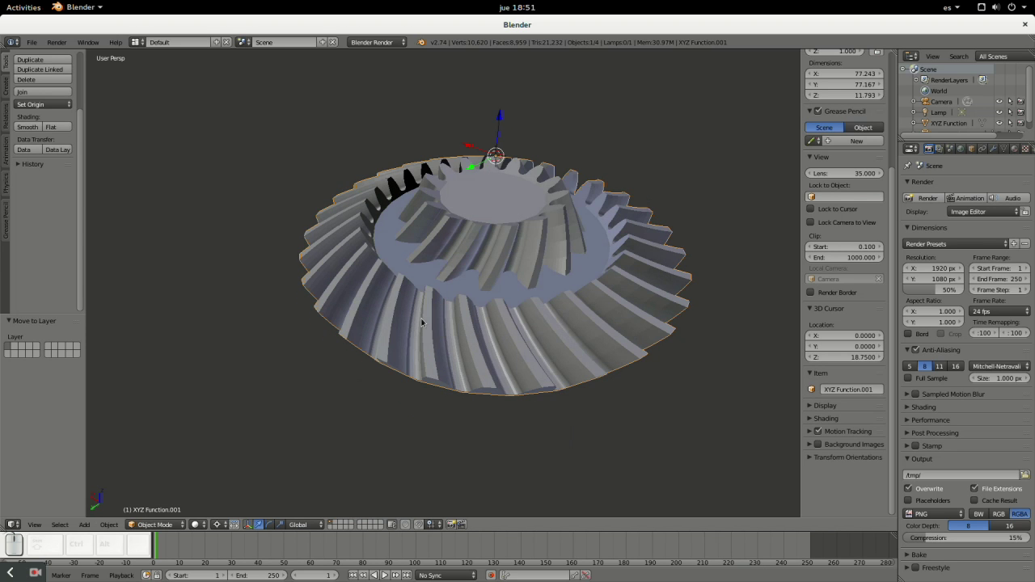
pyautogui.moveTo(442, 317); pyautogui.dragTo(468, 238)
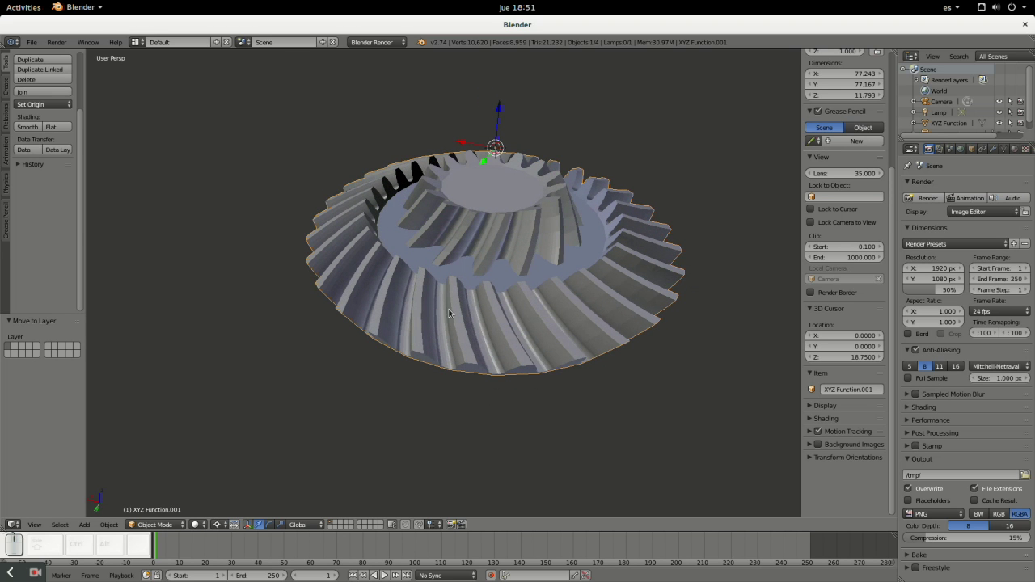
# - Snap the 3D cursor to the large gear's centre and move the pinion onto it
pyautogui.rightClick(460, 312)
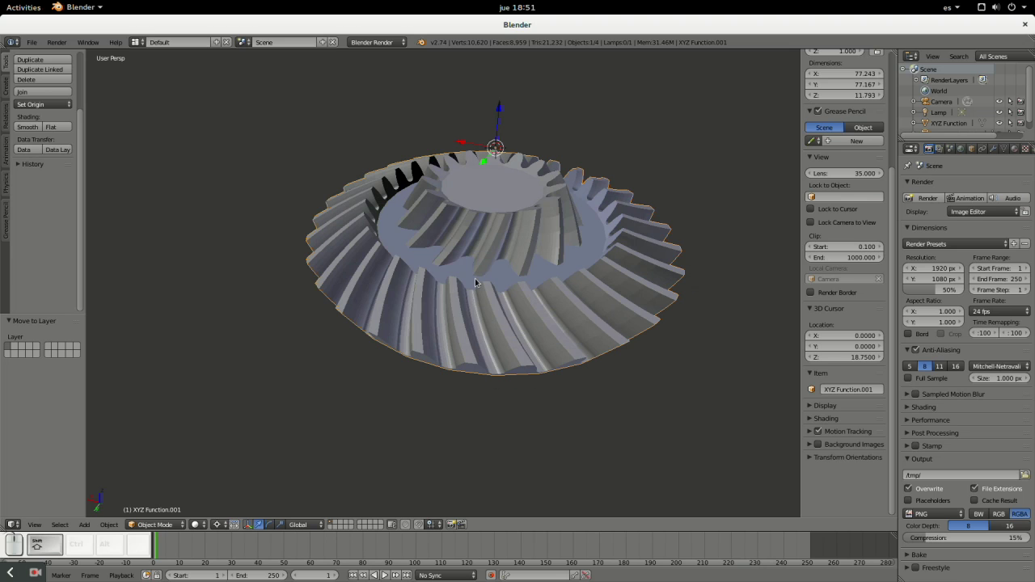
pyautogui.press('shift+s')
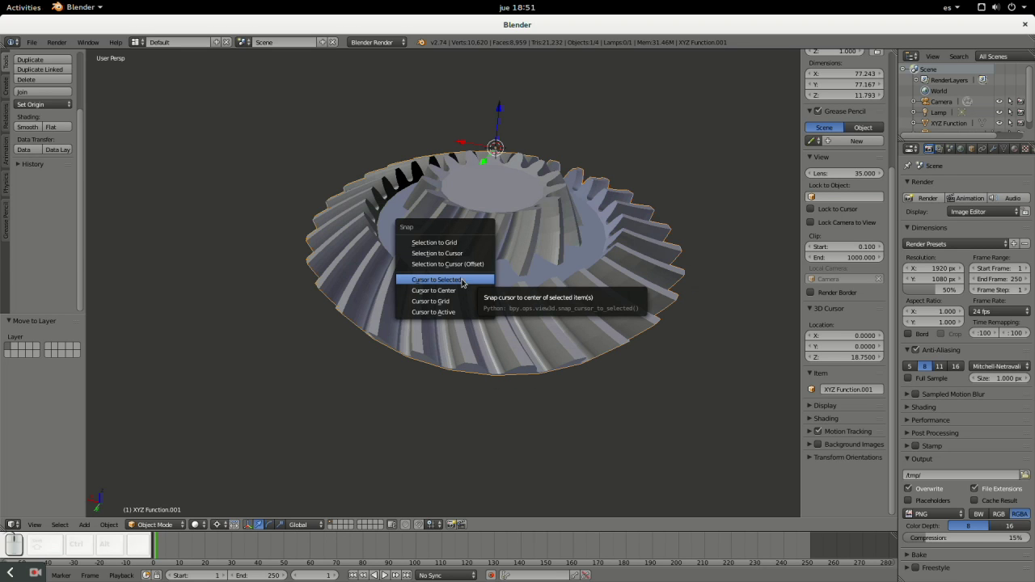
pyautogui.click(470, 278)
pyautogui.rightClick(524, 211)
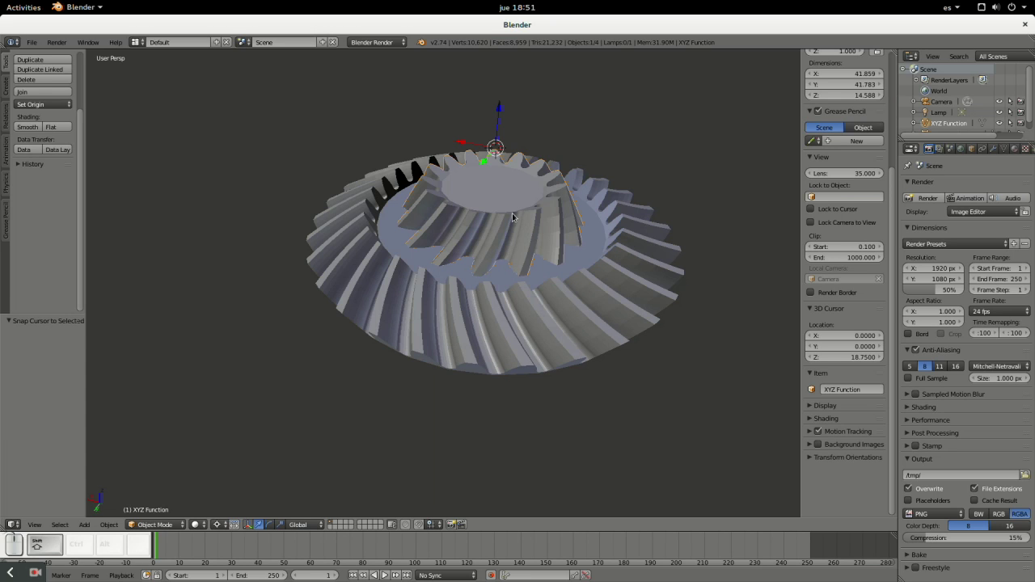
pyautogui.press('shift+s')
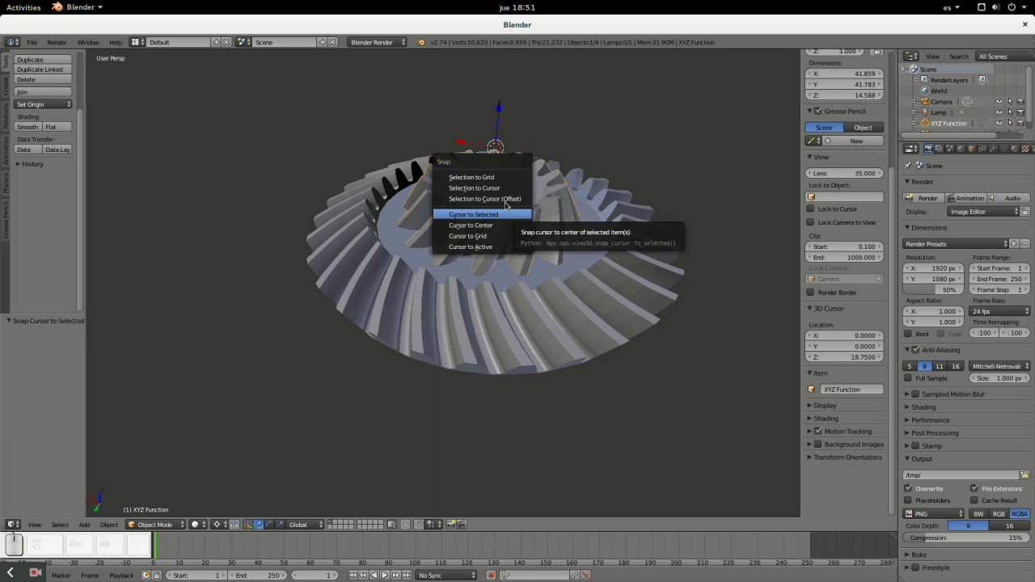
pyautogui.click(511, 189)
pyautogui.scroll(-3)
pyautogui.moveTo(499, 278); pyautogui.dragTo(495, 278)
pyautogui.scroll(3)
pyautogui.moveTo(582, 273); pyautogui.dragTo(517, 303)
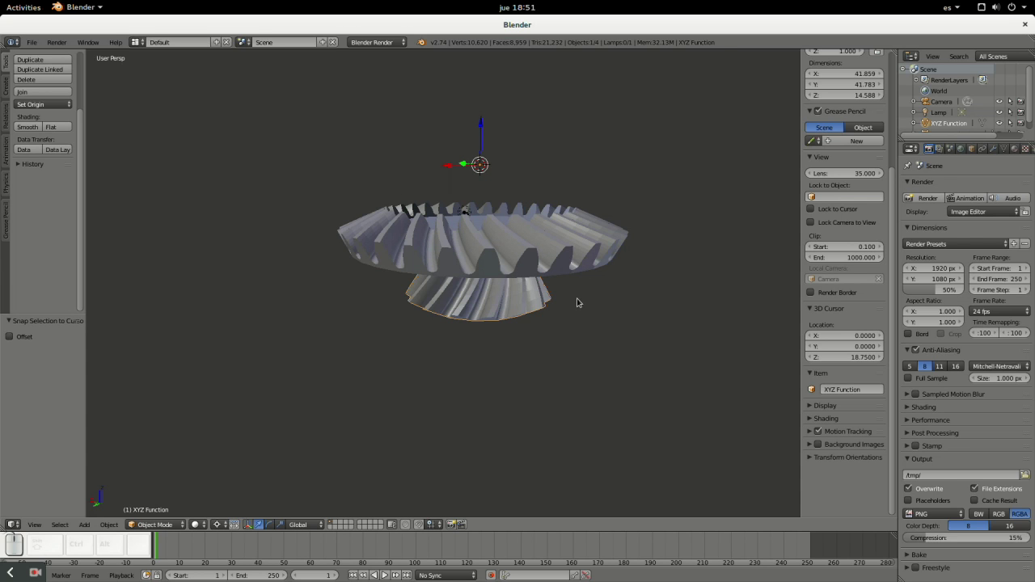
# - Rotate the pinion 90° about the X axis so it stands upright against the gear
pyautogui.press('r')
pyautogui.press('z')
pyautogui.press('KP_9')
pyautogui.press('Escape')
pyautogui.press('r')
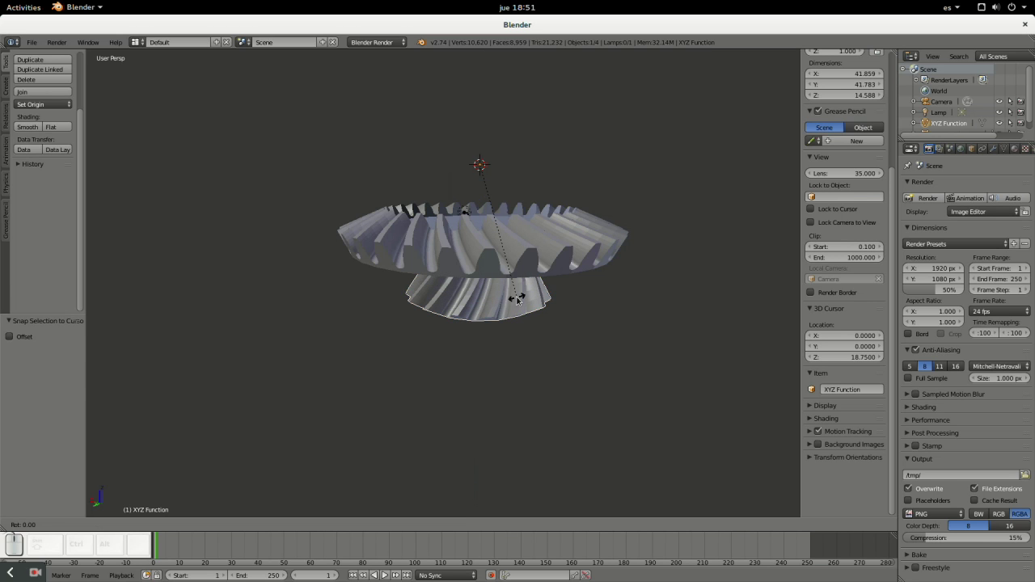
pyautogui.press('x')
pyautogui.press('KP_9')
pyautogui.press('KP_0')
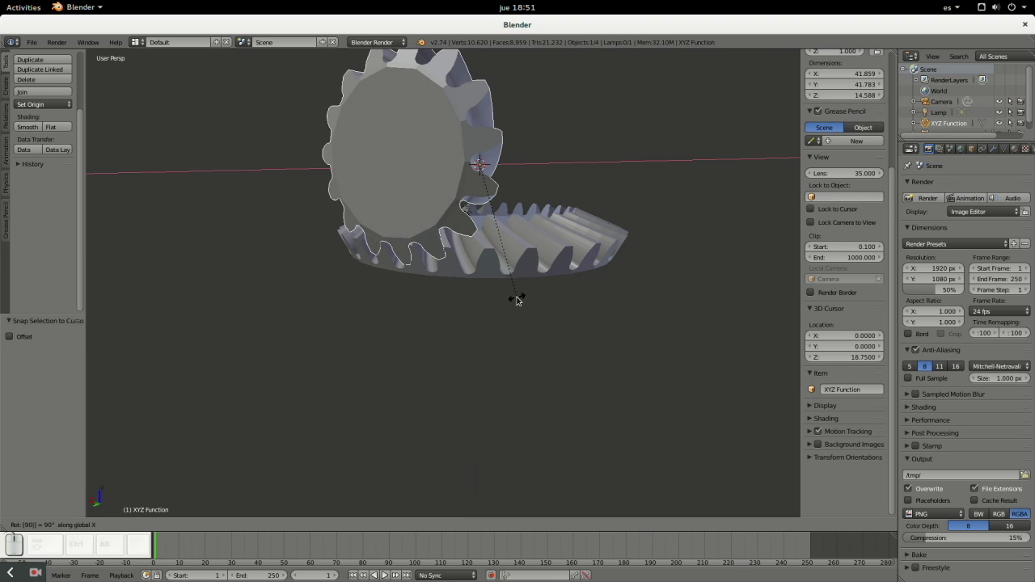
# - Confirm the pinion's 90° turn and bring the view to where the two gears meet
pyautogui.press('KP_Enter')
pyautogui.moveTo(476, 275); pyautogui.dragTo(434, 247)
pyautogui.moveTo(446, 241); pyautogui.dragTo(449, 179)
pyautogui.scroll(3)
pyautogui.scroll(-3)
pyautogui.moveTo(429, 146); pyautogui.dragTo(511, 266)
pyautogui.scroll(3)
pyautogui.moveTo(542, 254); pyautogui.dragTo(514, 255)
pyautogui.scroll(-3)
pyautogui.middleClick(517, 259)
pyautogui.scroll(3)
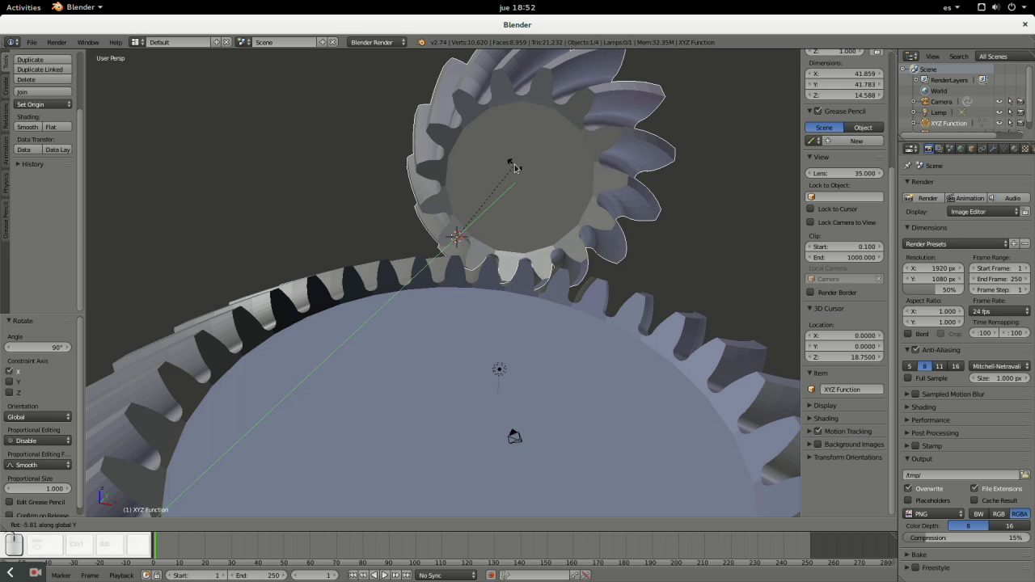
# - Seat the pinion on the large gear's rim, tilted -6.015° about Y so the teeth mesh
pyautogui.click(521, 163)
pyautogui.moveTo(690, 271); pyautogui.dragTo(460, 239)
pyautogui.middleClick(339, 299)
pyautogui.scroll(3)
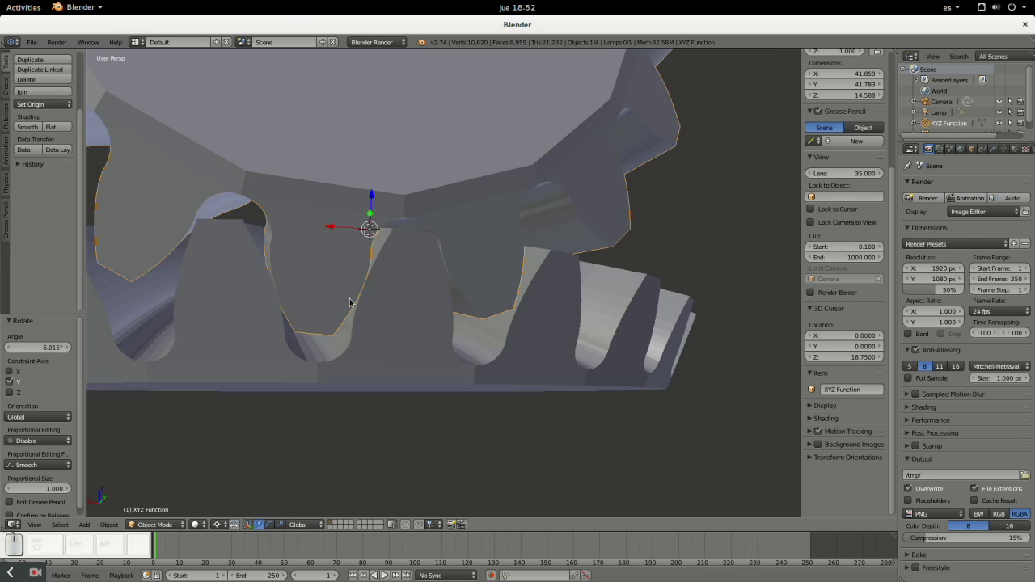
pyautogui.scroll(-3)
pyautogui.middleClick(567, 379)
# - Orbit out to inspect the complete meshed gear pair
pyautogui.moveTo(487, 312); pyautogui.dragTo(512, 343)
pyautogui.scroll(-3)
pyautogui.moveTo(608, 325); pyautogui.dragTo(448, 316)
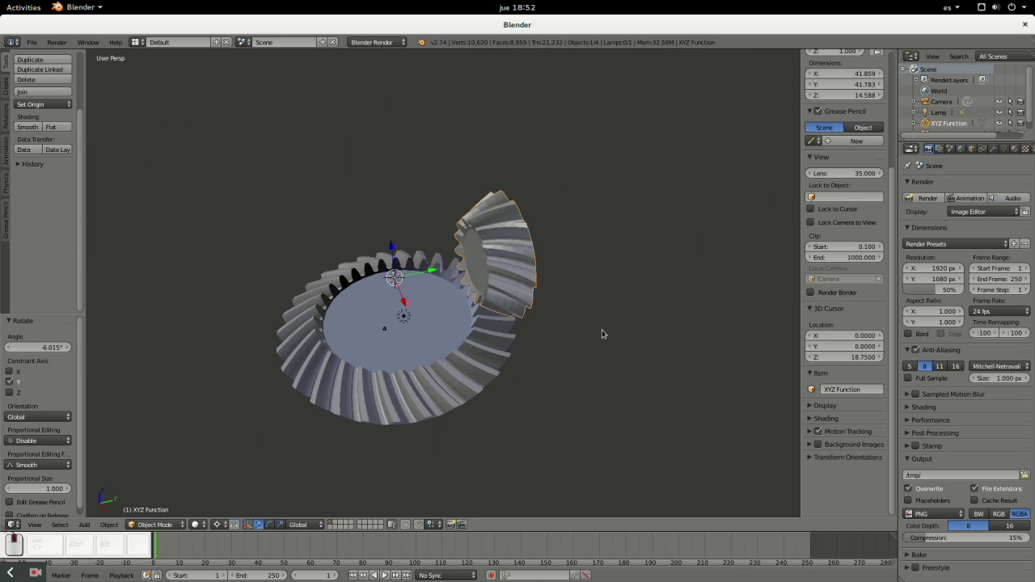